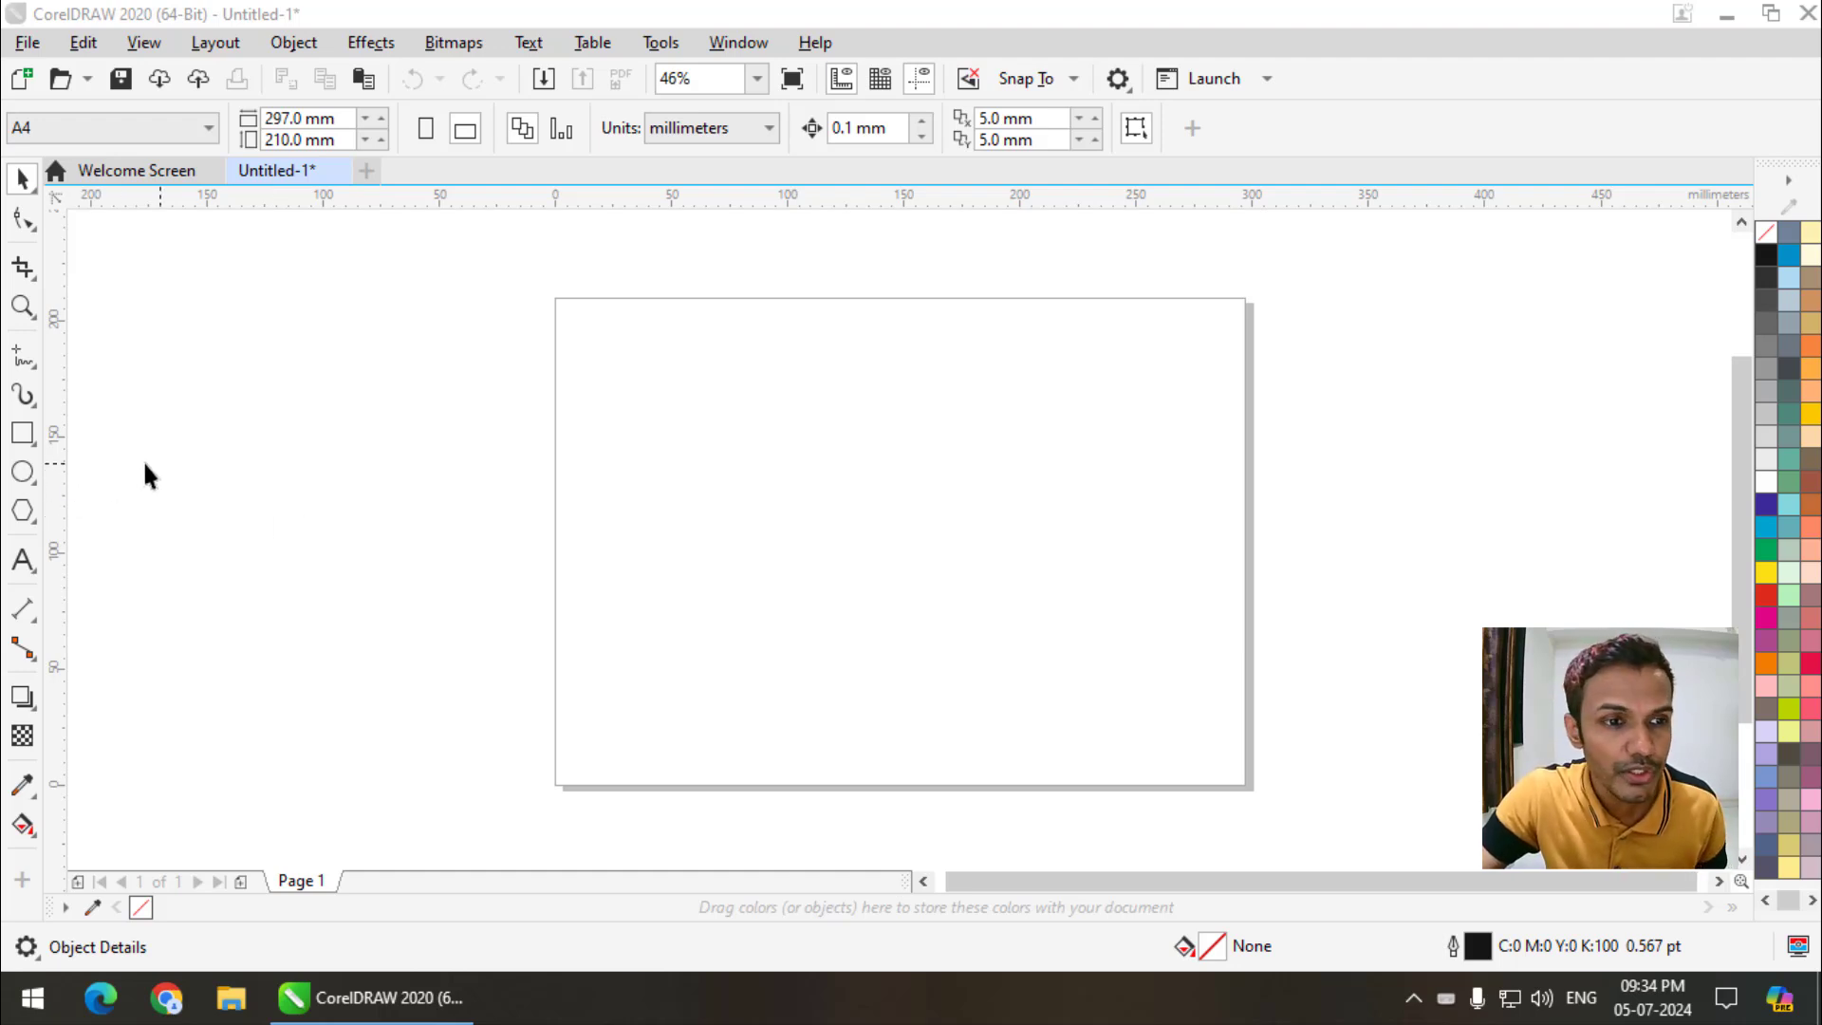
- Draw a tall narrow red ellipse on the page's left edge as the first petal, clearing earlier trial ellipses
drag(35, 482, 23, 197)
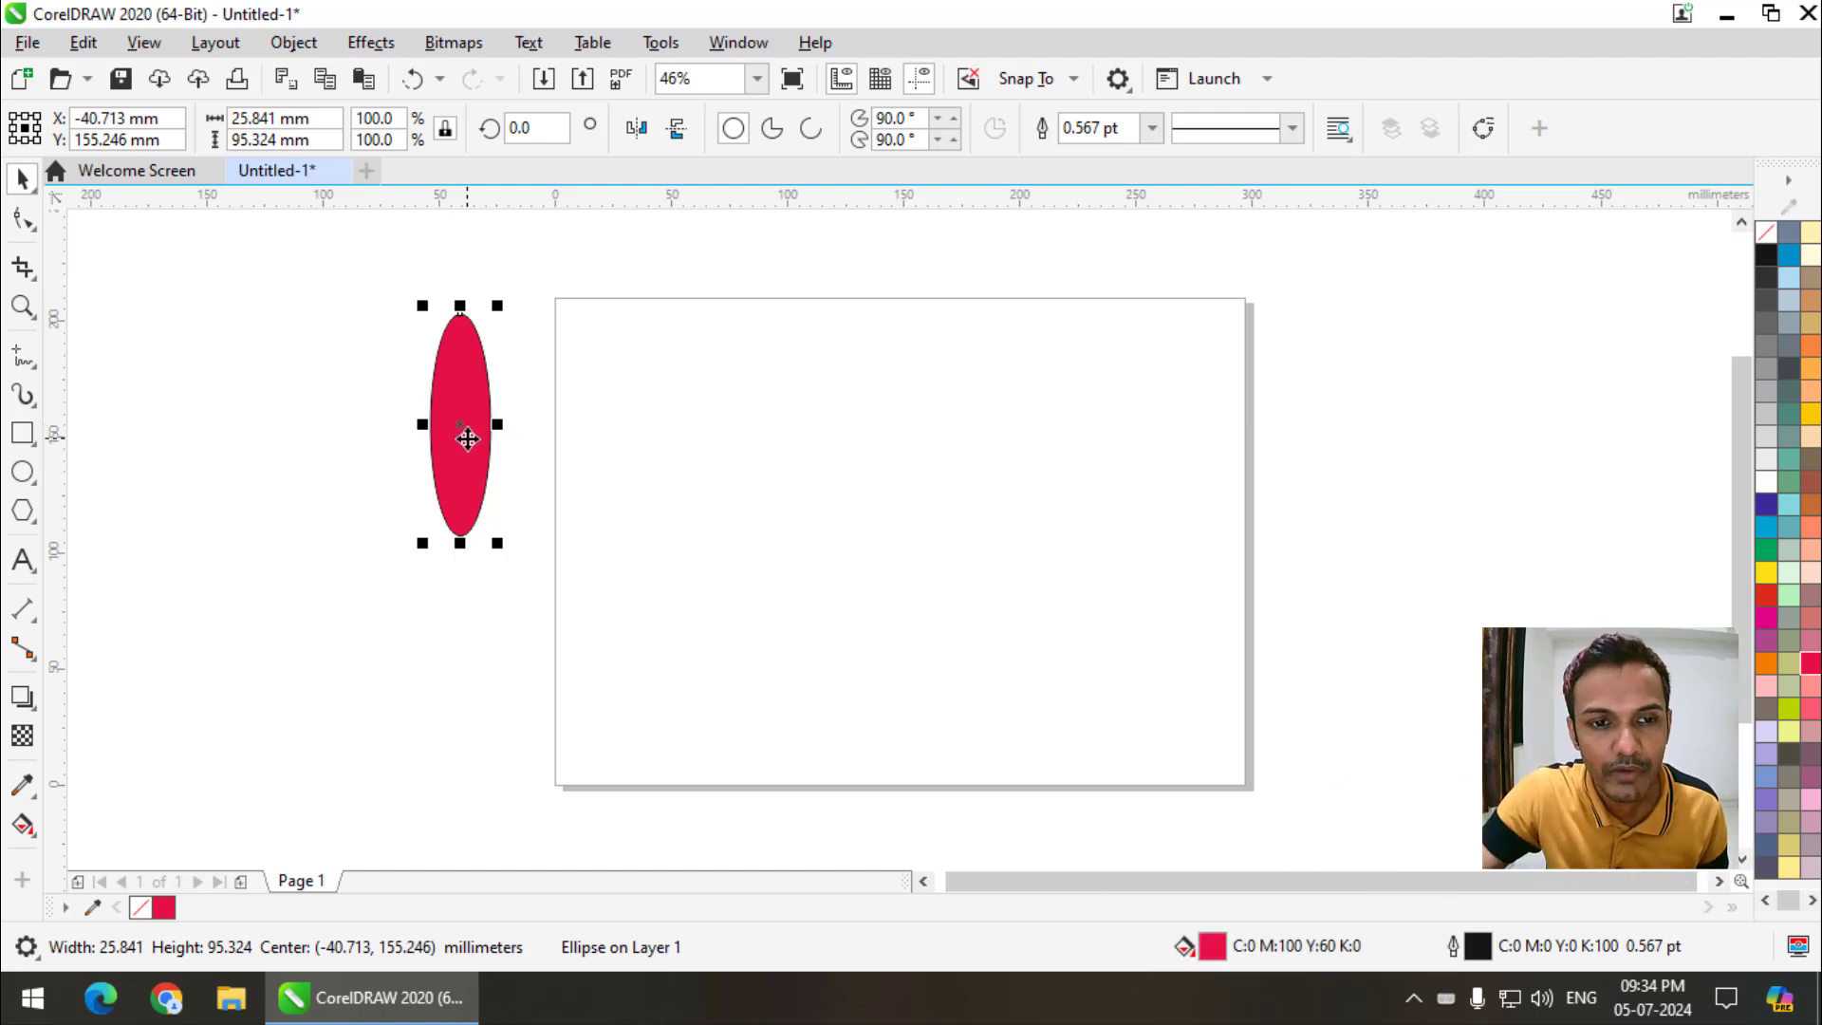
drag(470, 435, 715, 516)
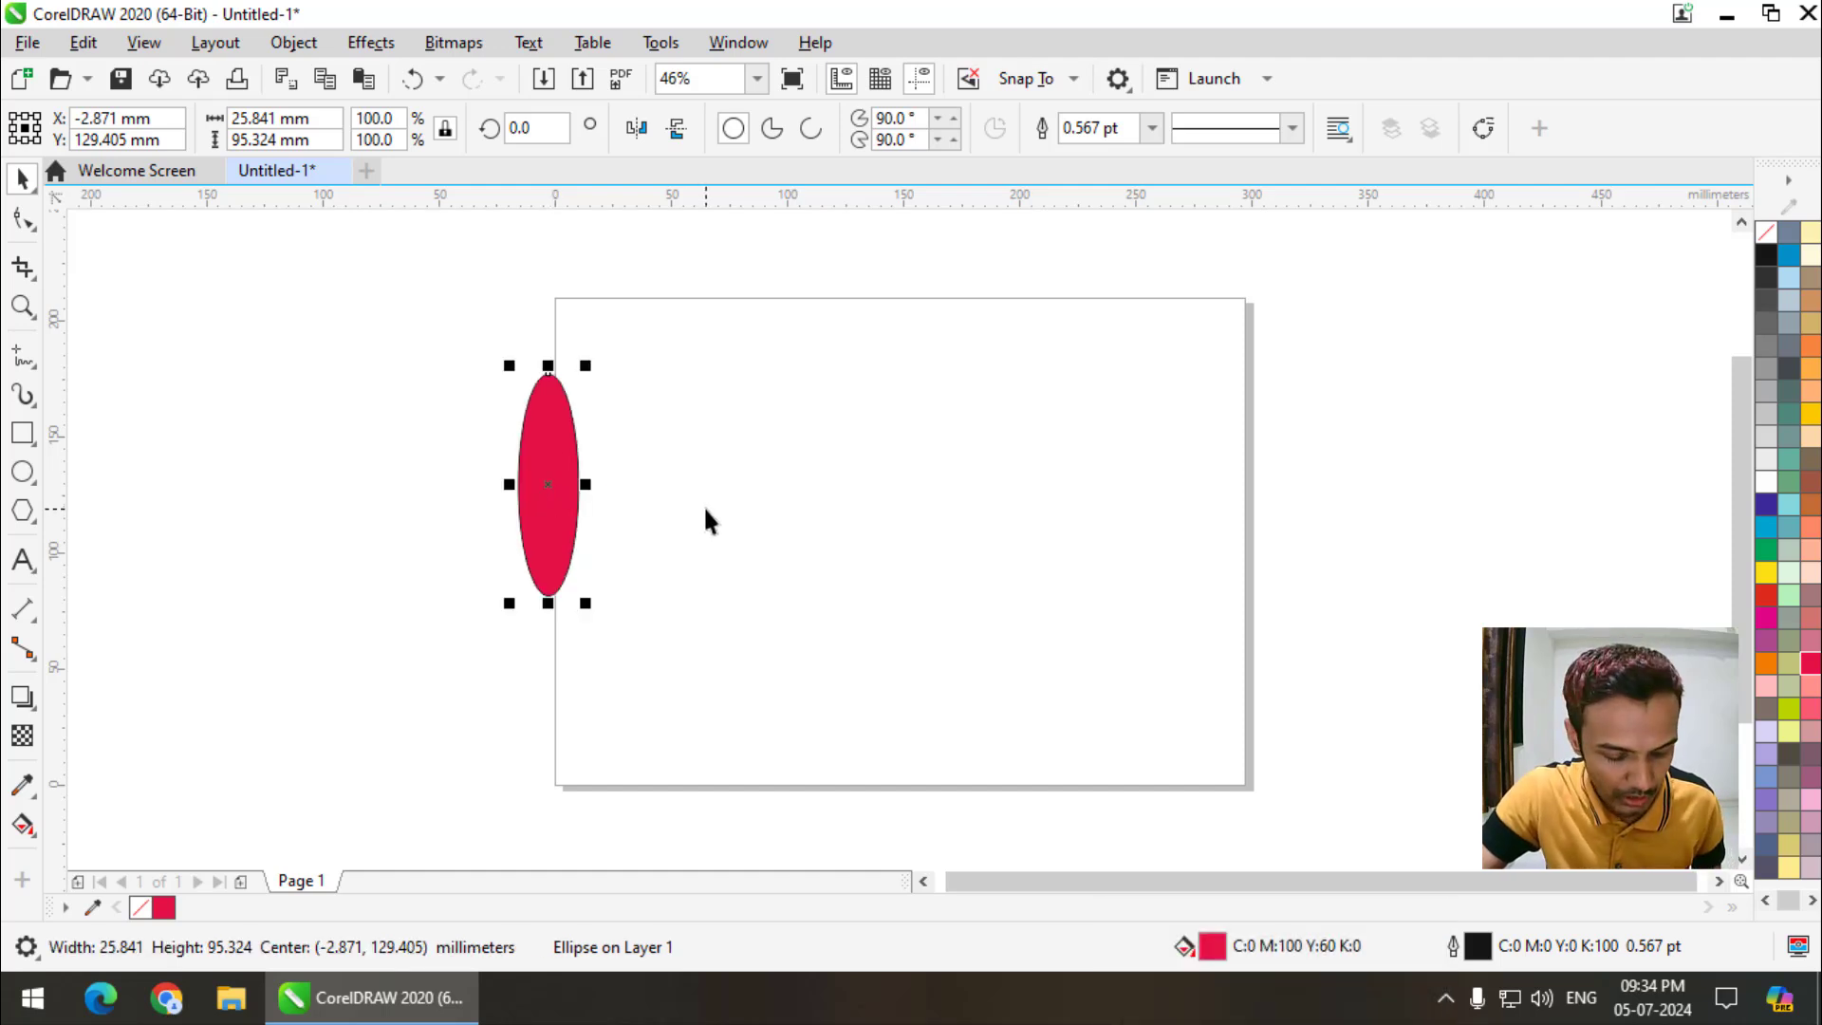
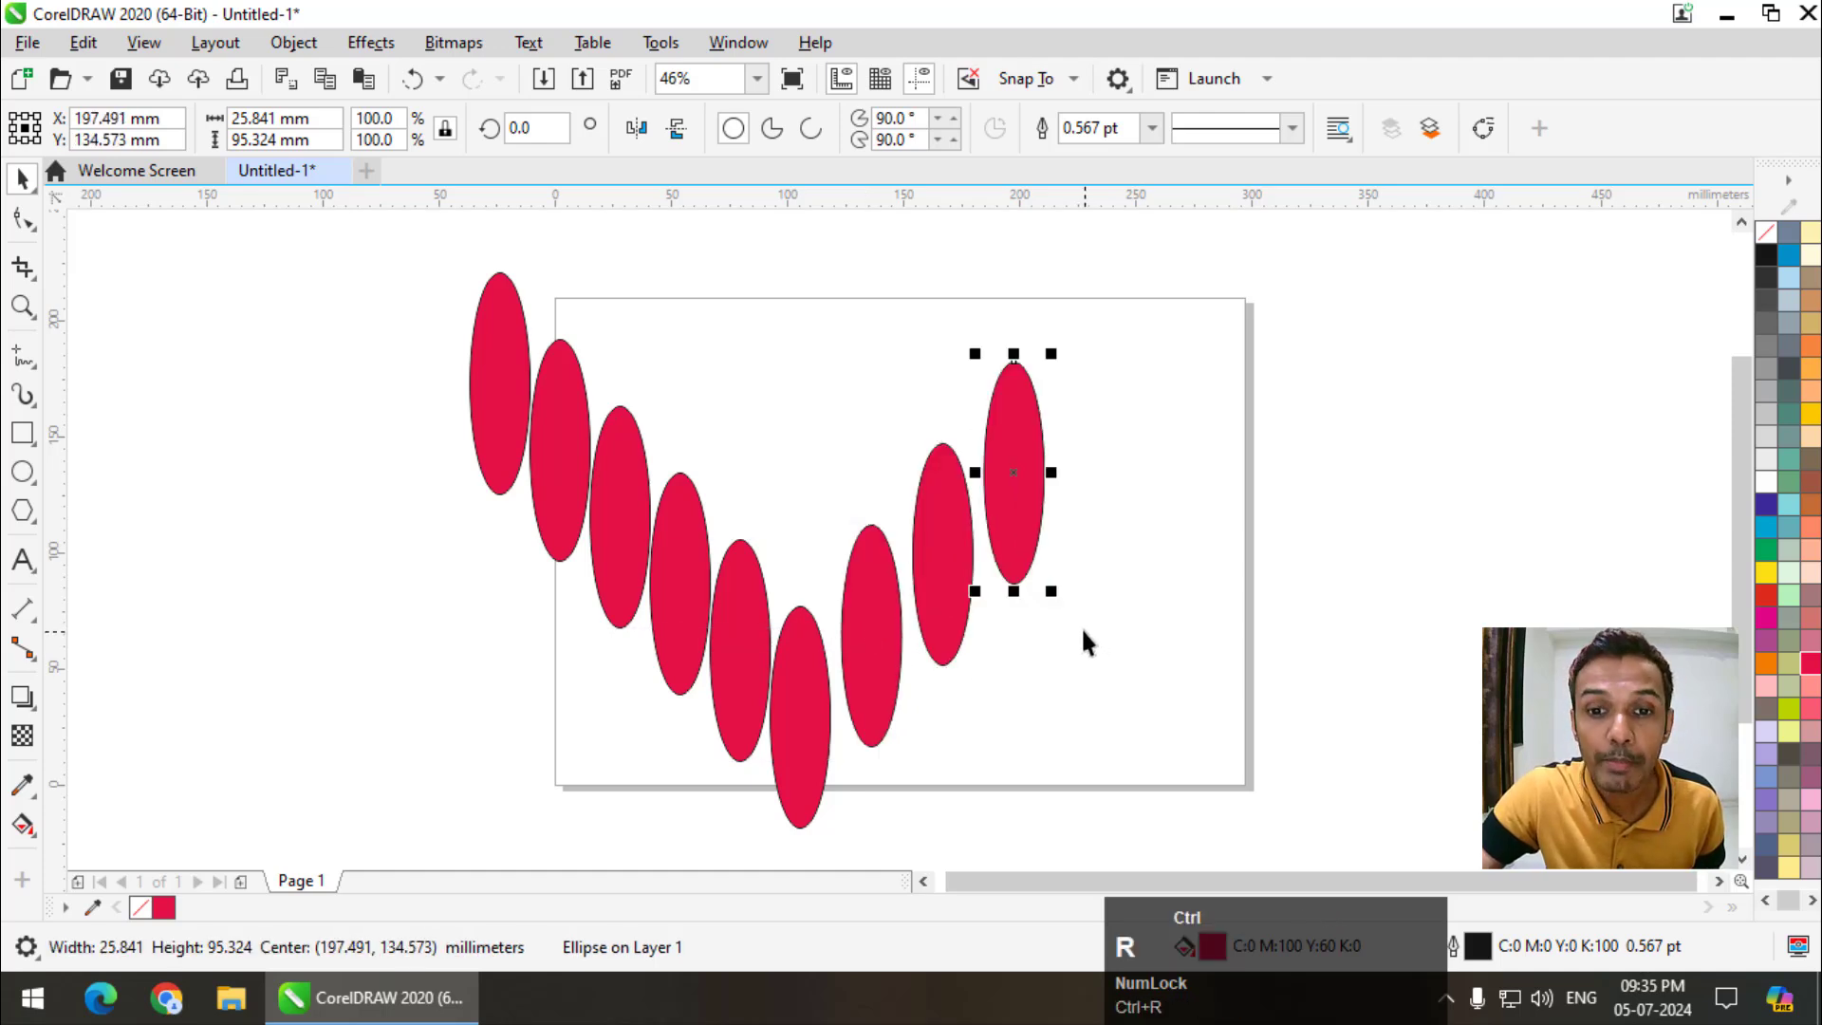
scroll(down, 3)
click(1174, 356)
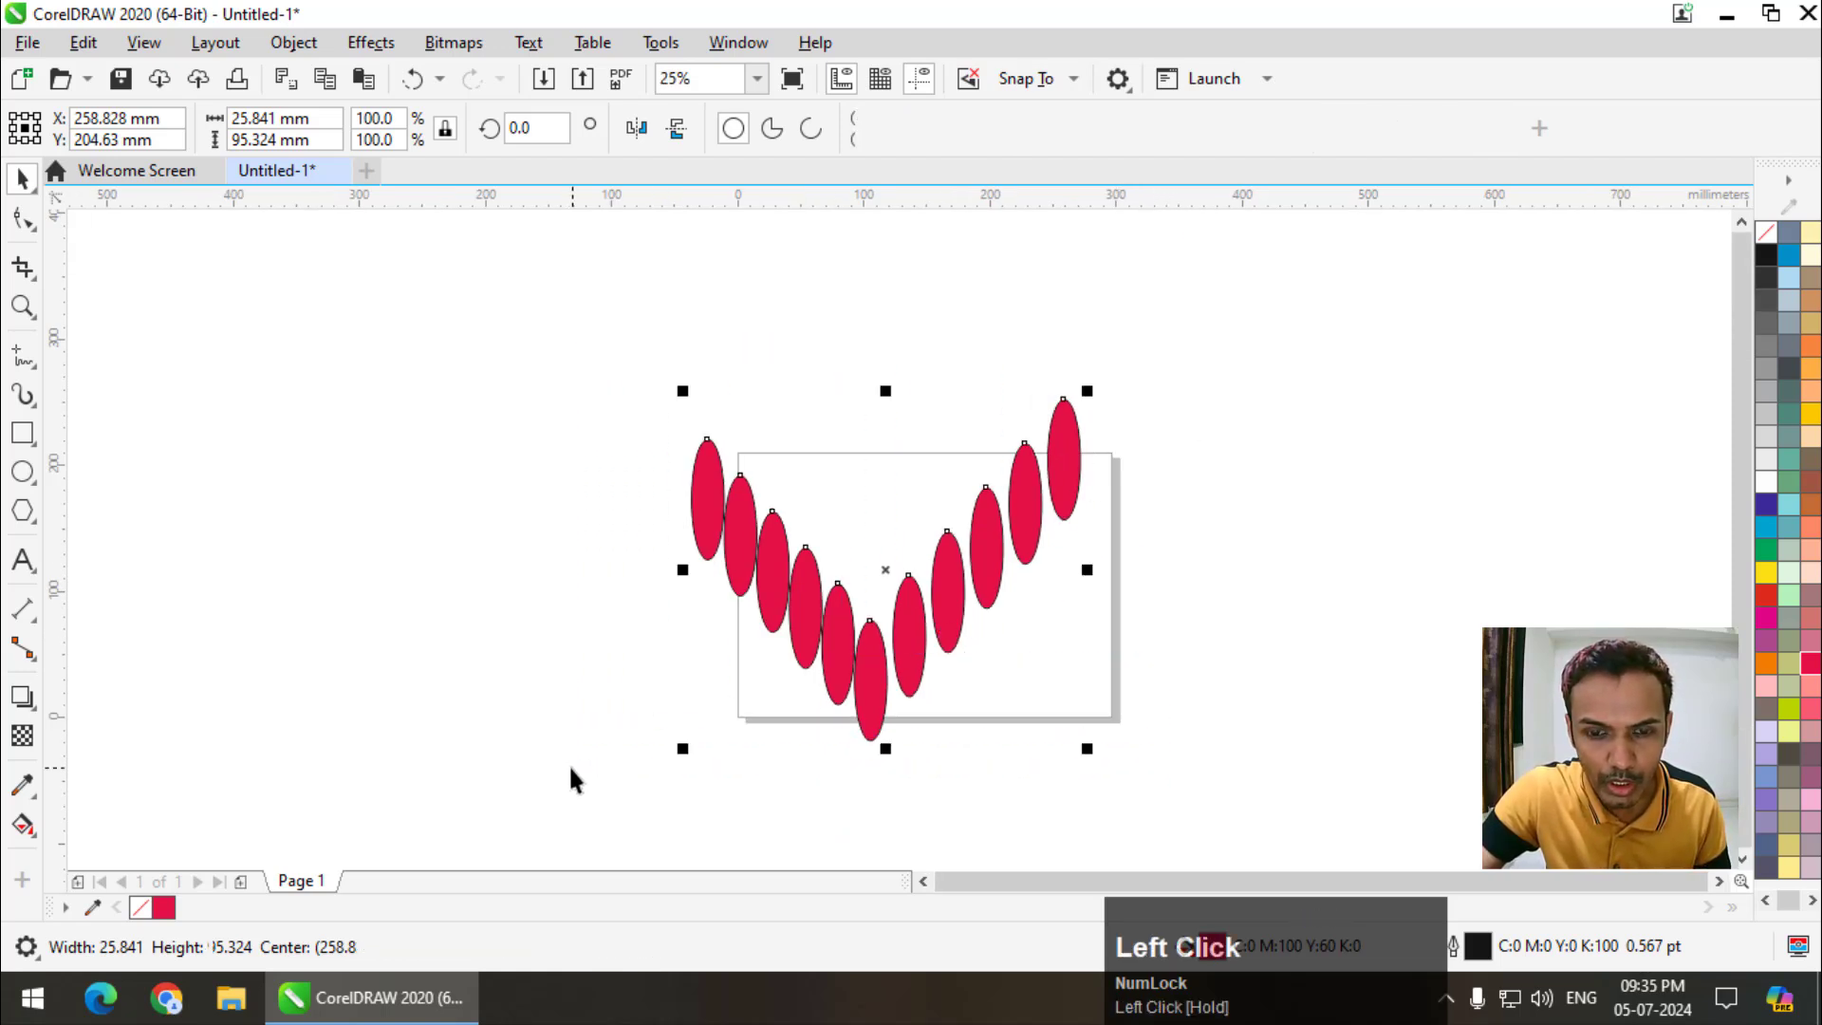
key(Delete)
key(F4)
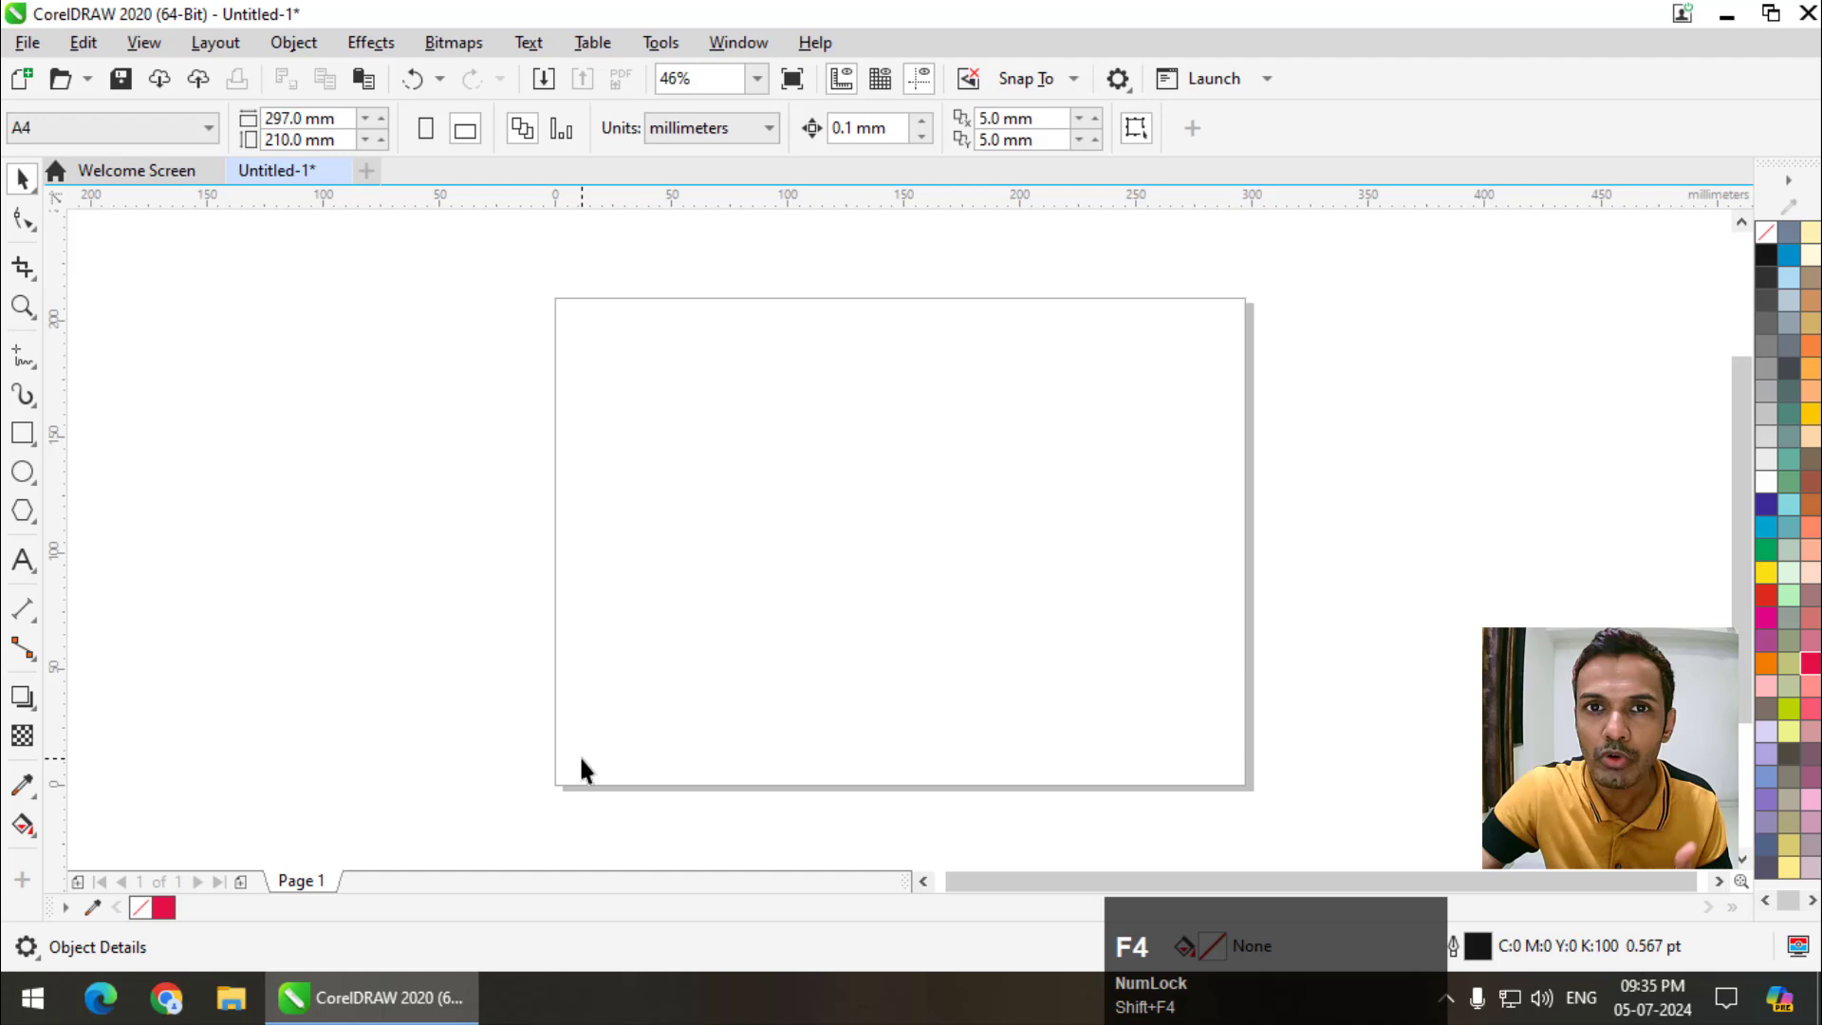
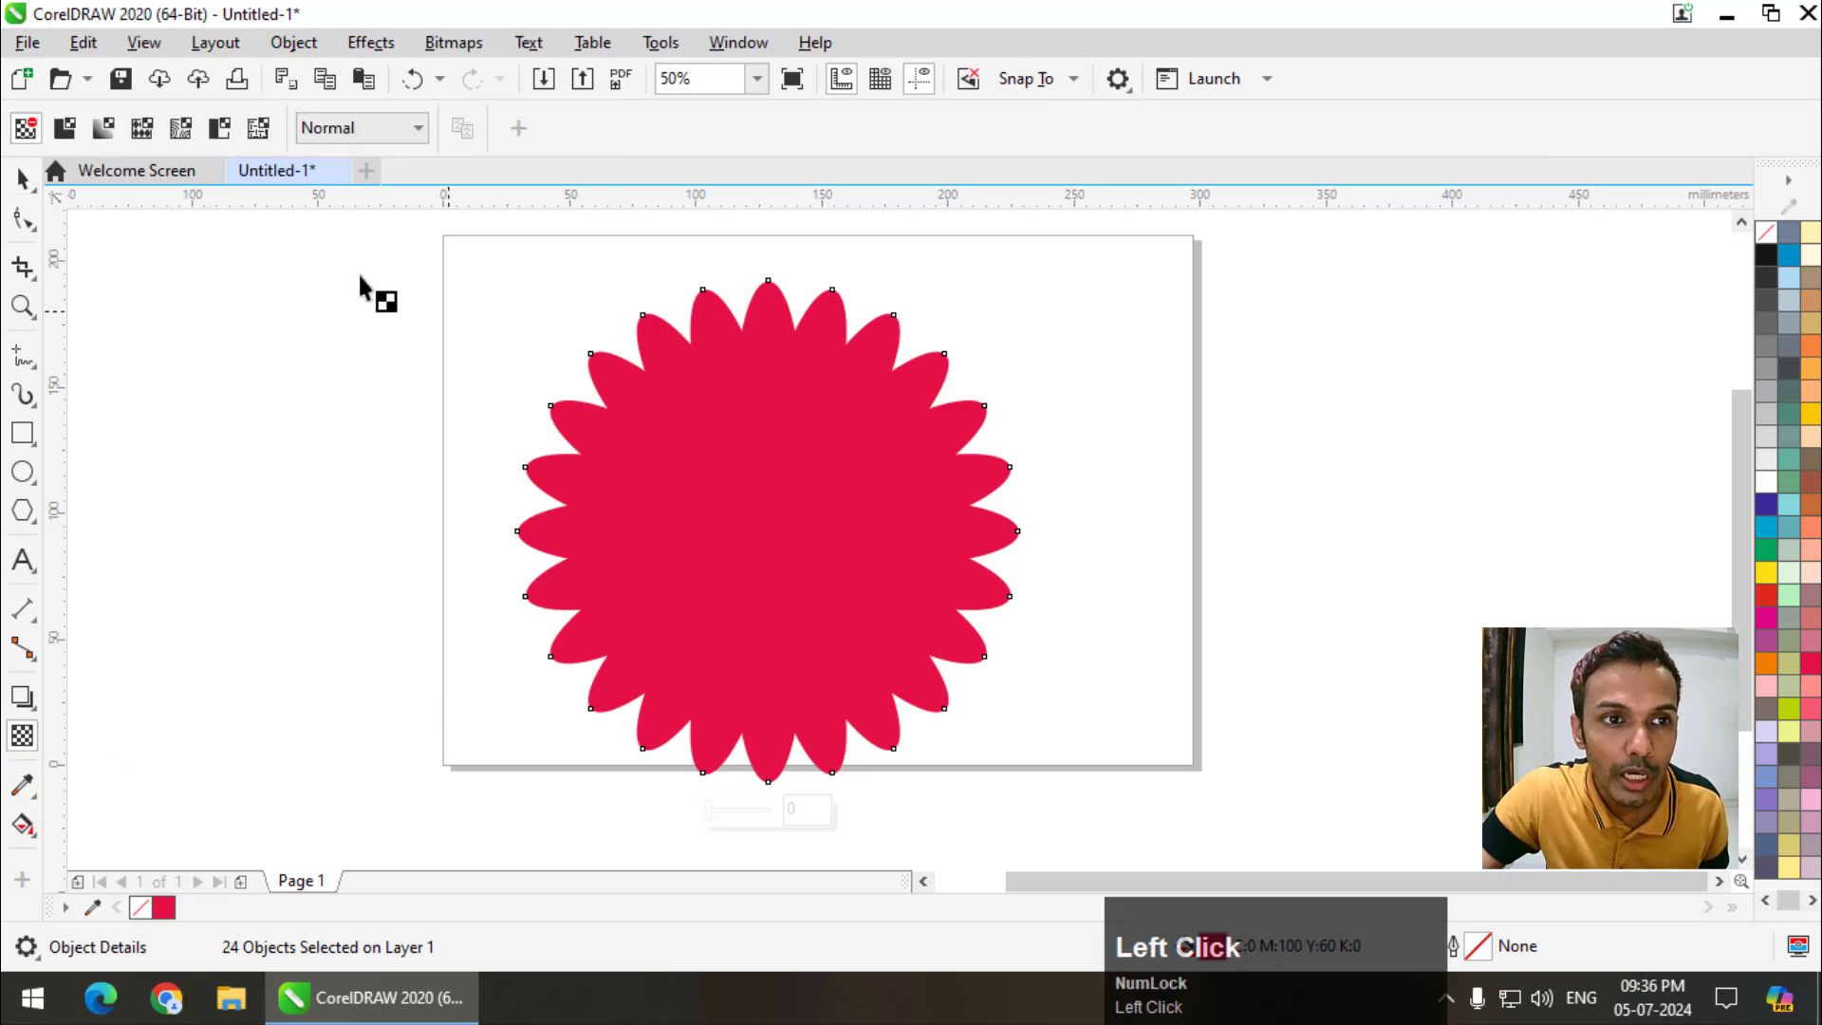
- Give the 24 red petals 50% uniform transparency so overlaps shade darker
click(75, 147)
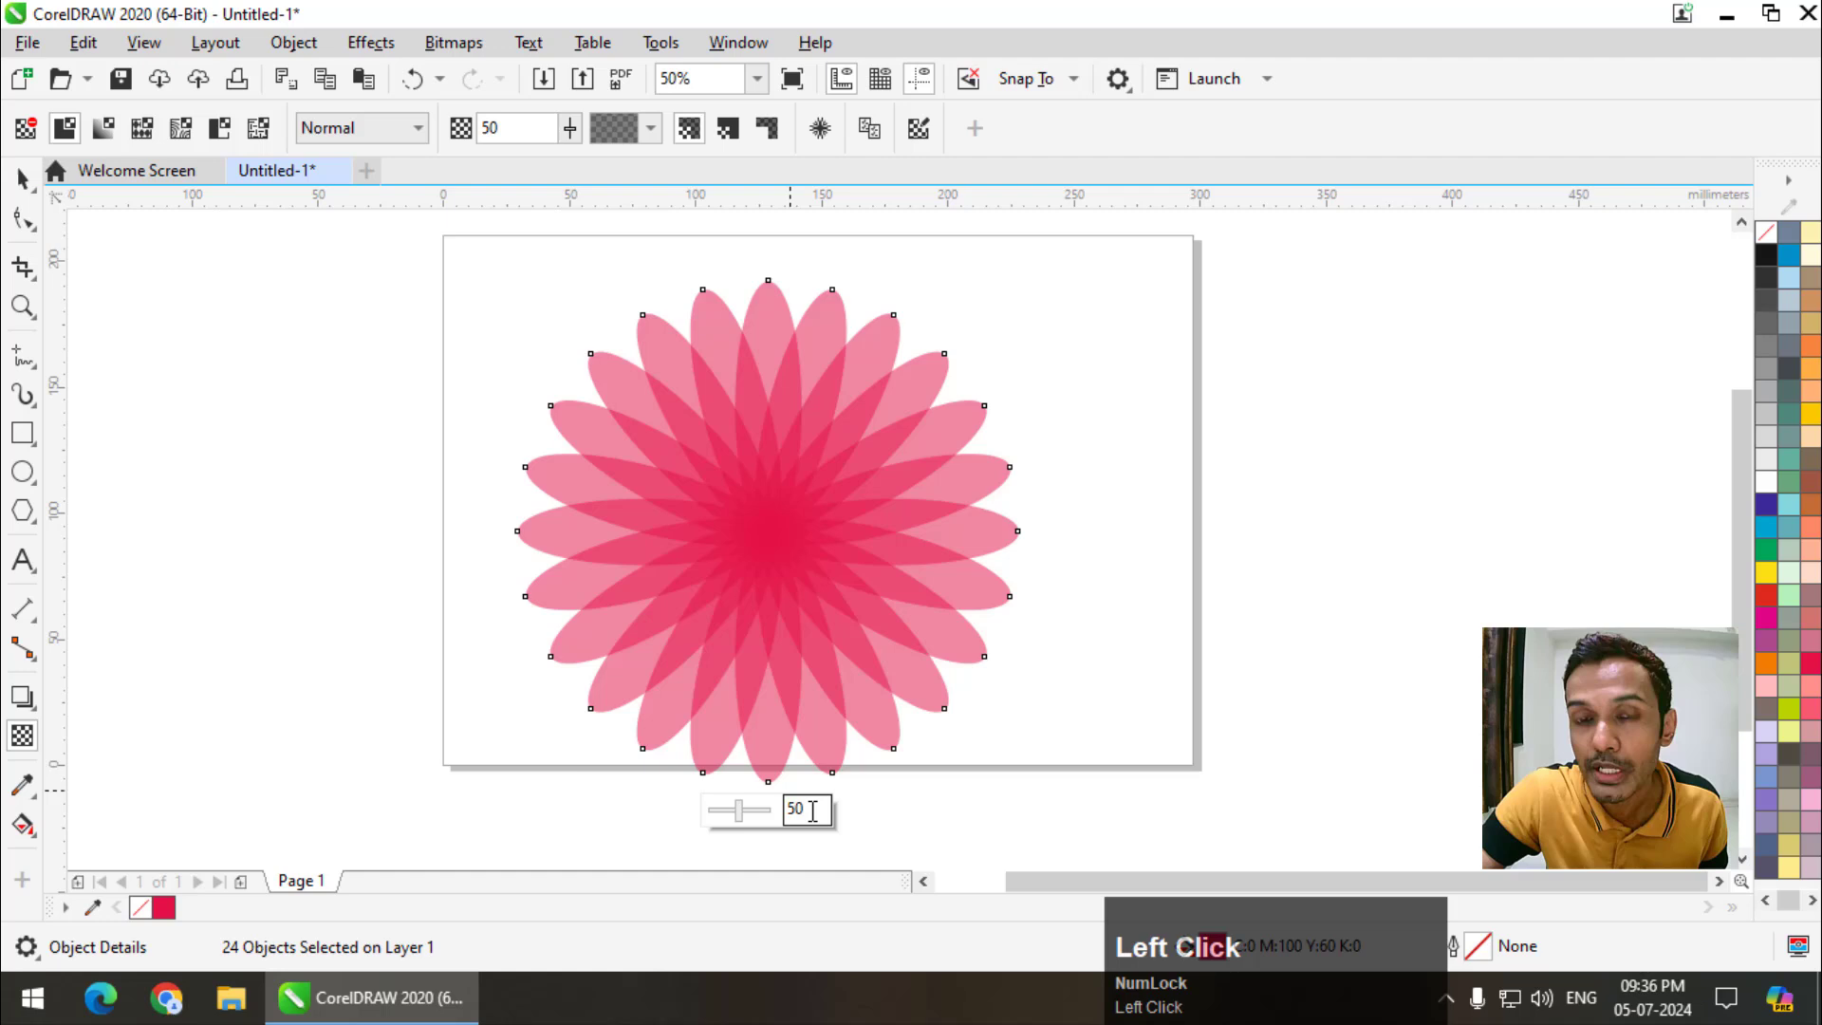
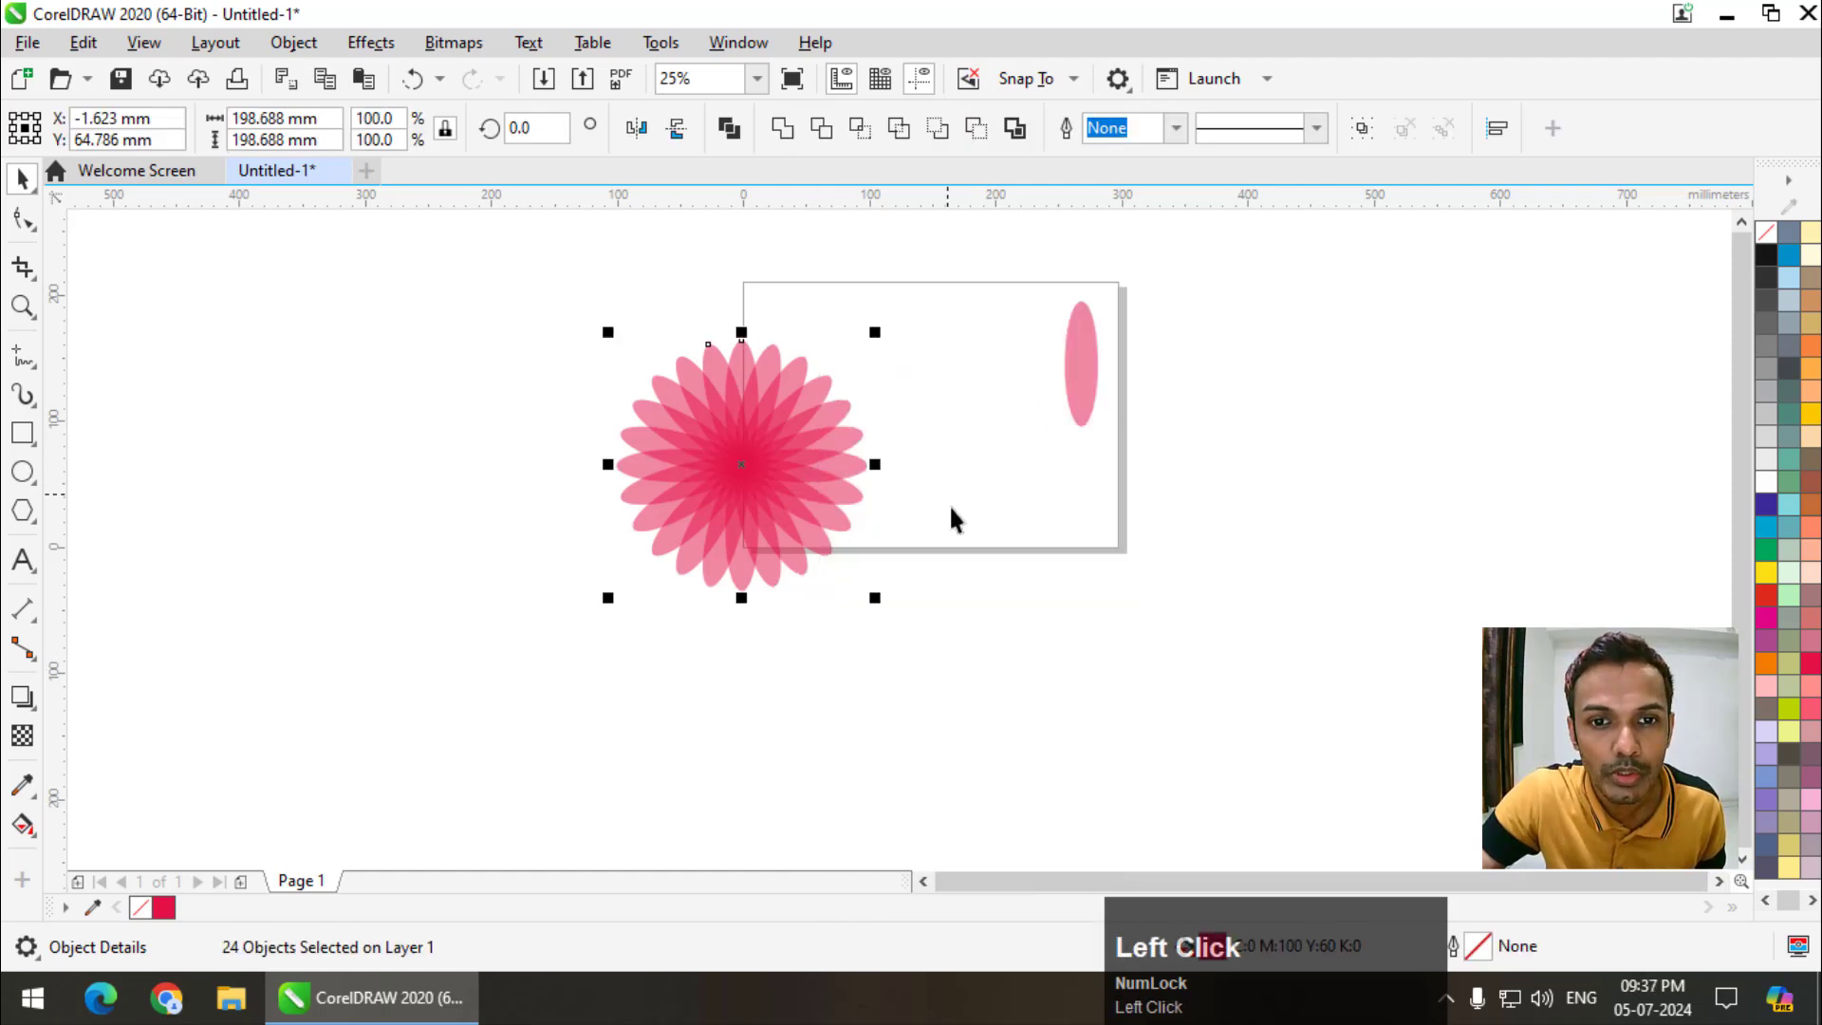
scroll(up, 3)
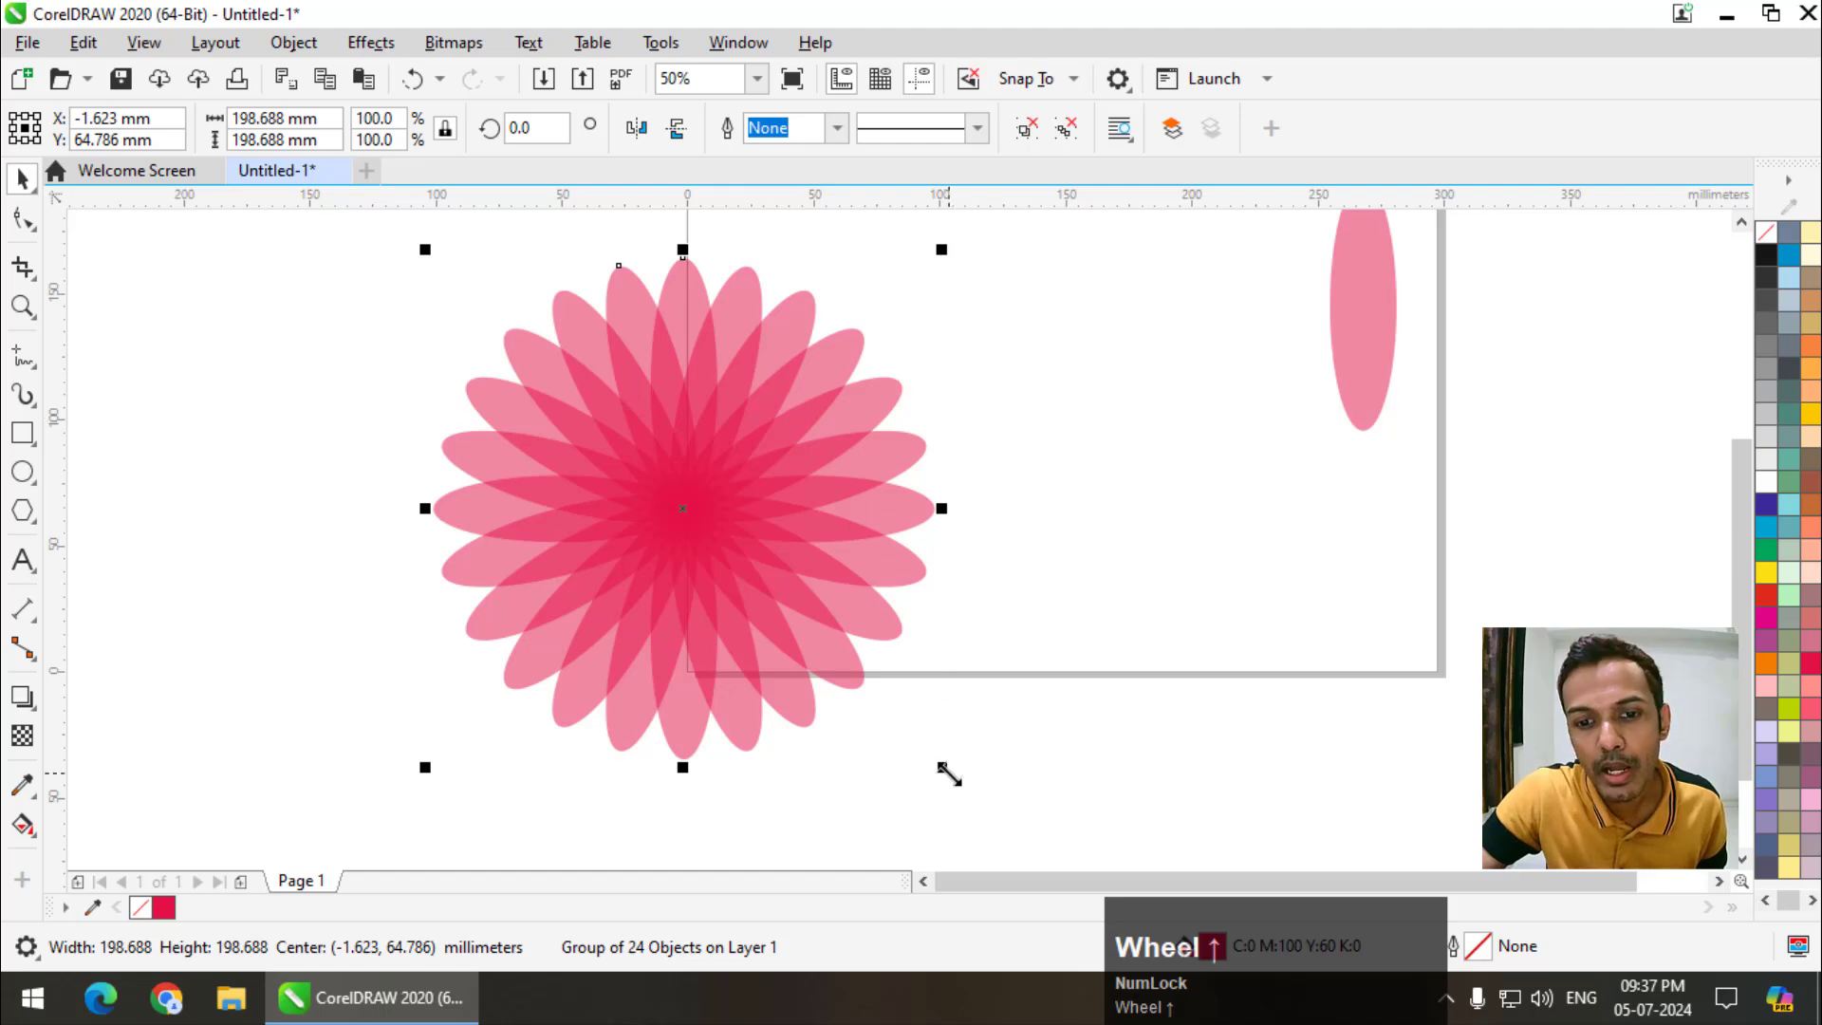
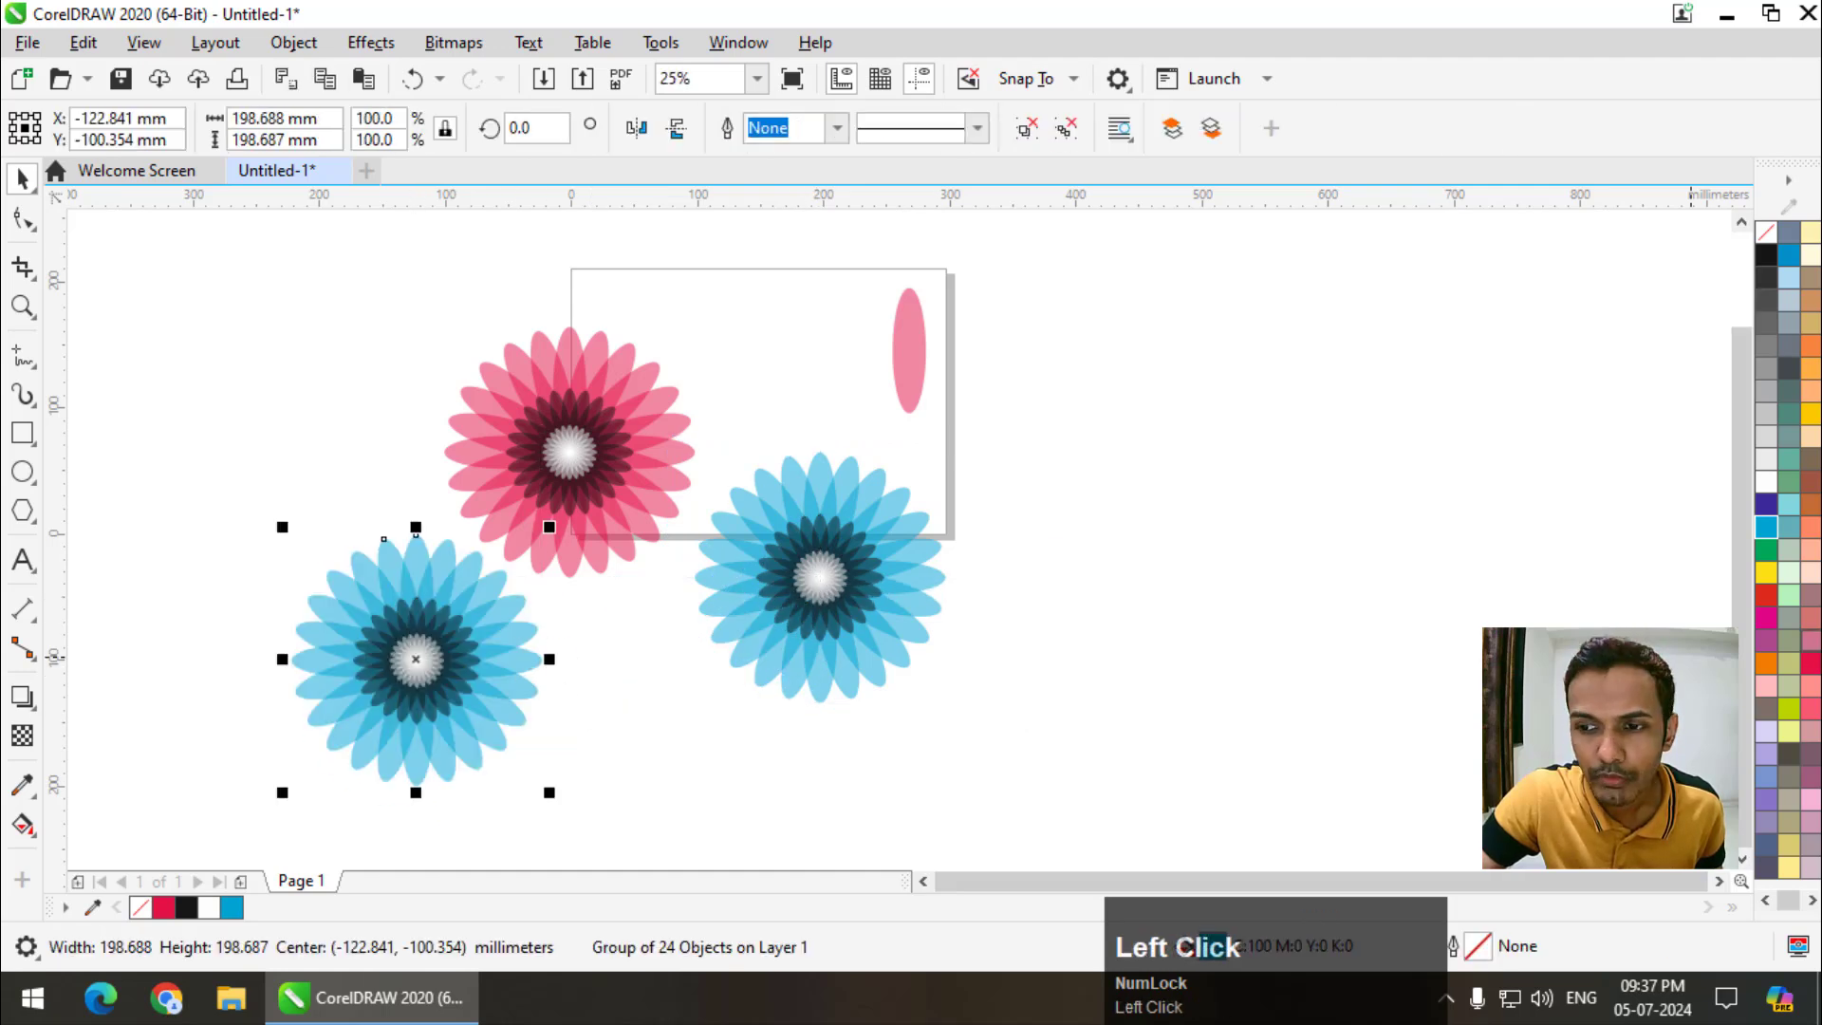
- Recolour one blue flower orange and repeat a rotated copy (Ctrl+R) of the lone pink petal
scroll(up, 3)
scroll(down, 3)
click(826, 434)
click(842, 428)
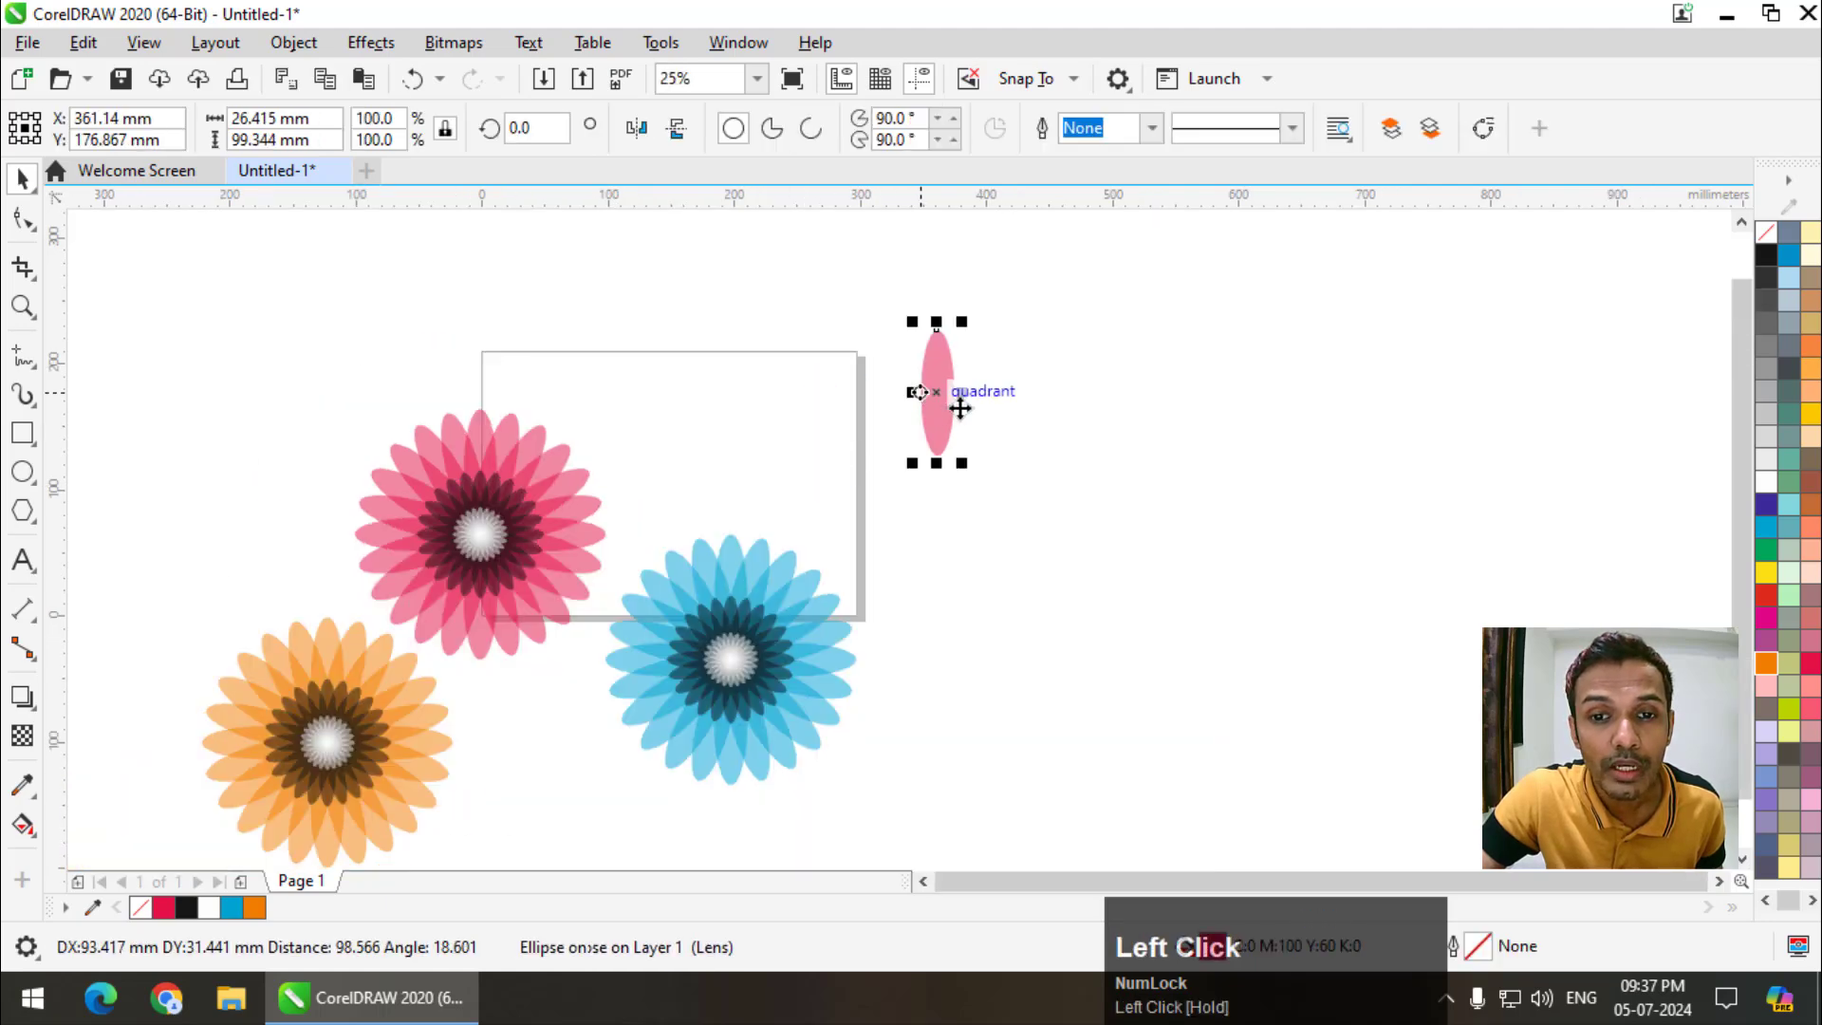
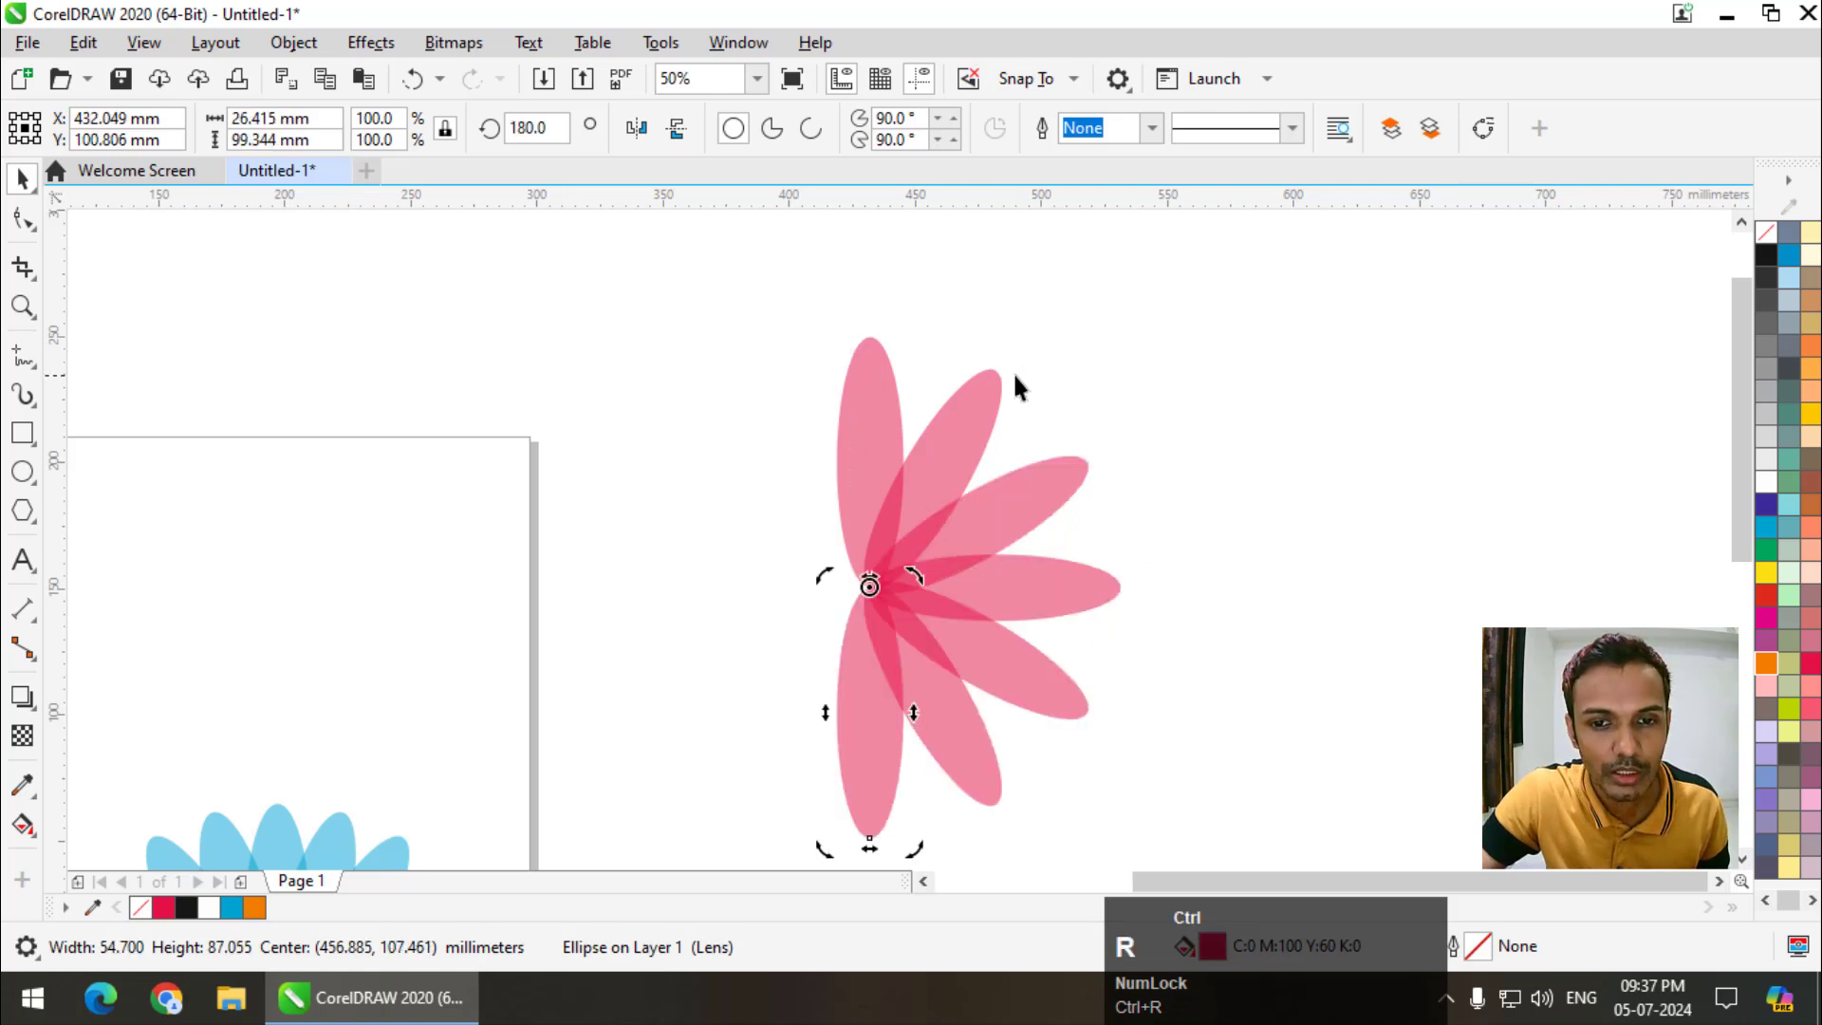
scroll(down, 3)
click(1068, 333)
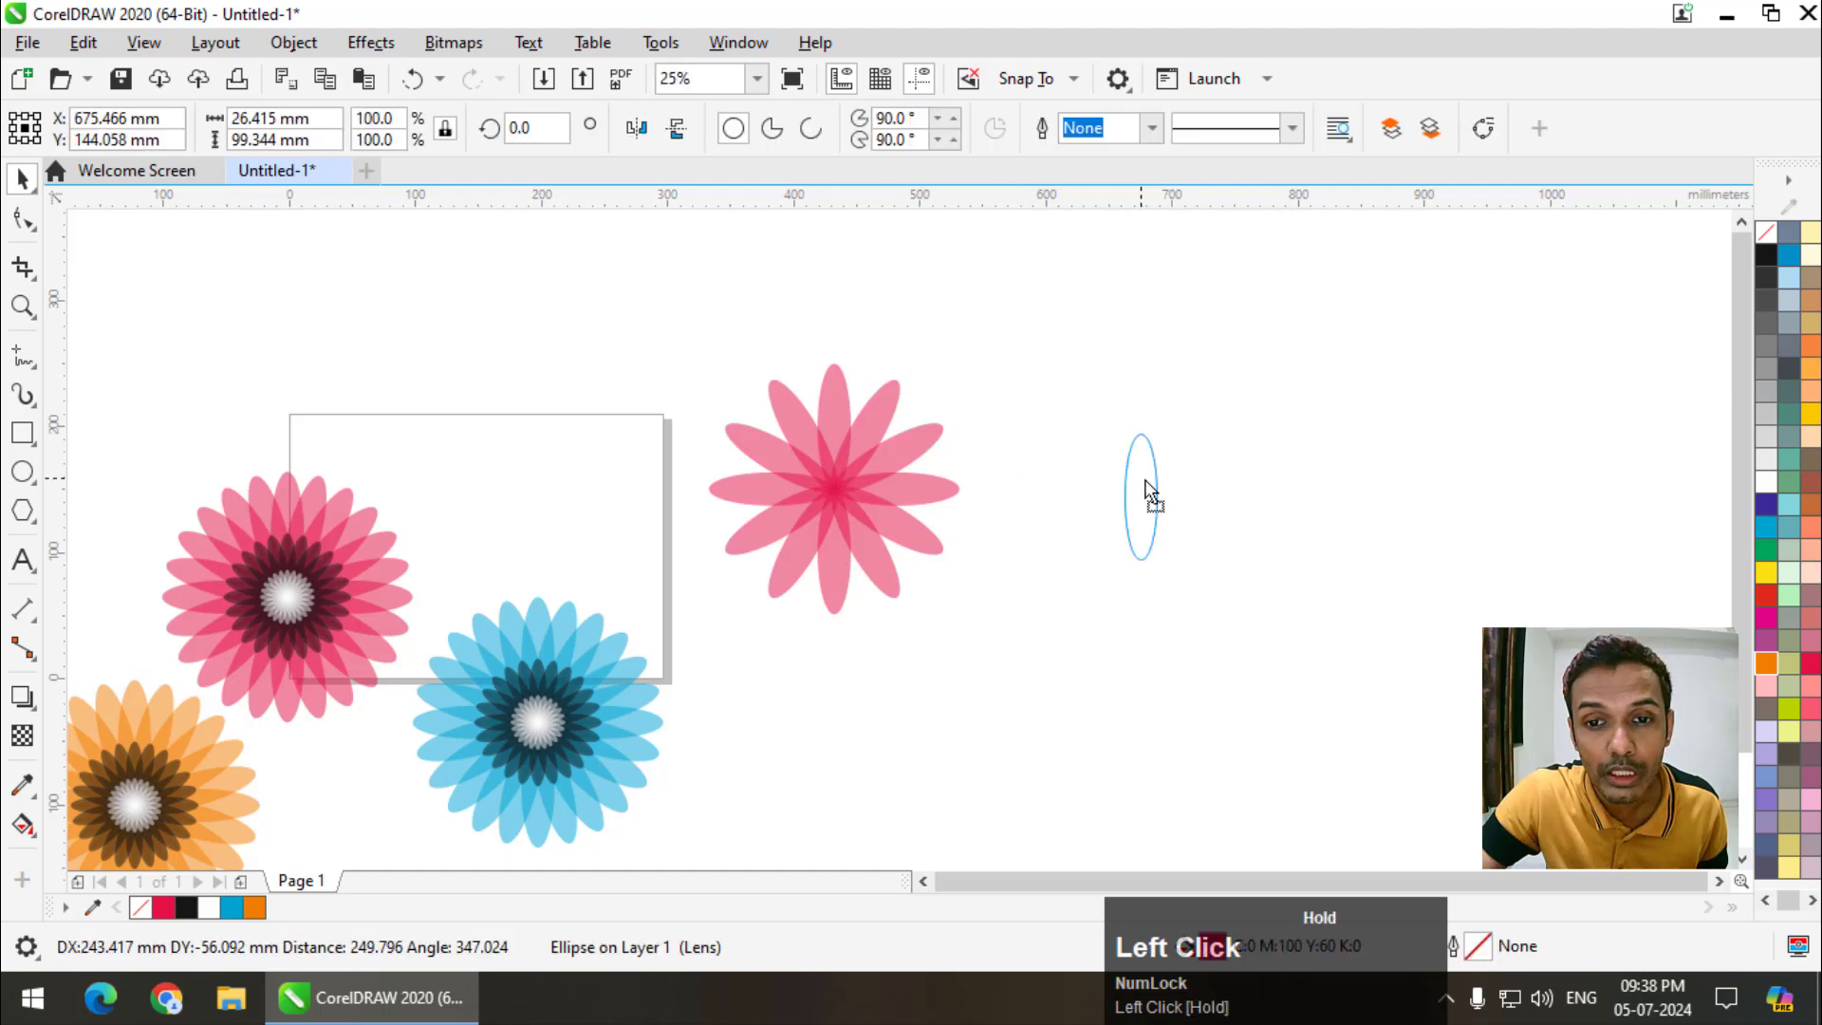
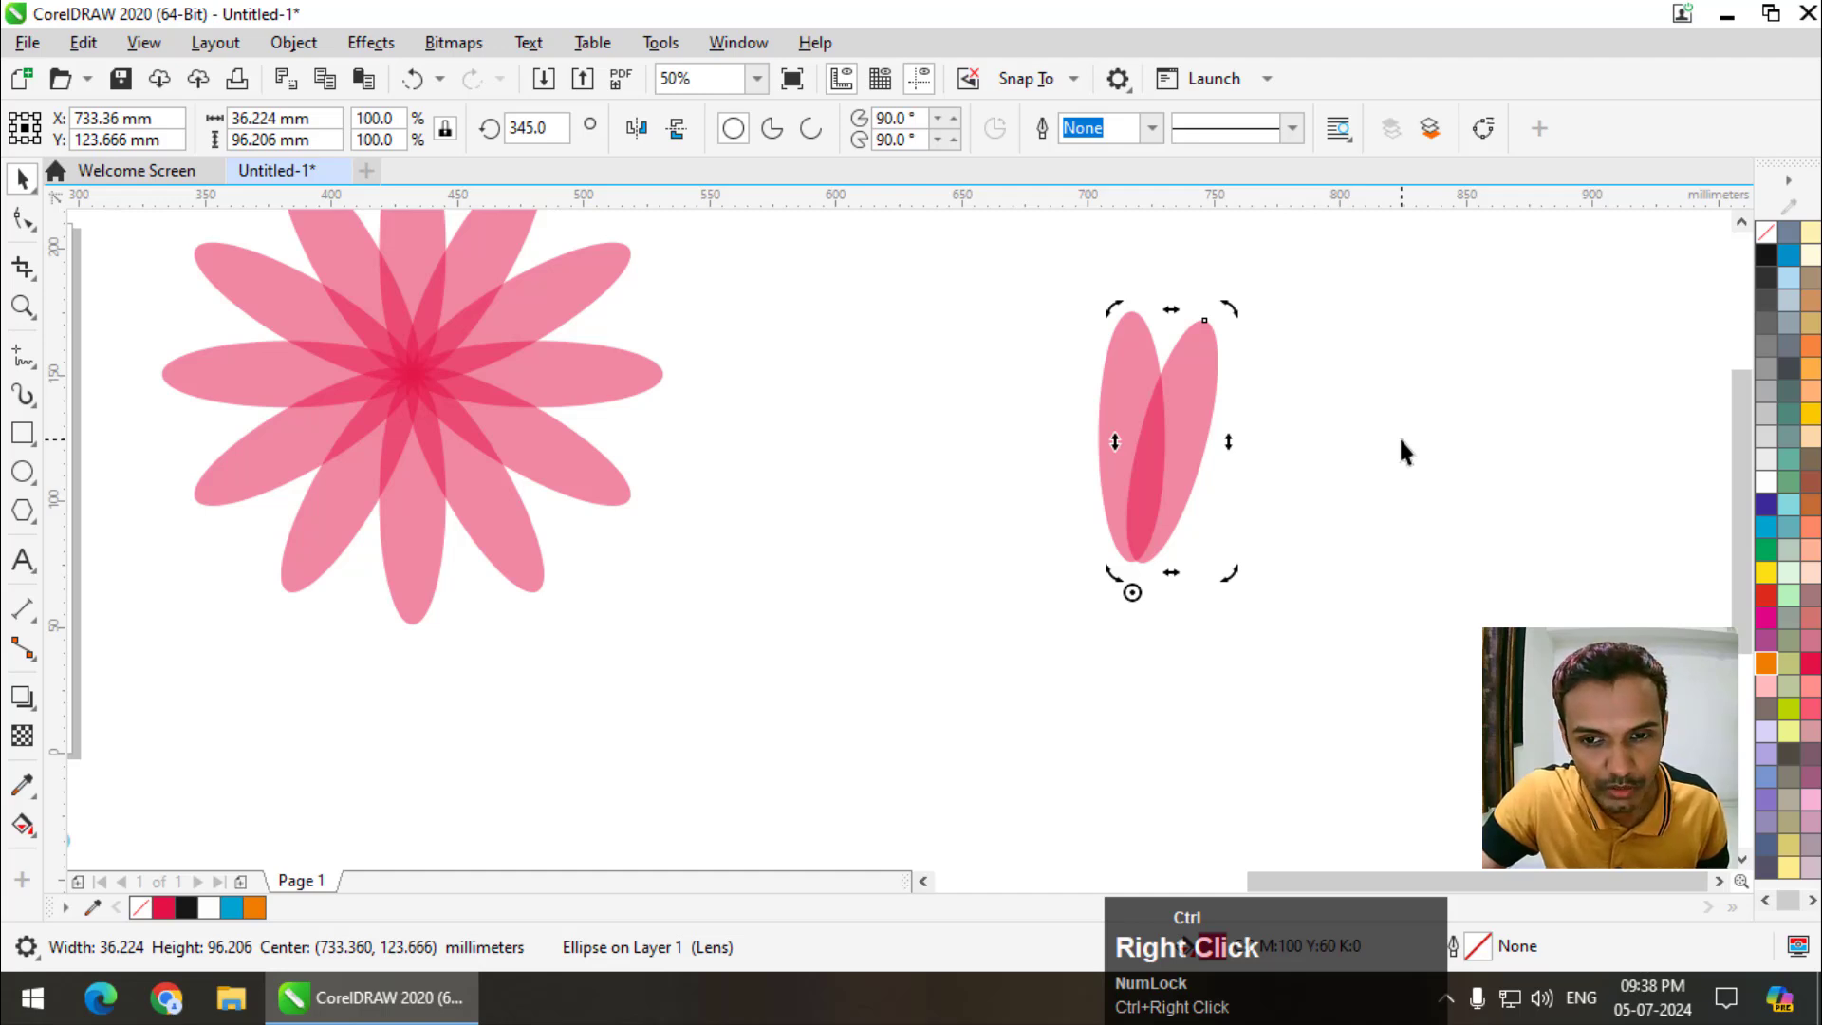
key(ctrl+r)
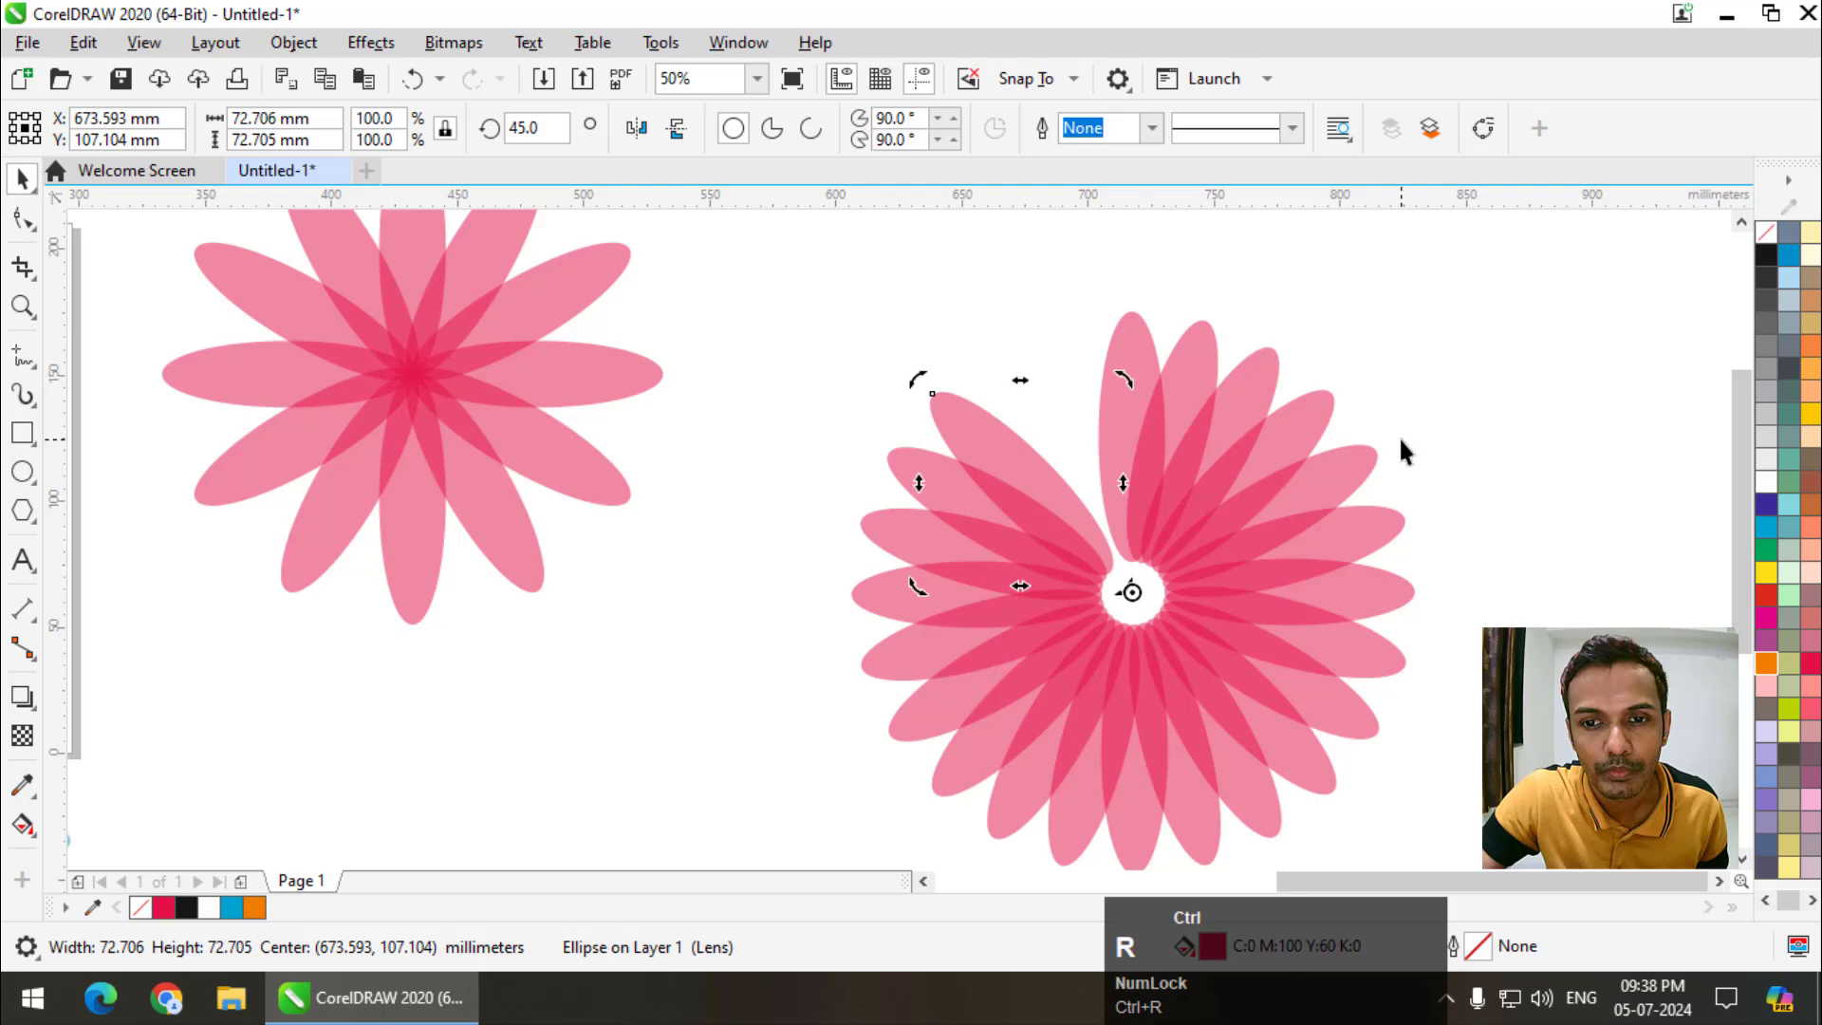
- Delete the trial petal rings and the leftover blue flower, leaving the pink and orange flowers
scroll(down, 3)
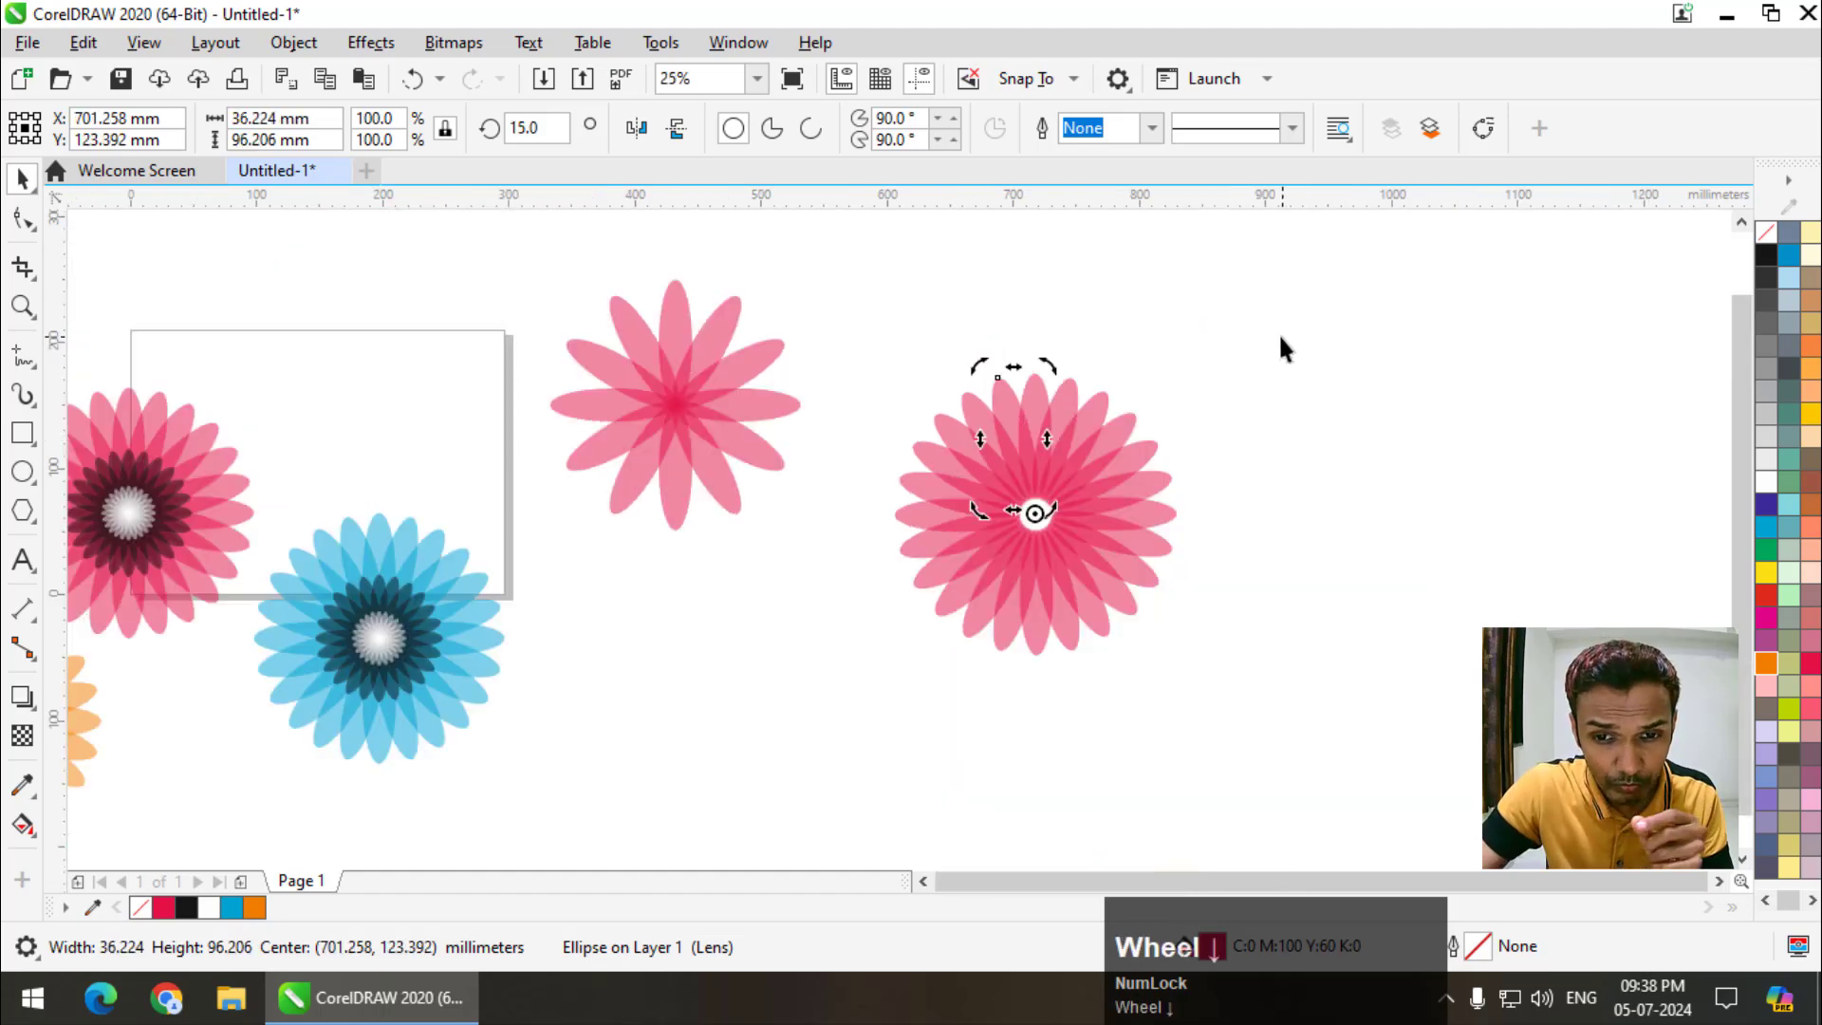
drag(1281, 364, 873, 432)
key(Delete)
click(856, 337)
key(Delete)
scroll(down, 3)
scroll(up, 3)
click(973, 530)
key(Delete)
click(174, 600)
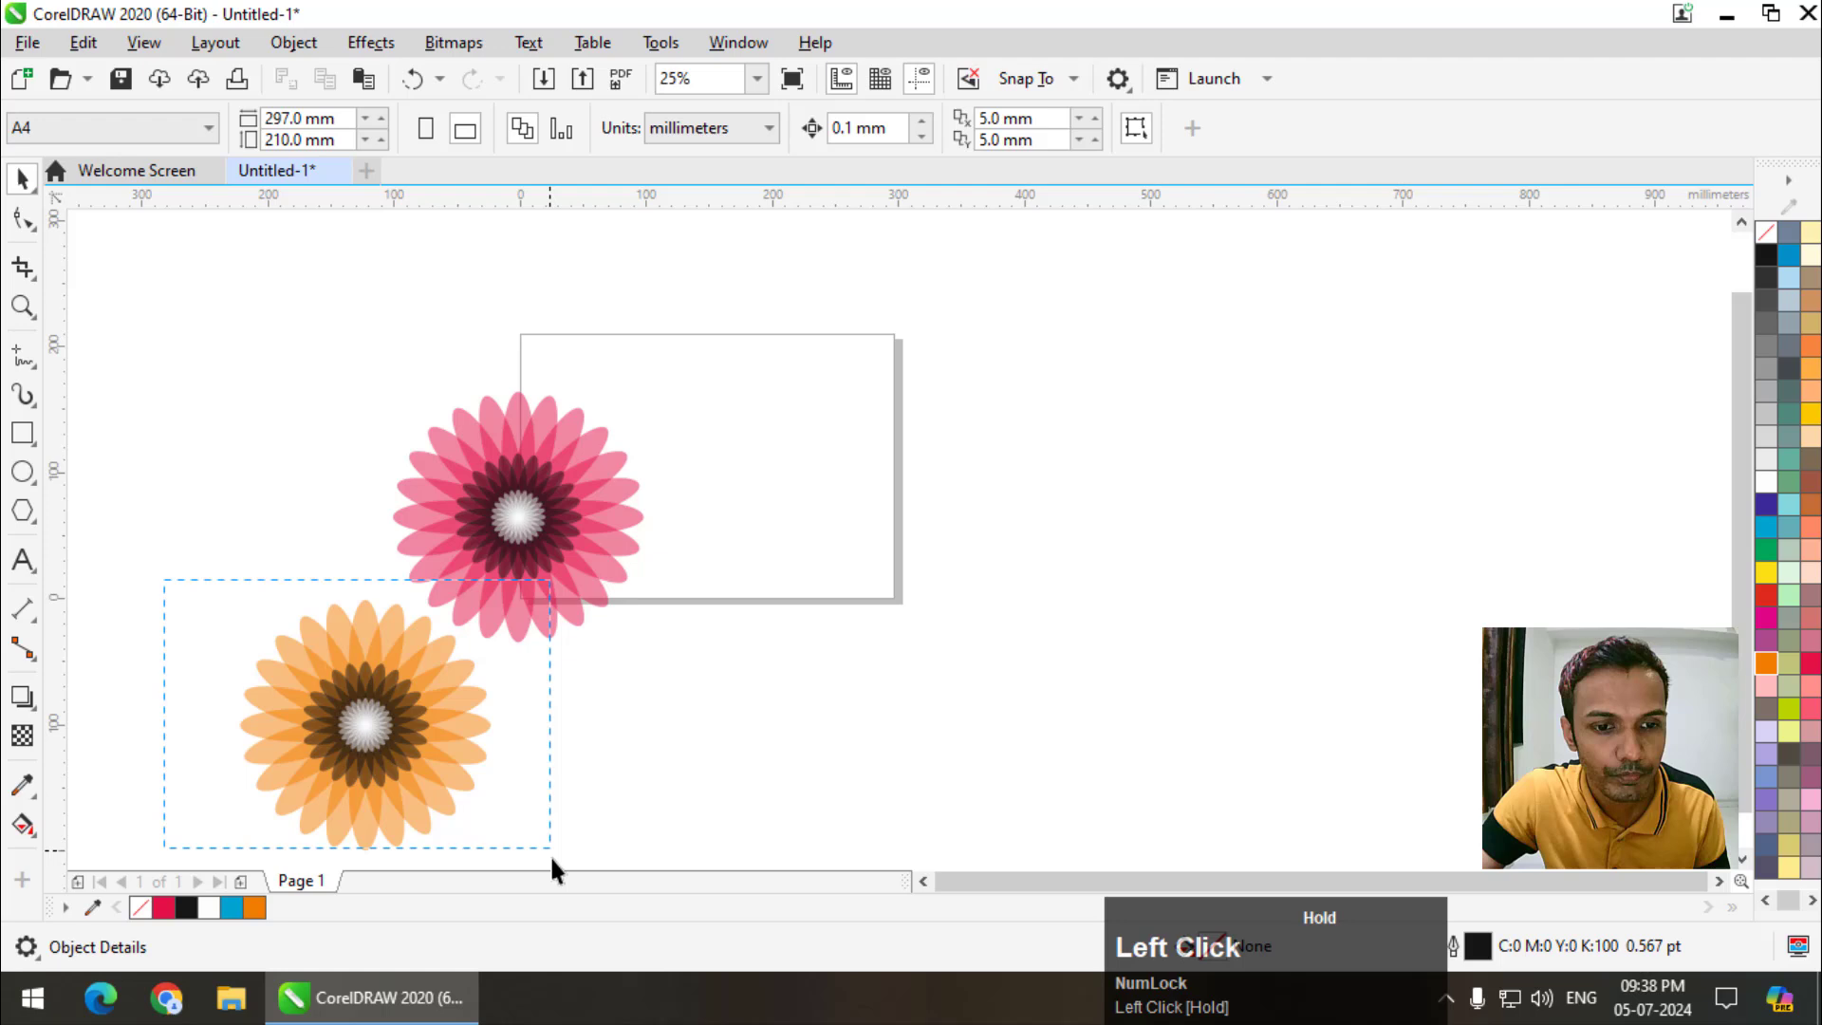
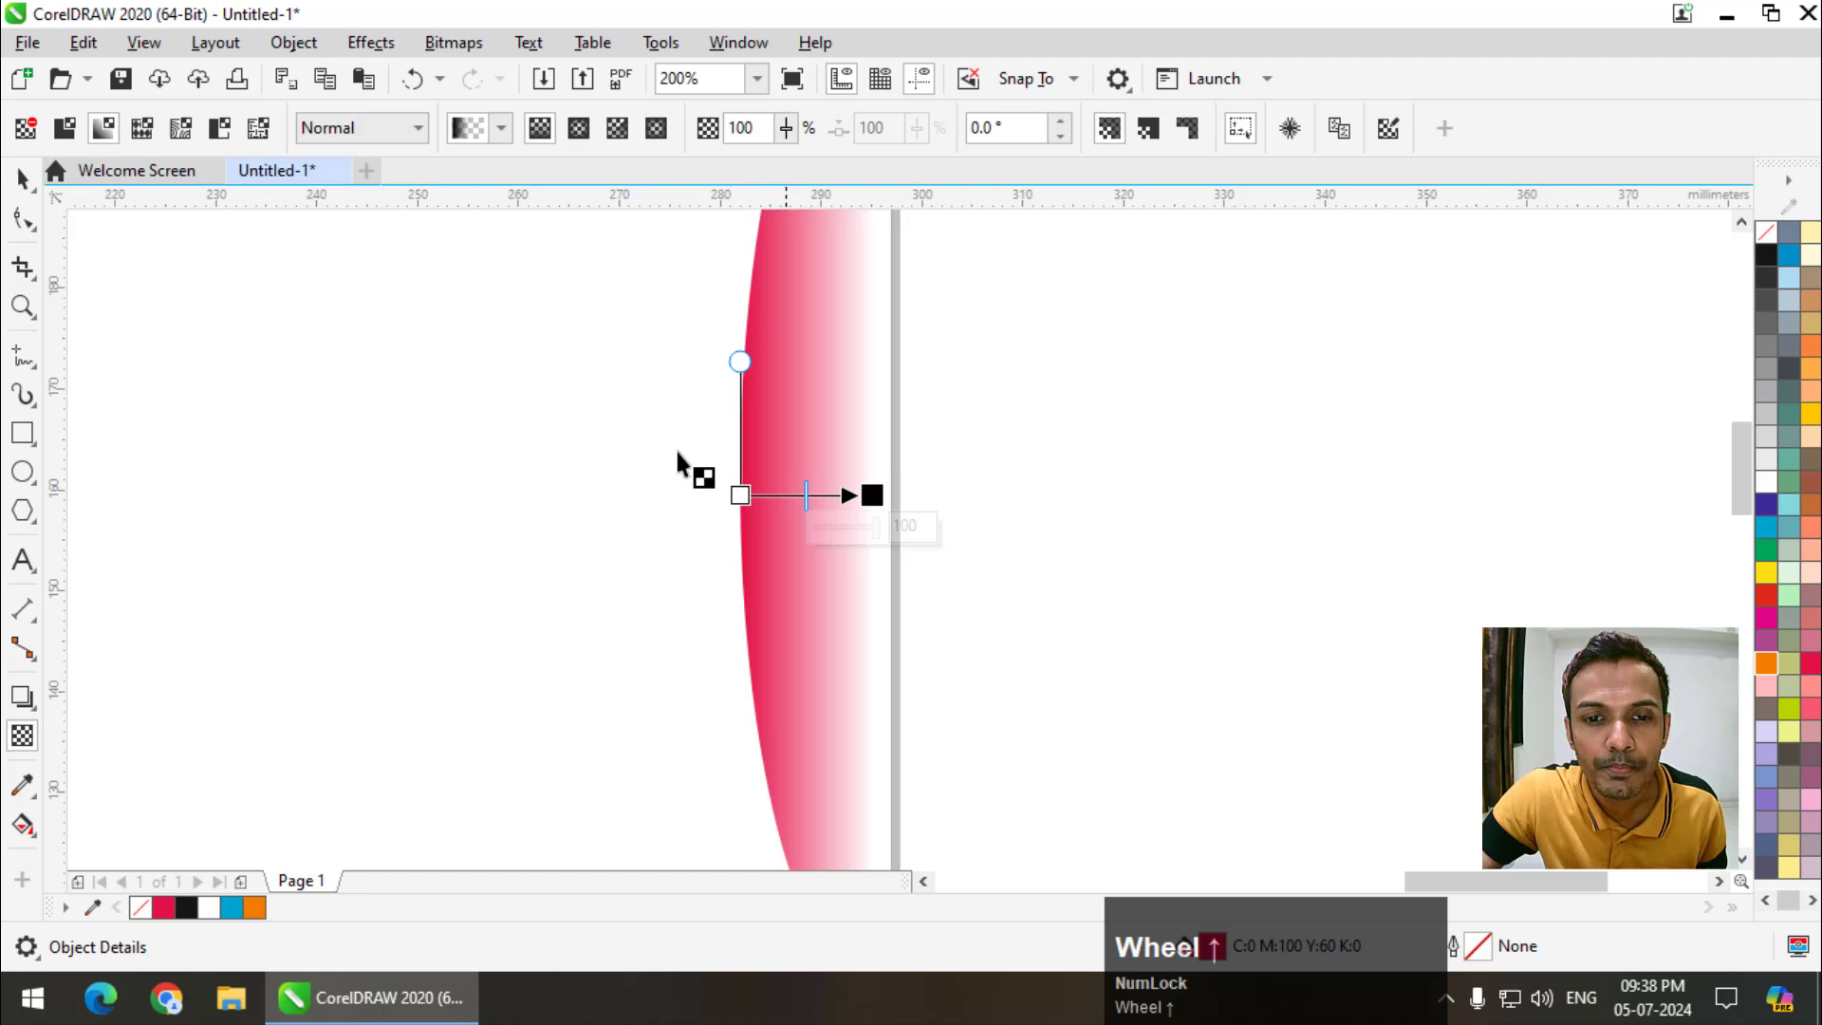
- Mirror the copied pink half-petal horizontally and snap it to the original into one full petal
scroll(down, 3)
scroll(up, 3)
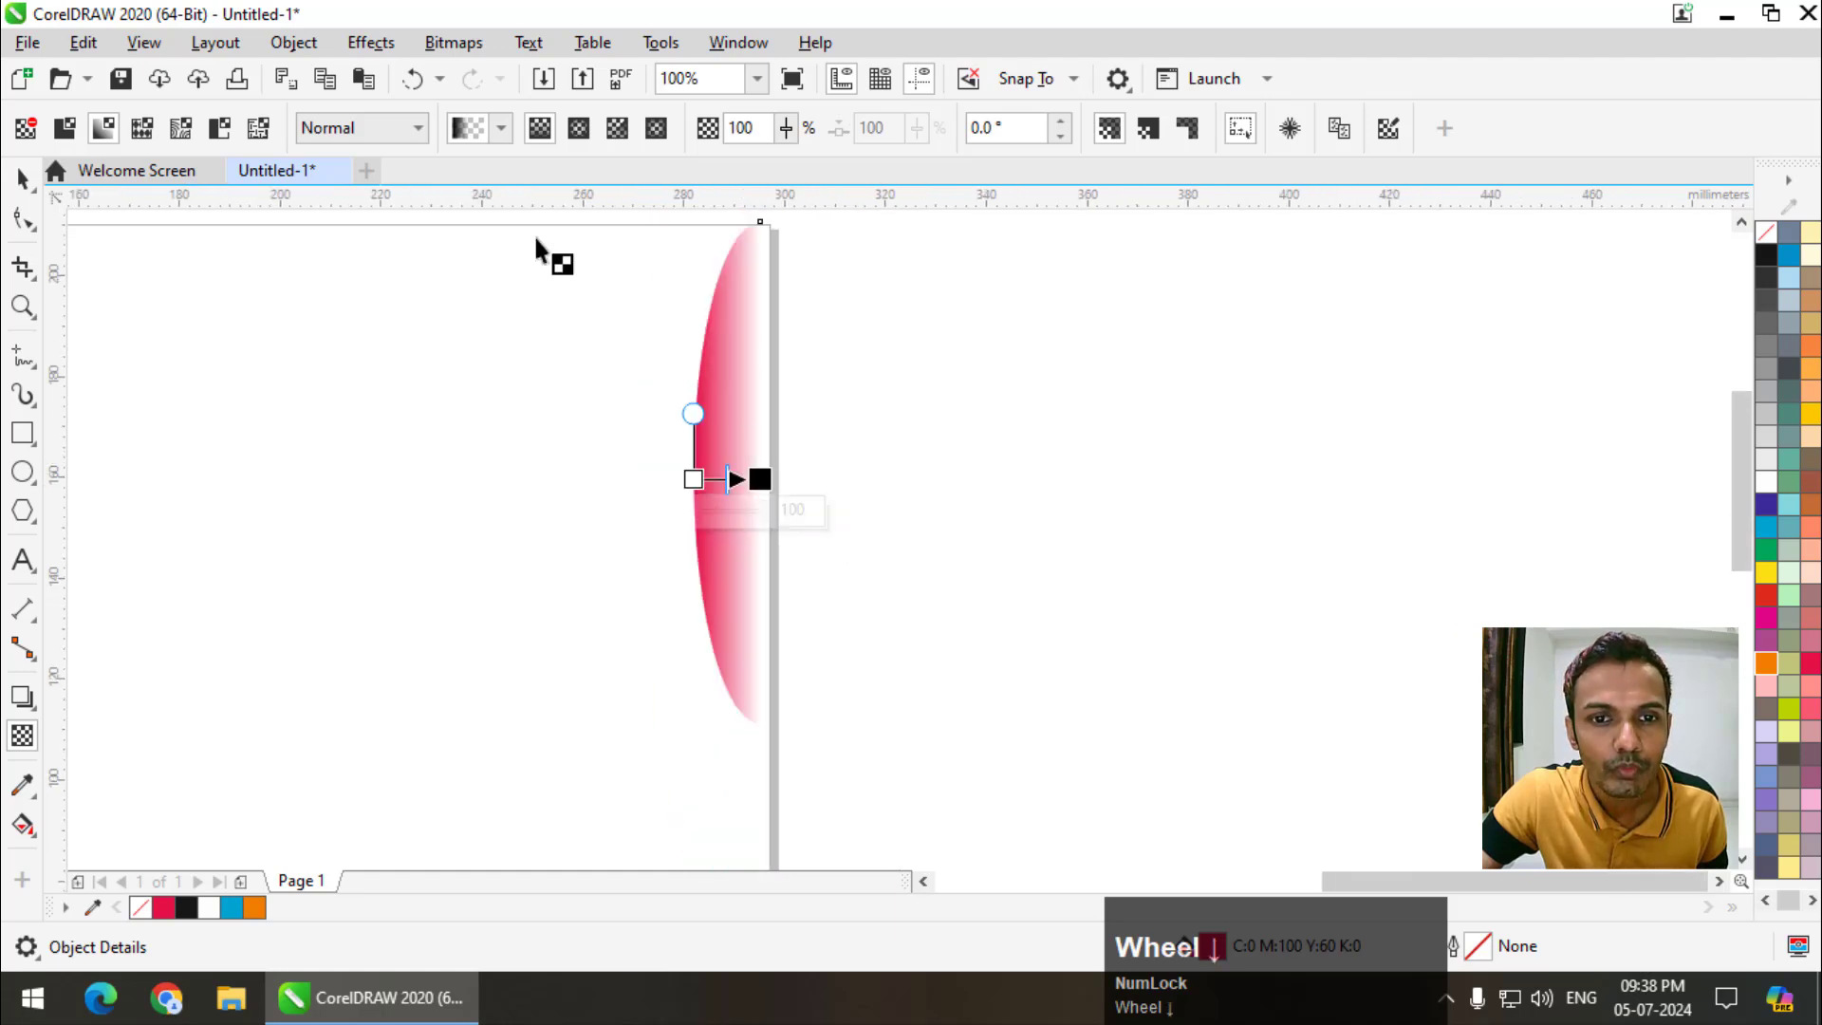
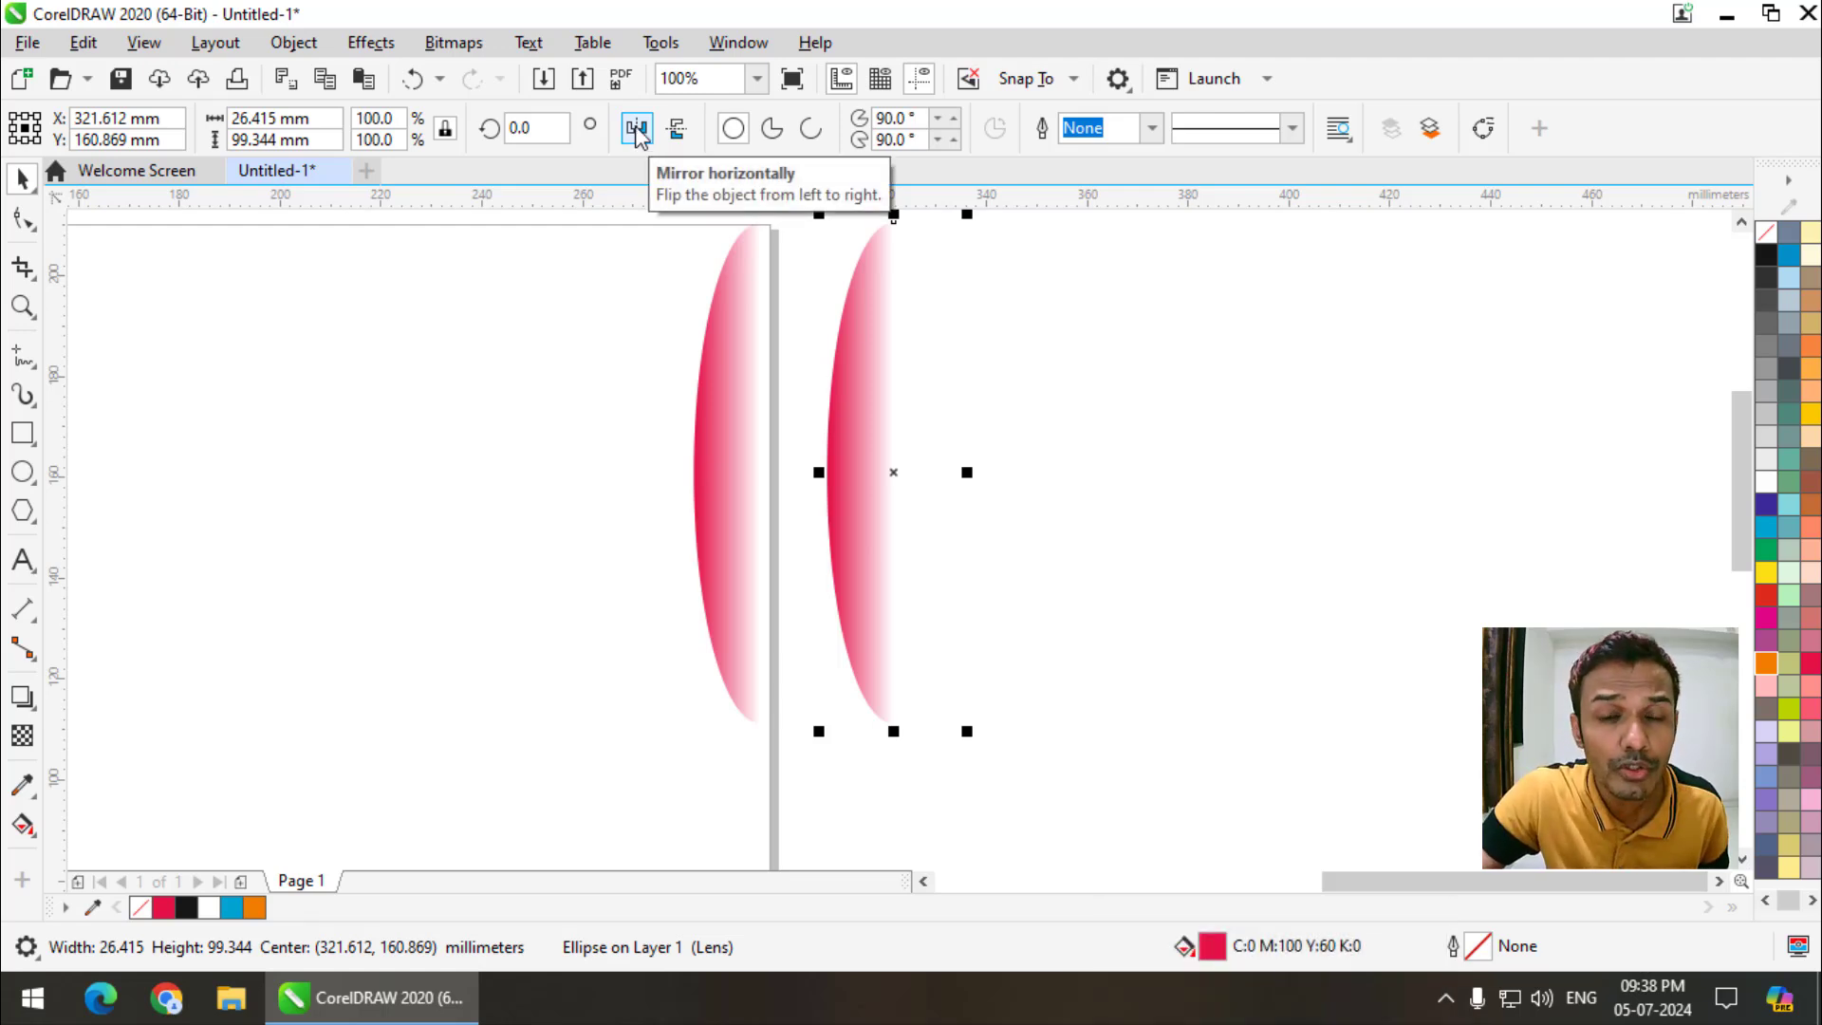
click(641, 133)
scroll(down, 3)
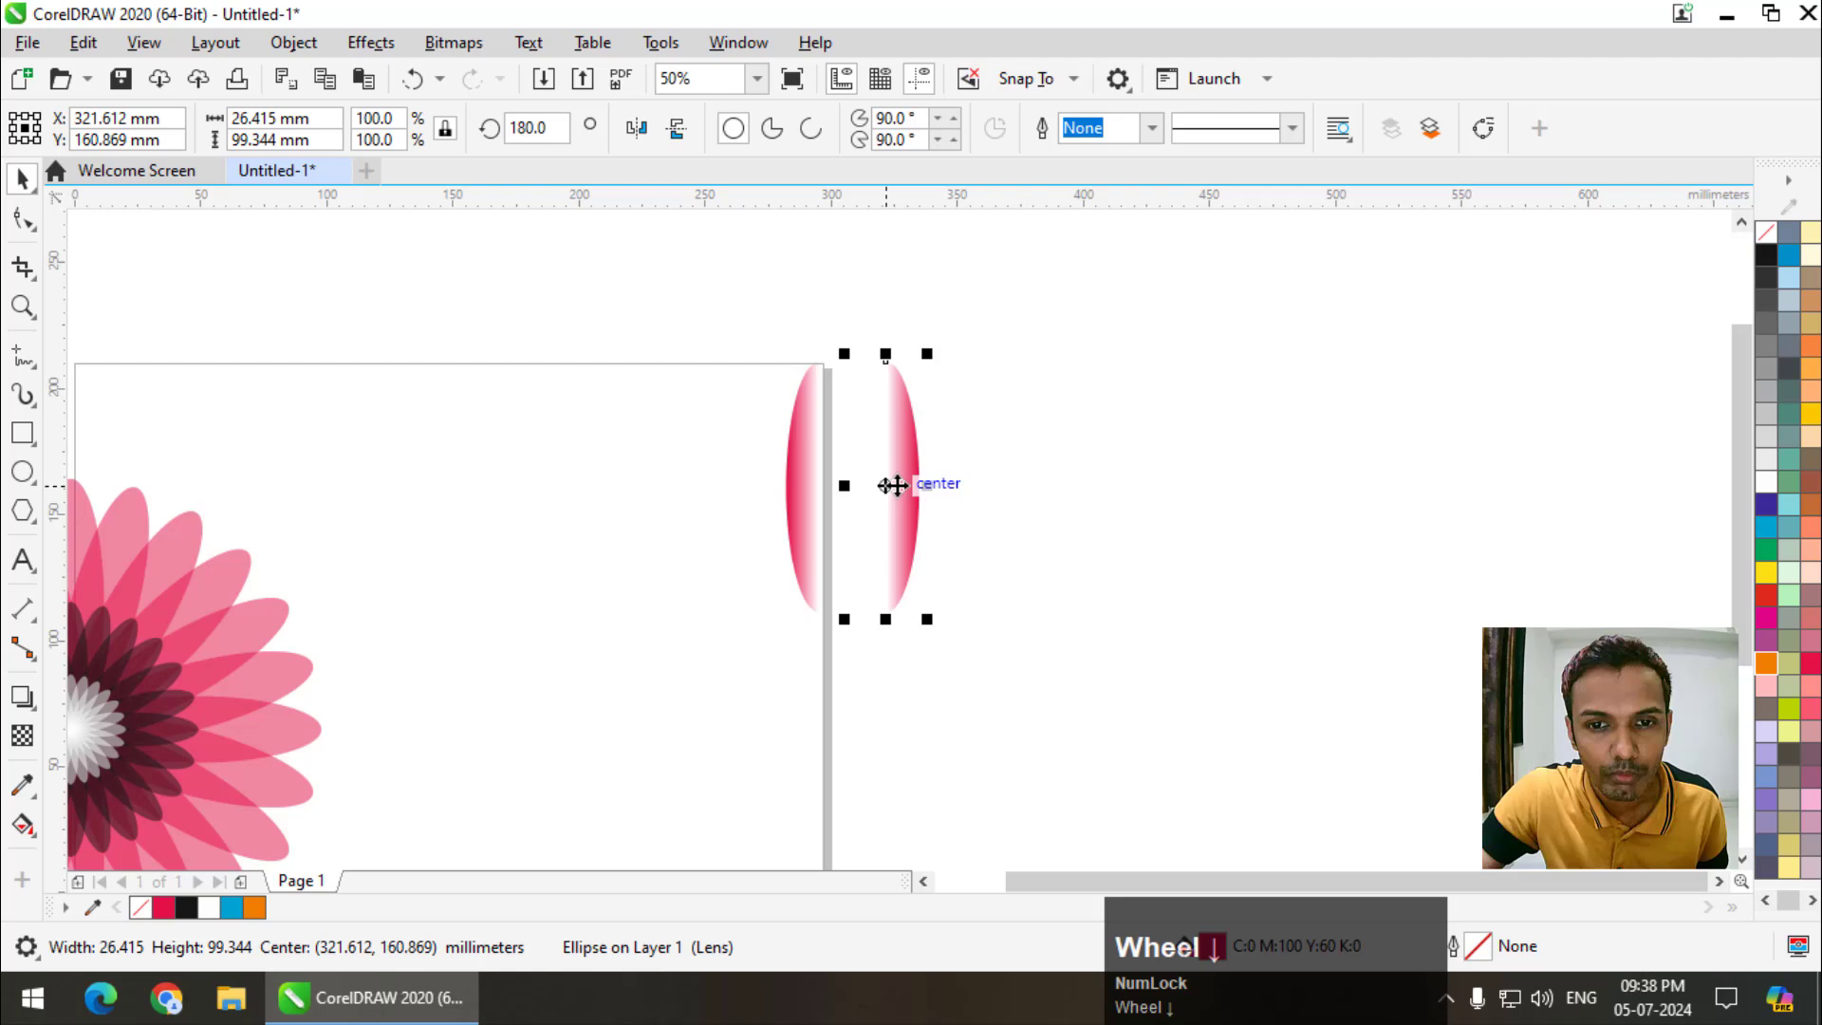
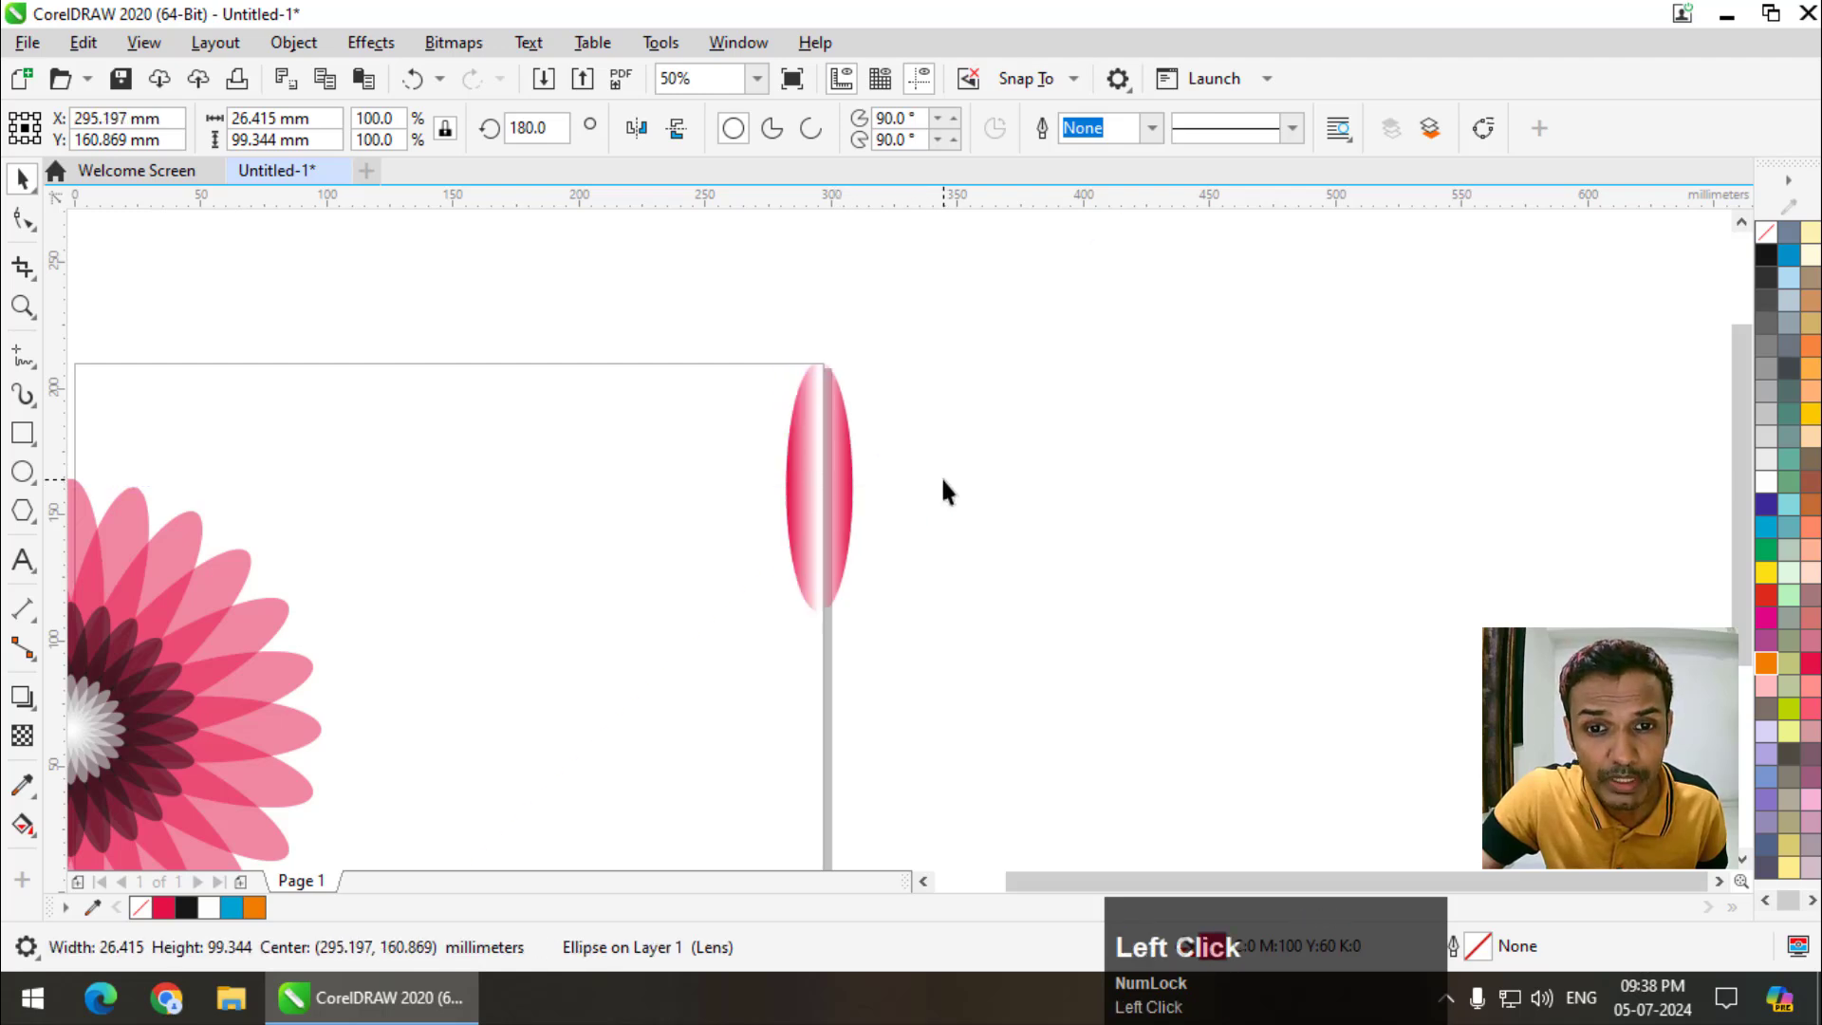
scroll(up, 3)
scroll(down, 3)
click(955, 346)
scroll(up, 3)
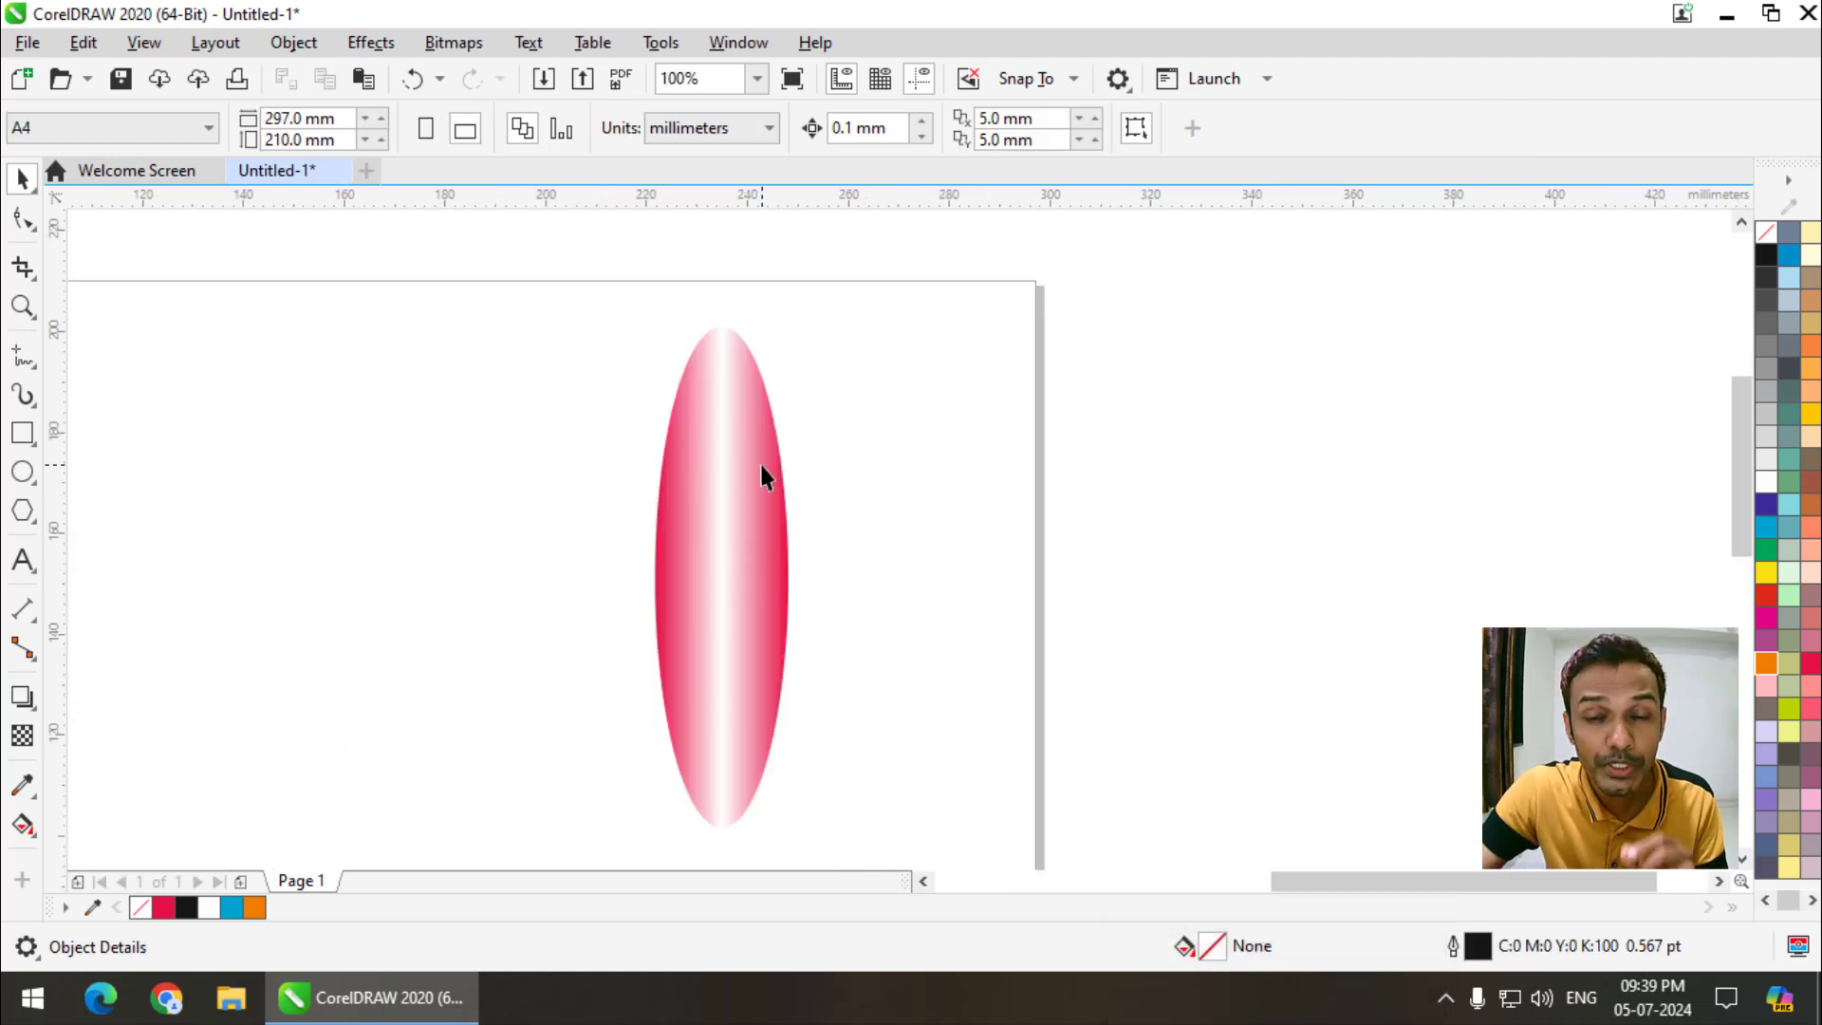
scroll(down, 3)
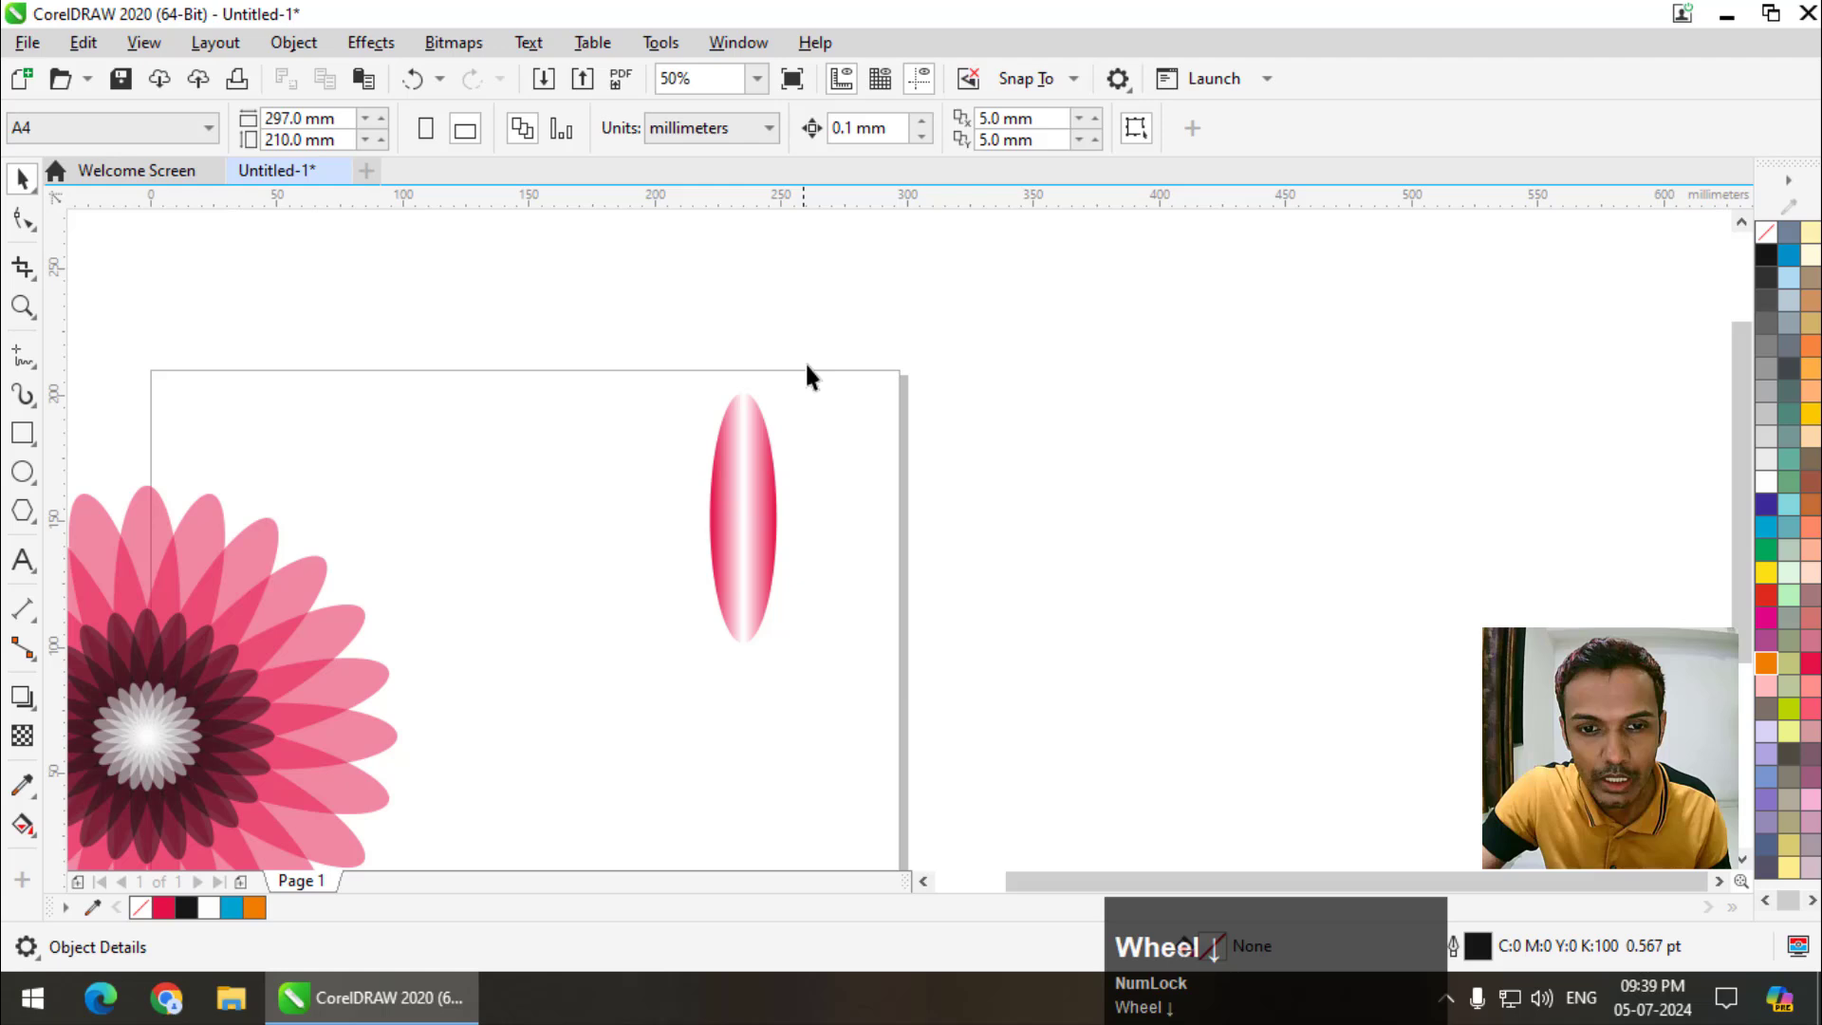
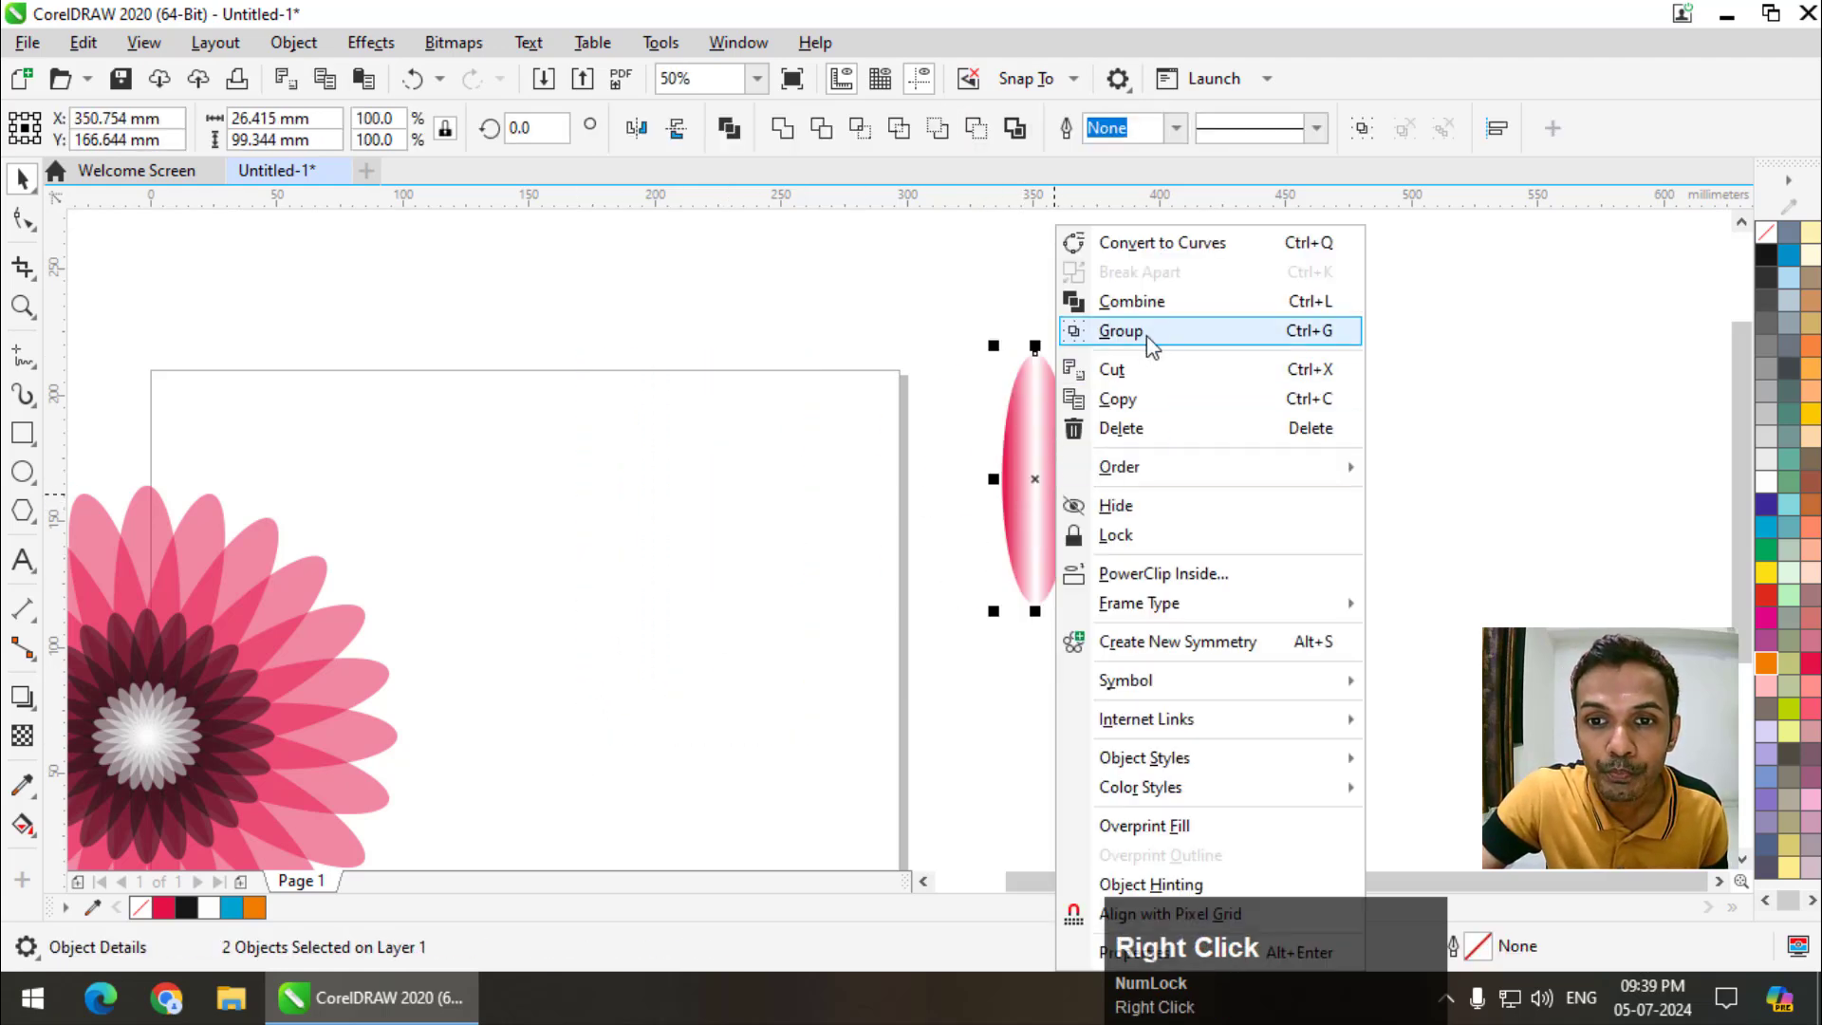
- Group the two mirrored half-petals into a single white-streaked pink petal
click(1152, 343)
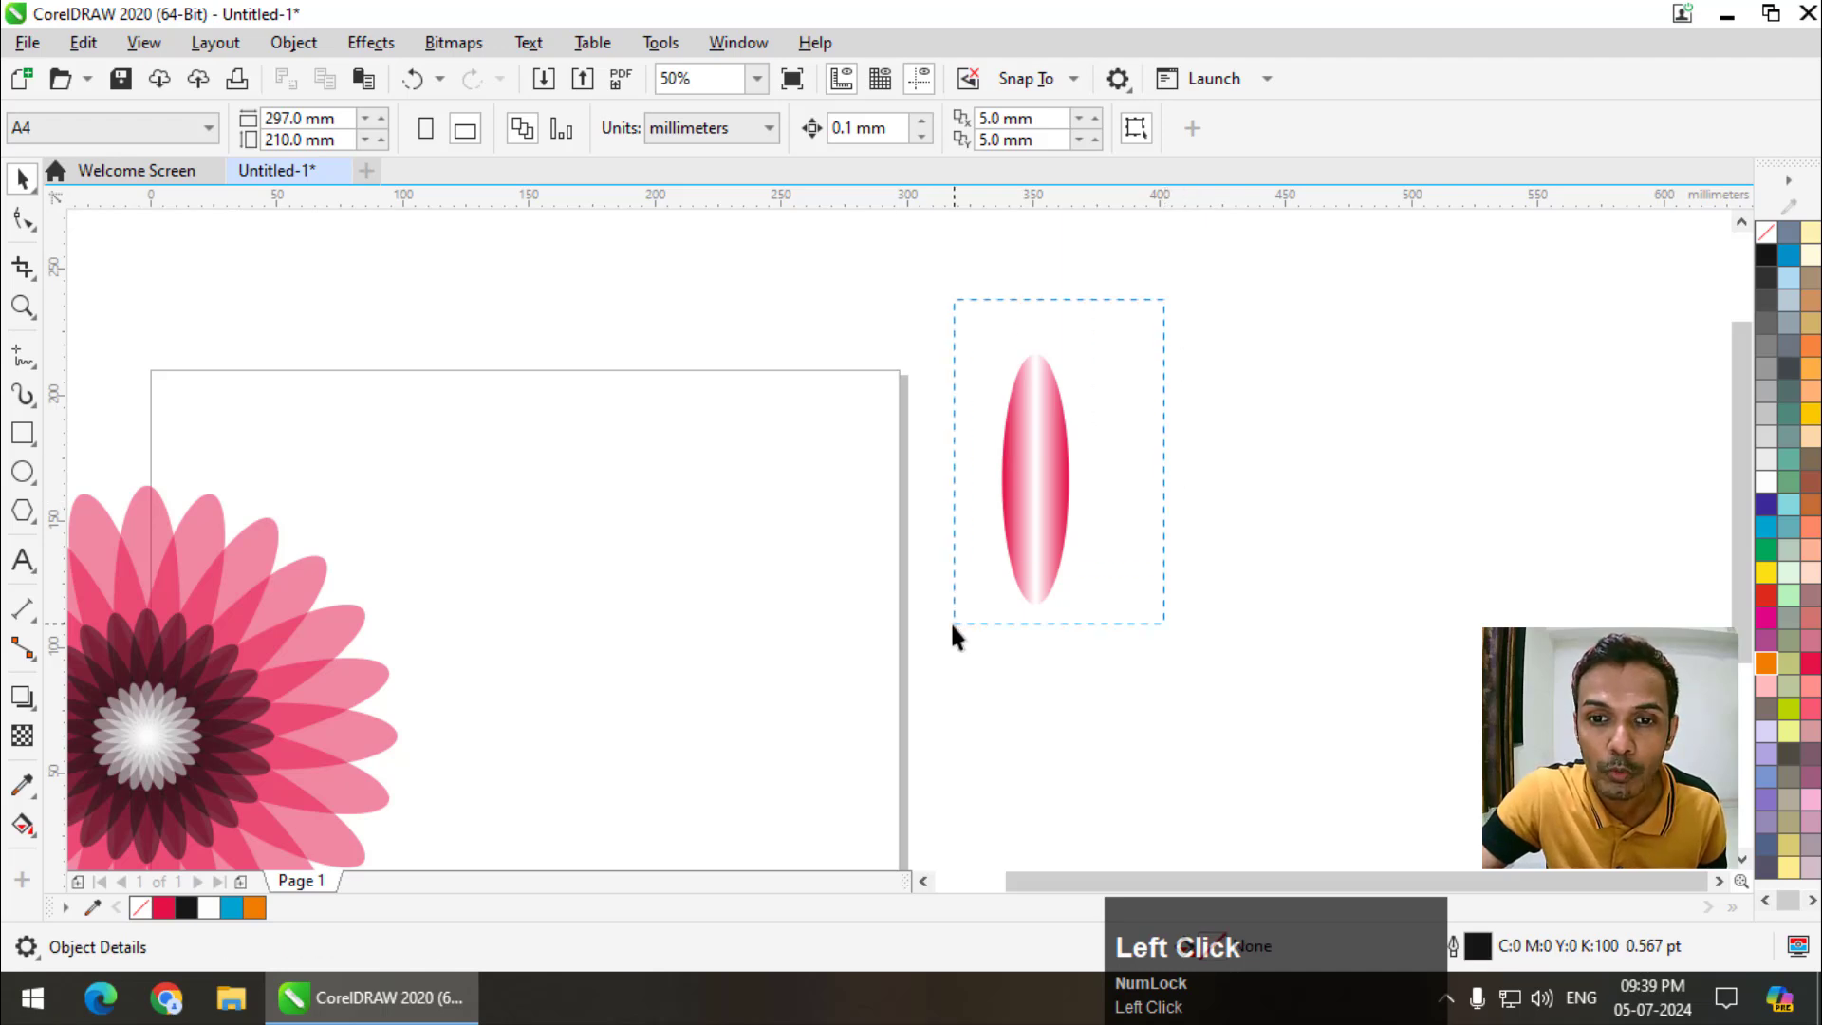
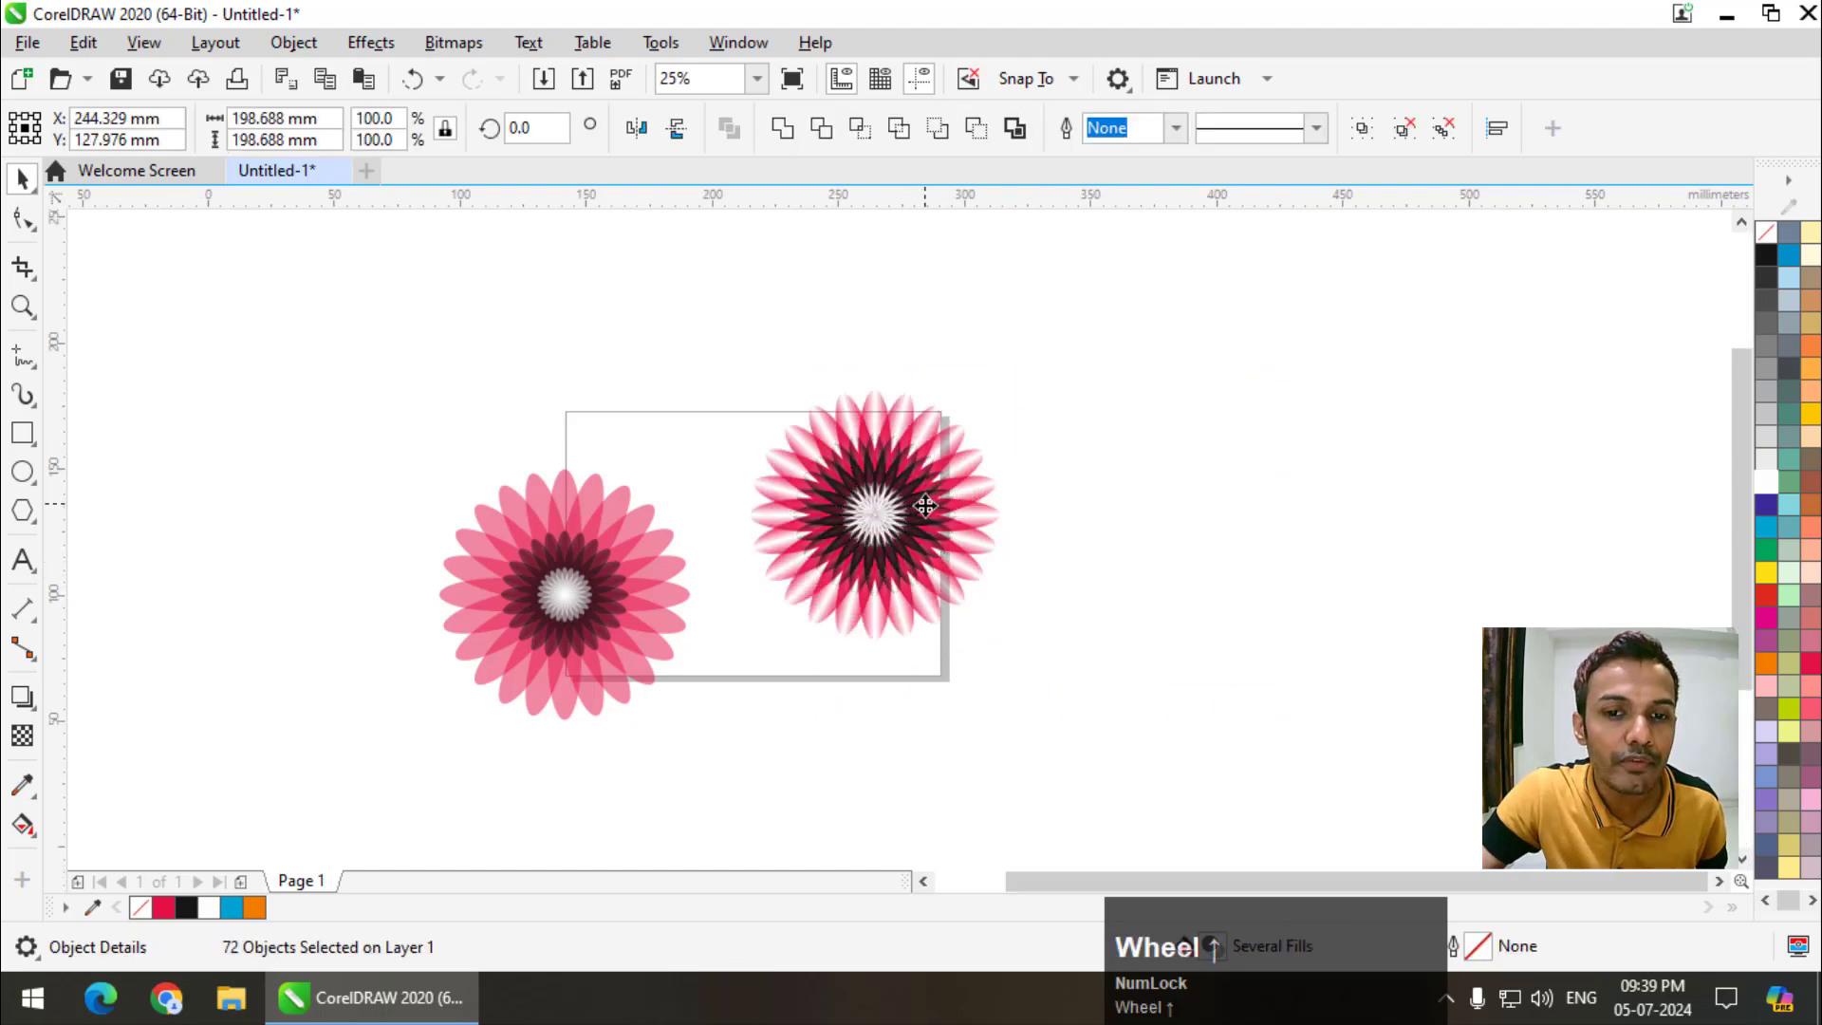
scroll(down, 3)
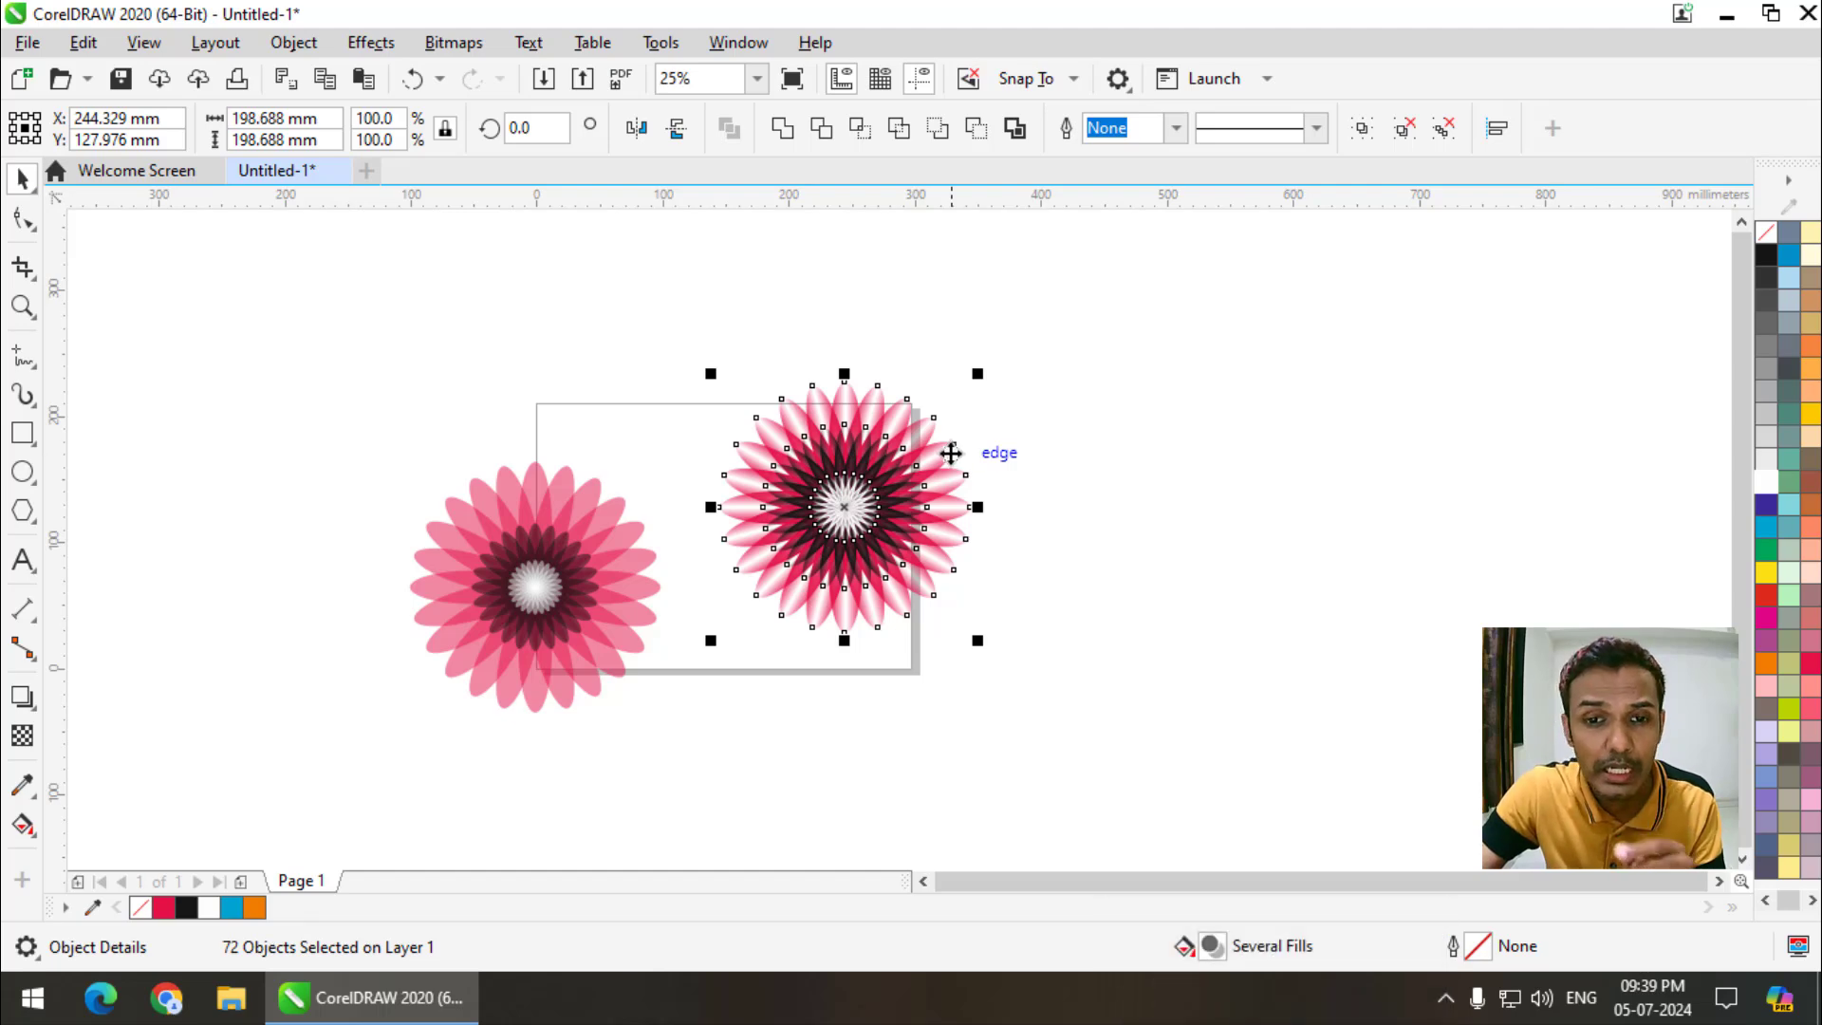
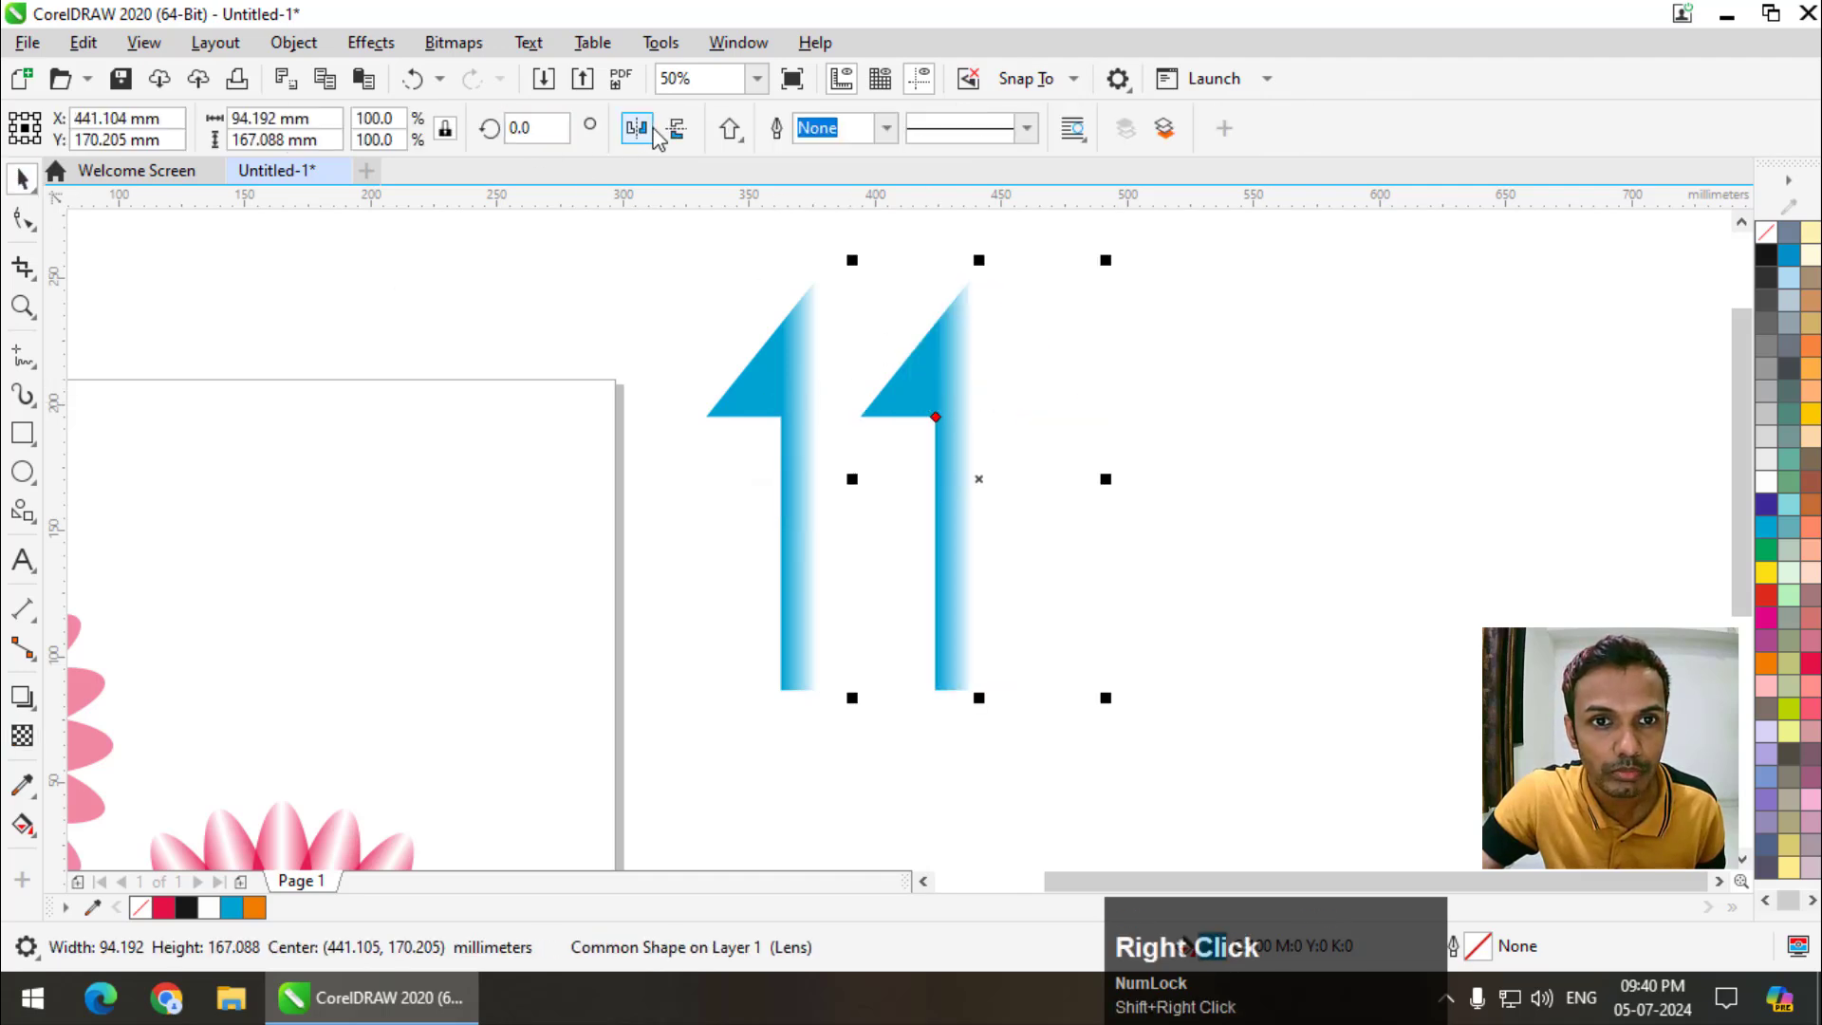
- Mirror the copied blue half-arrow horizontally and join it to the original as one faded arrow
click(659, 136)
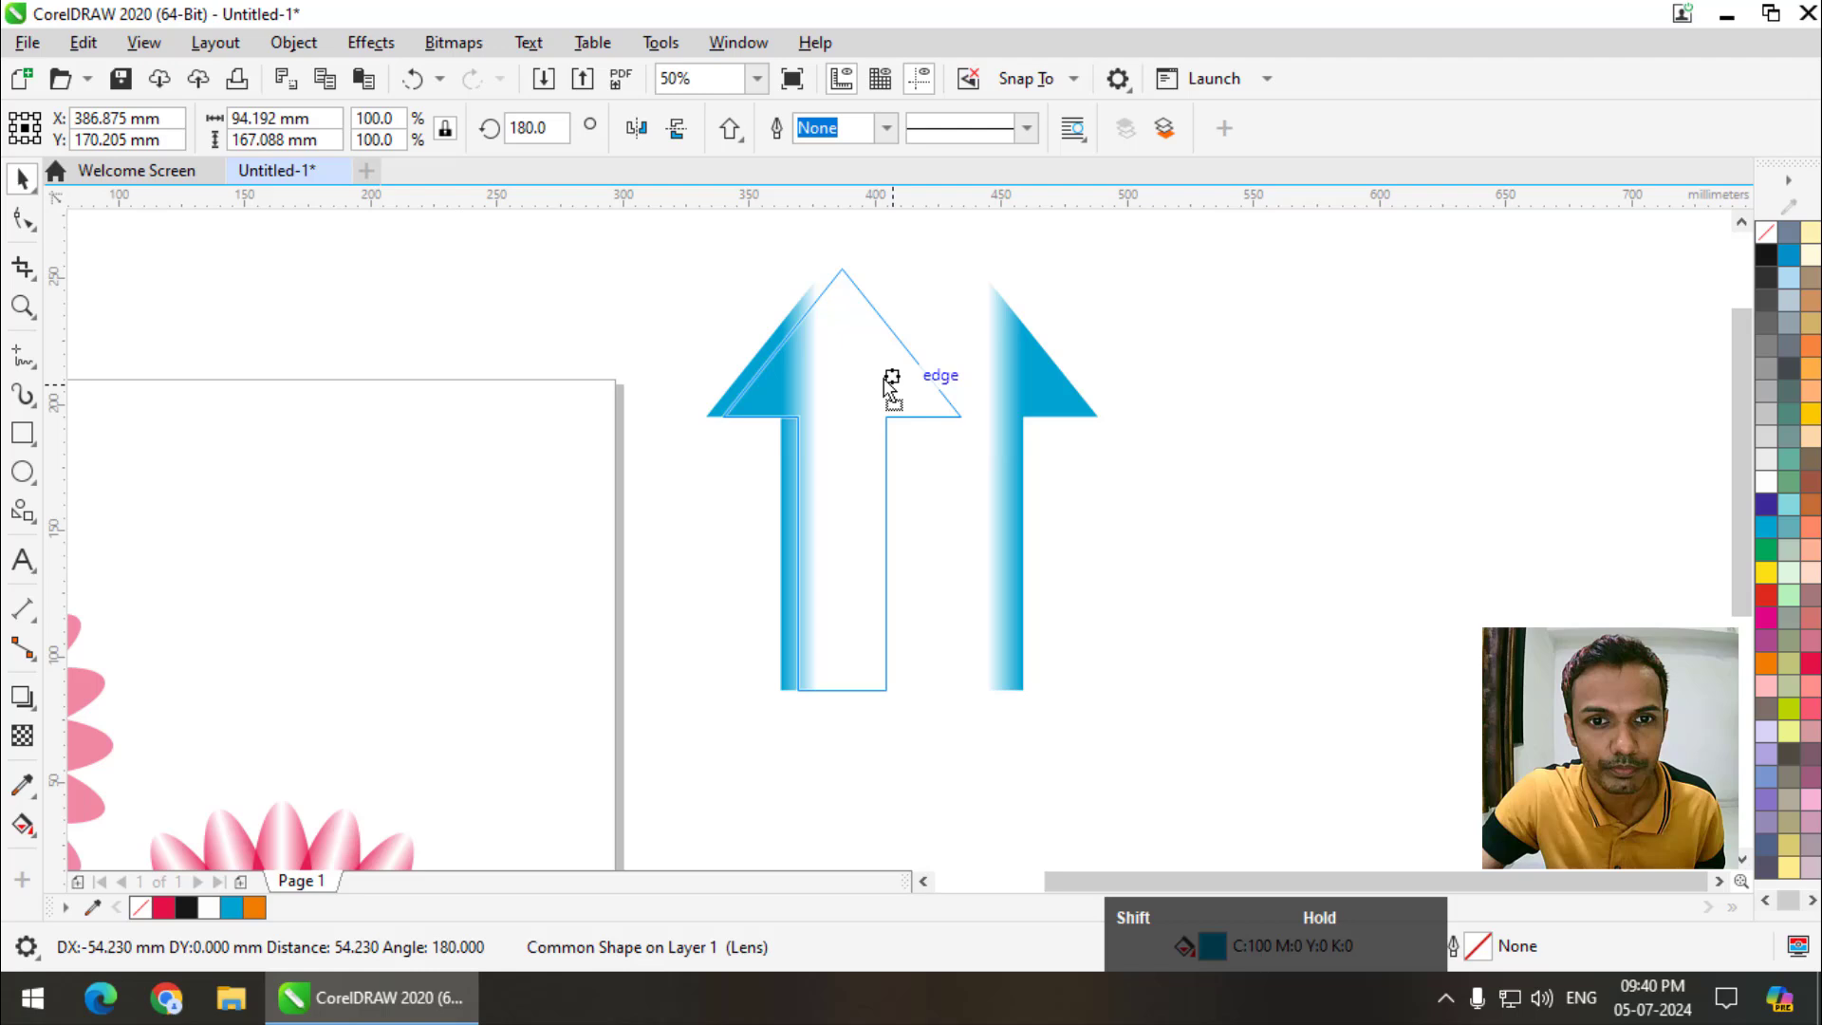
scroll(down, 3)
click(1008, 333)
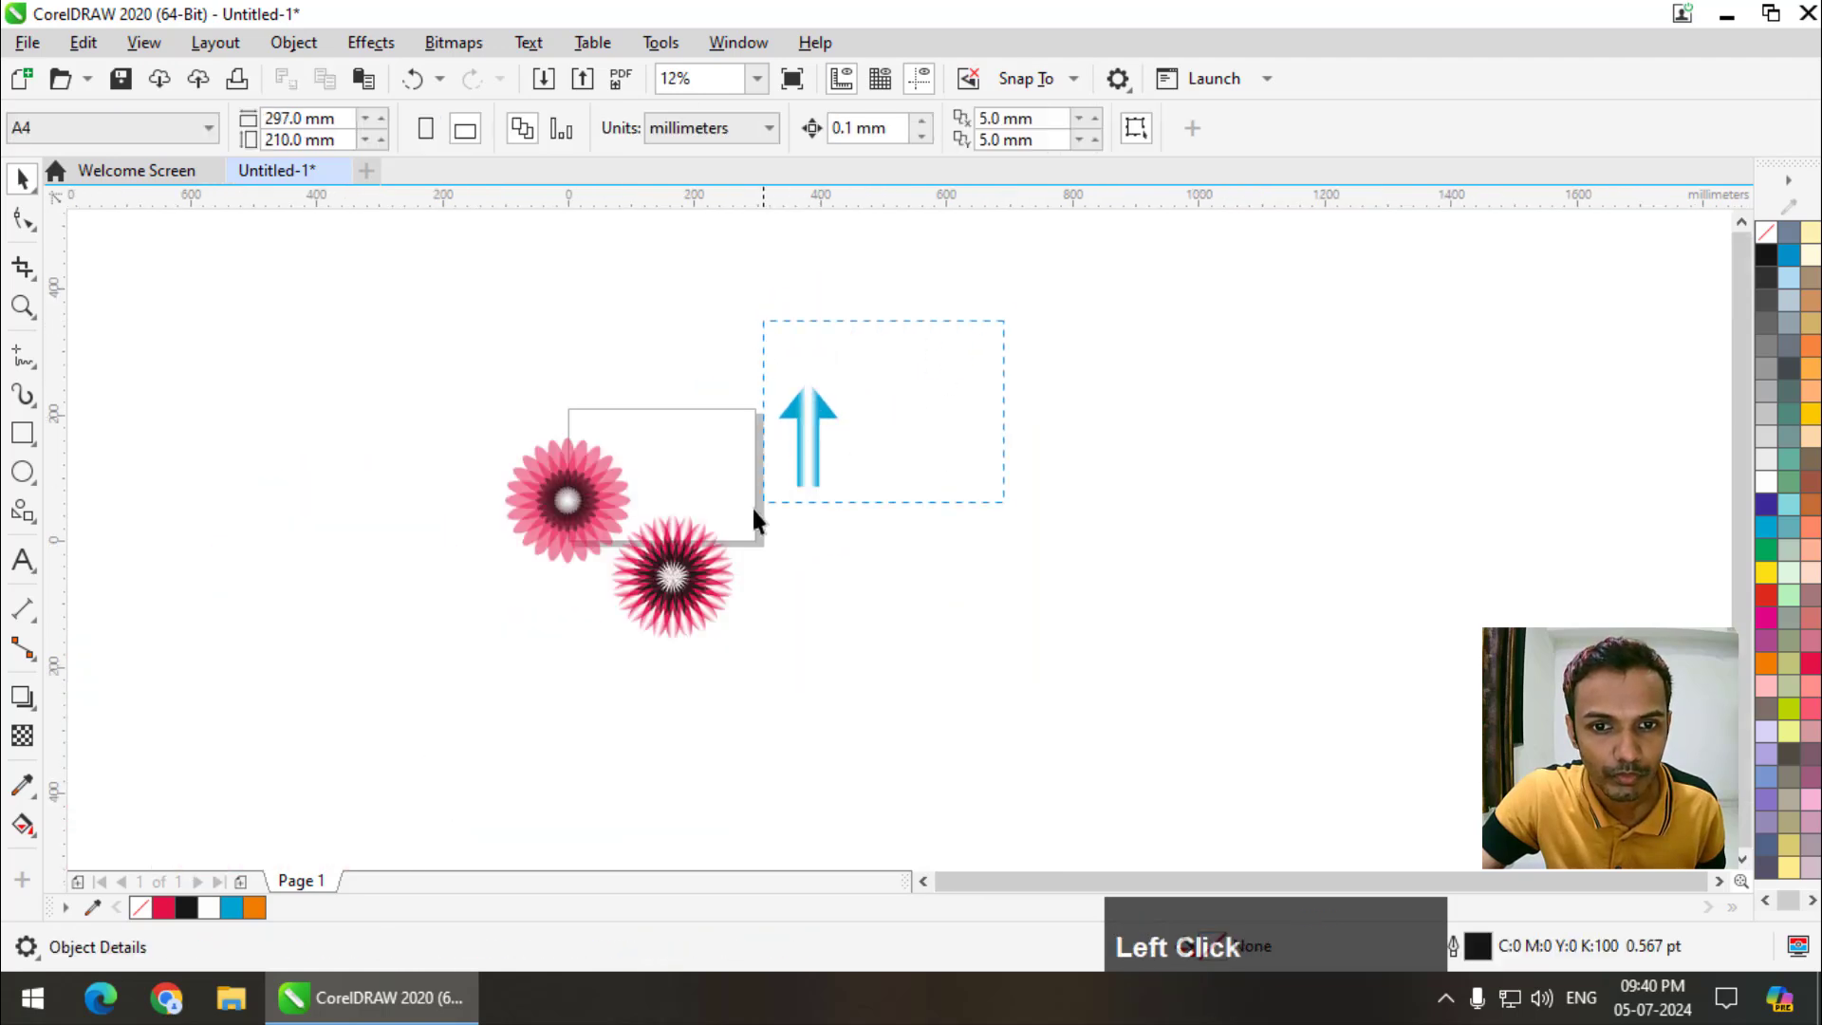
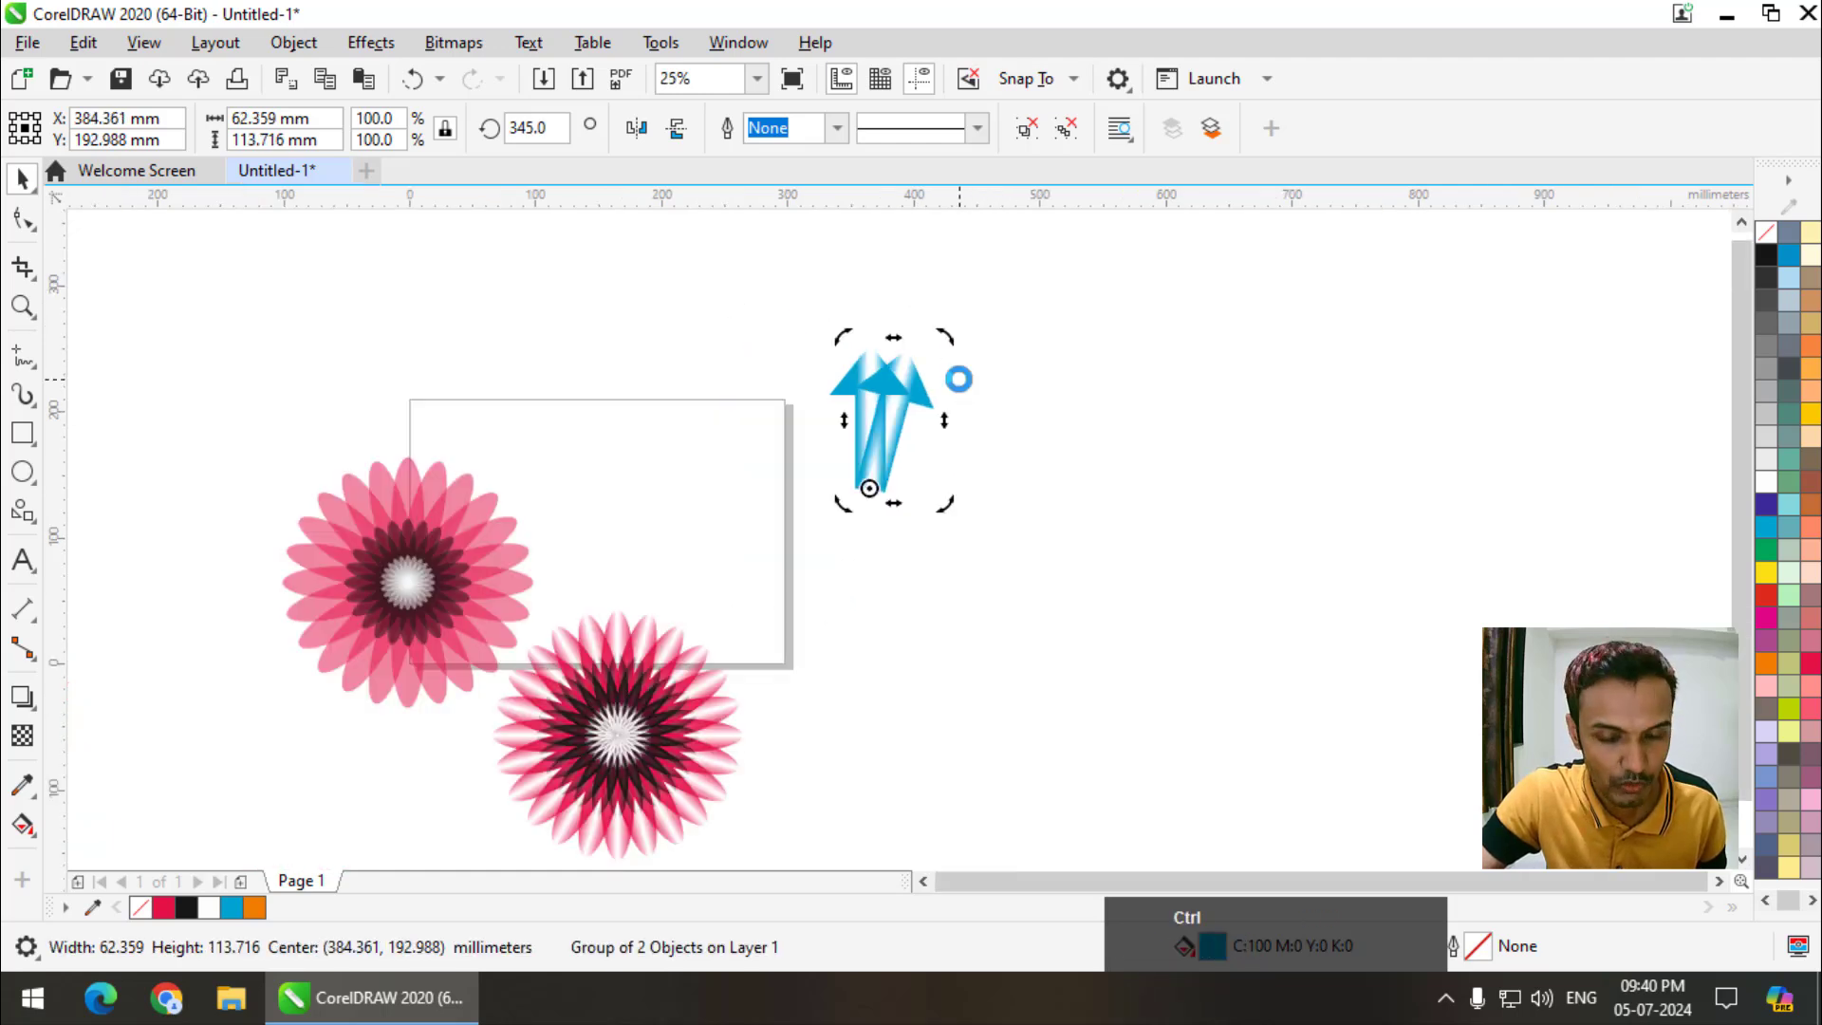
- Repeat the rotate-copy (Ctrl+R) until 24 blue arrows close the circle, then deselect the flower
key(ctrl+r)
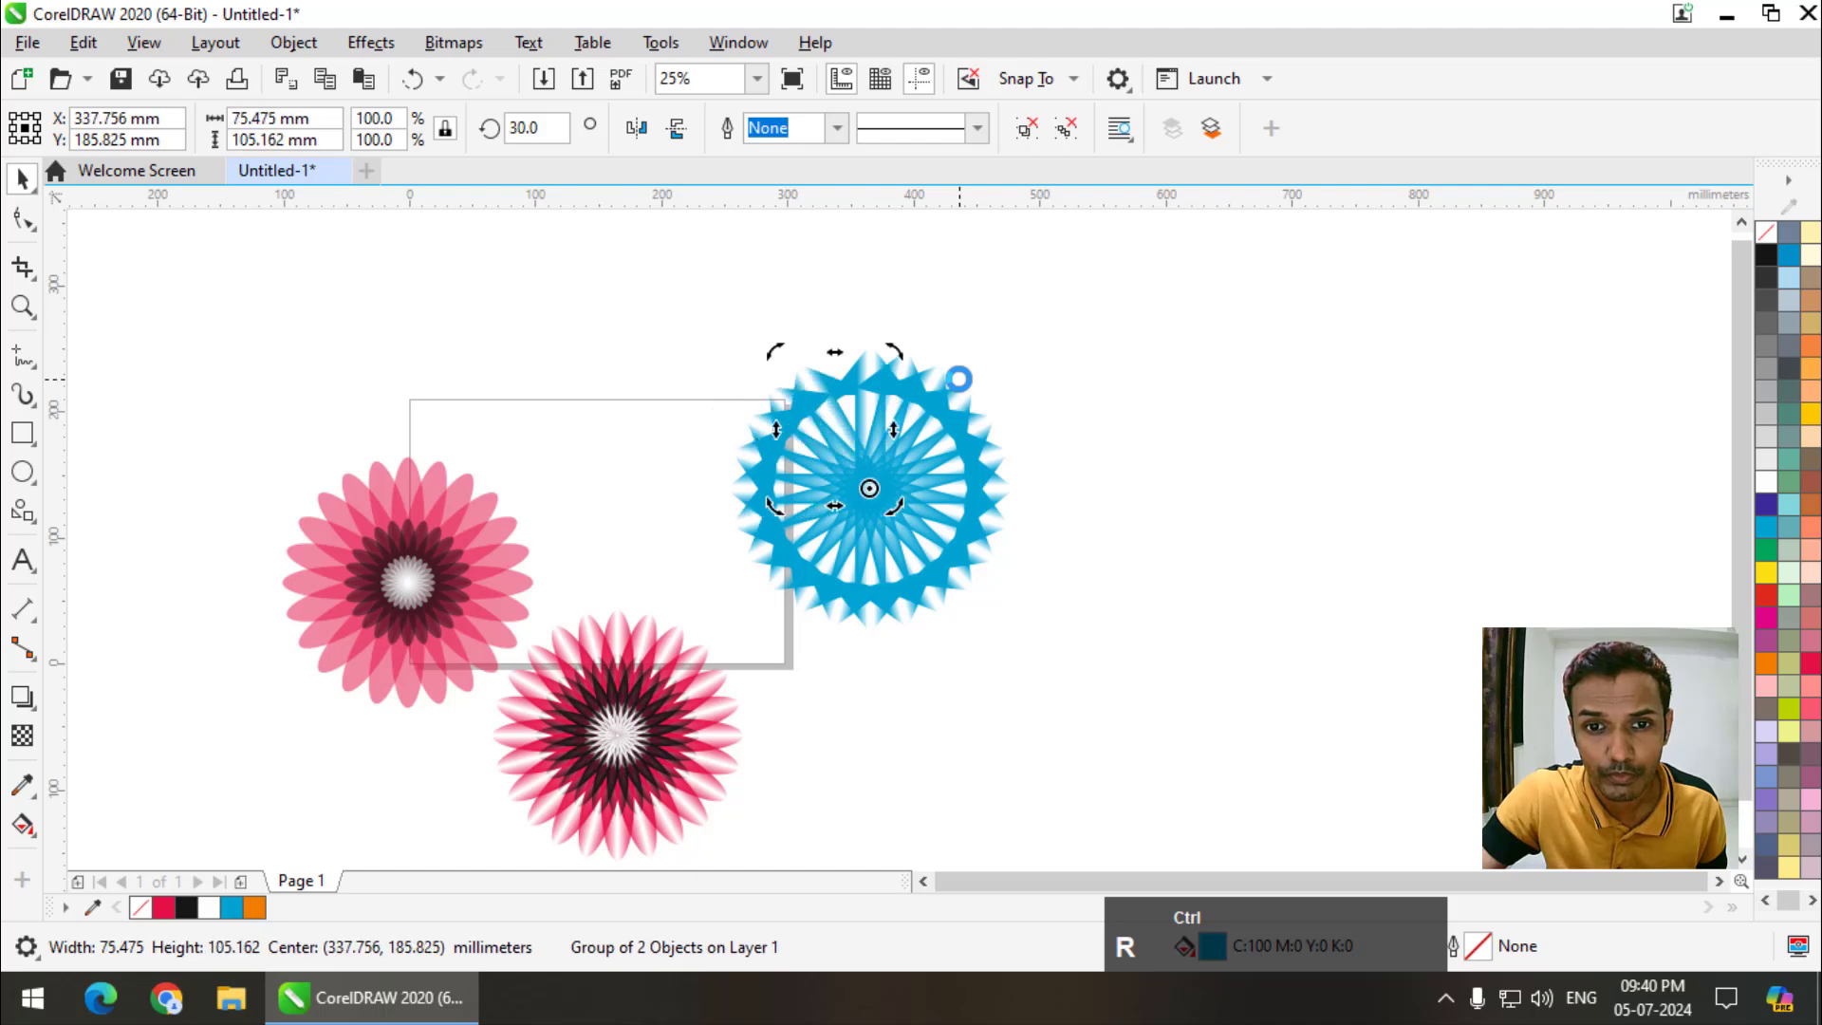
click(1150, 342)
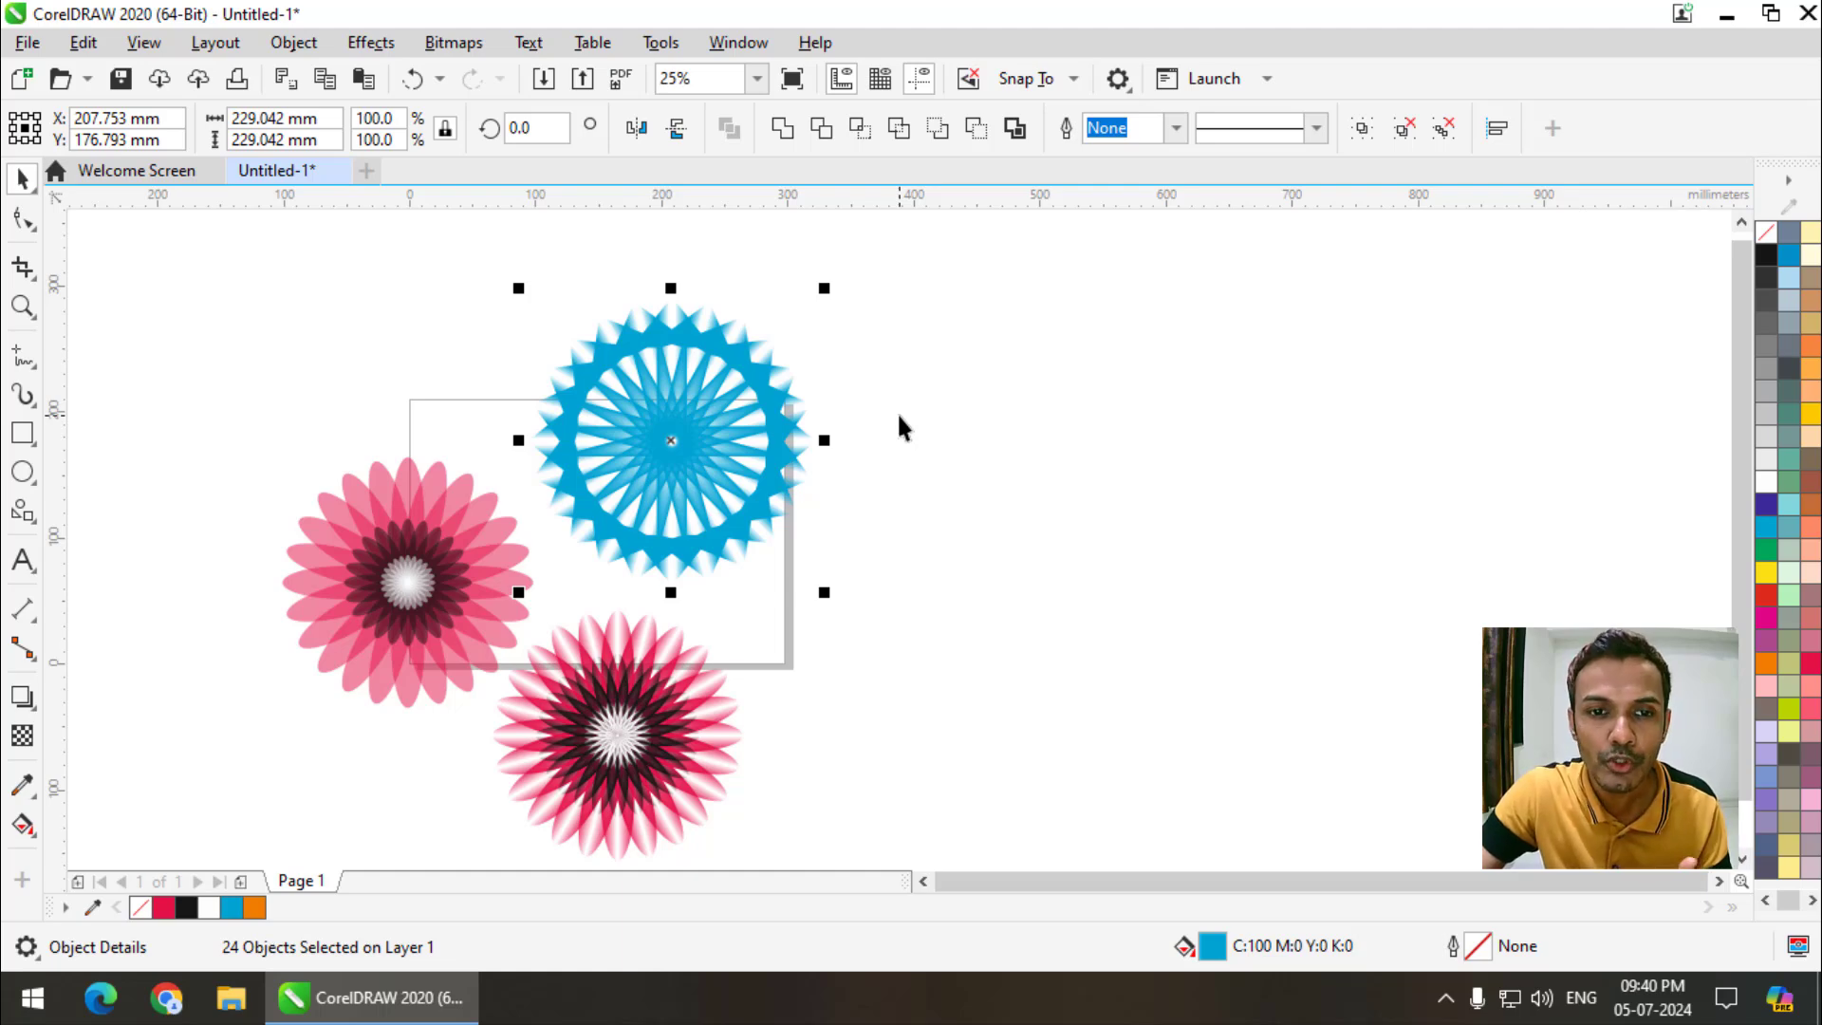
click(934, 476)
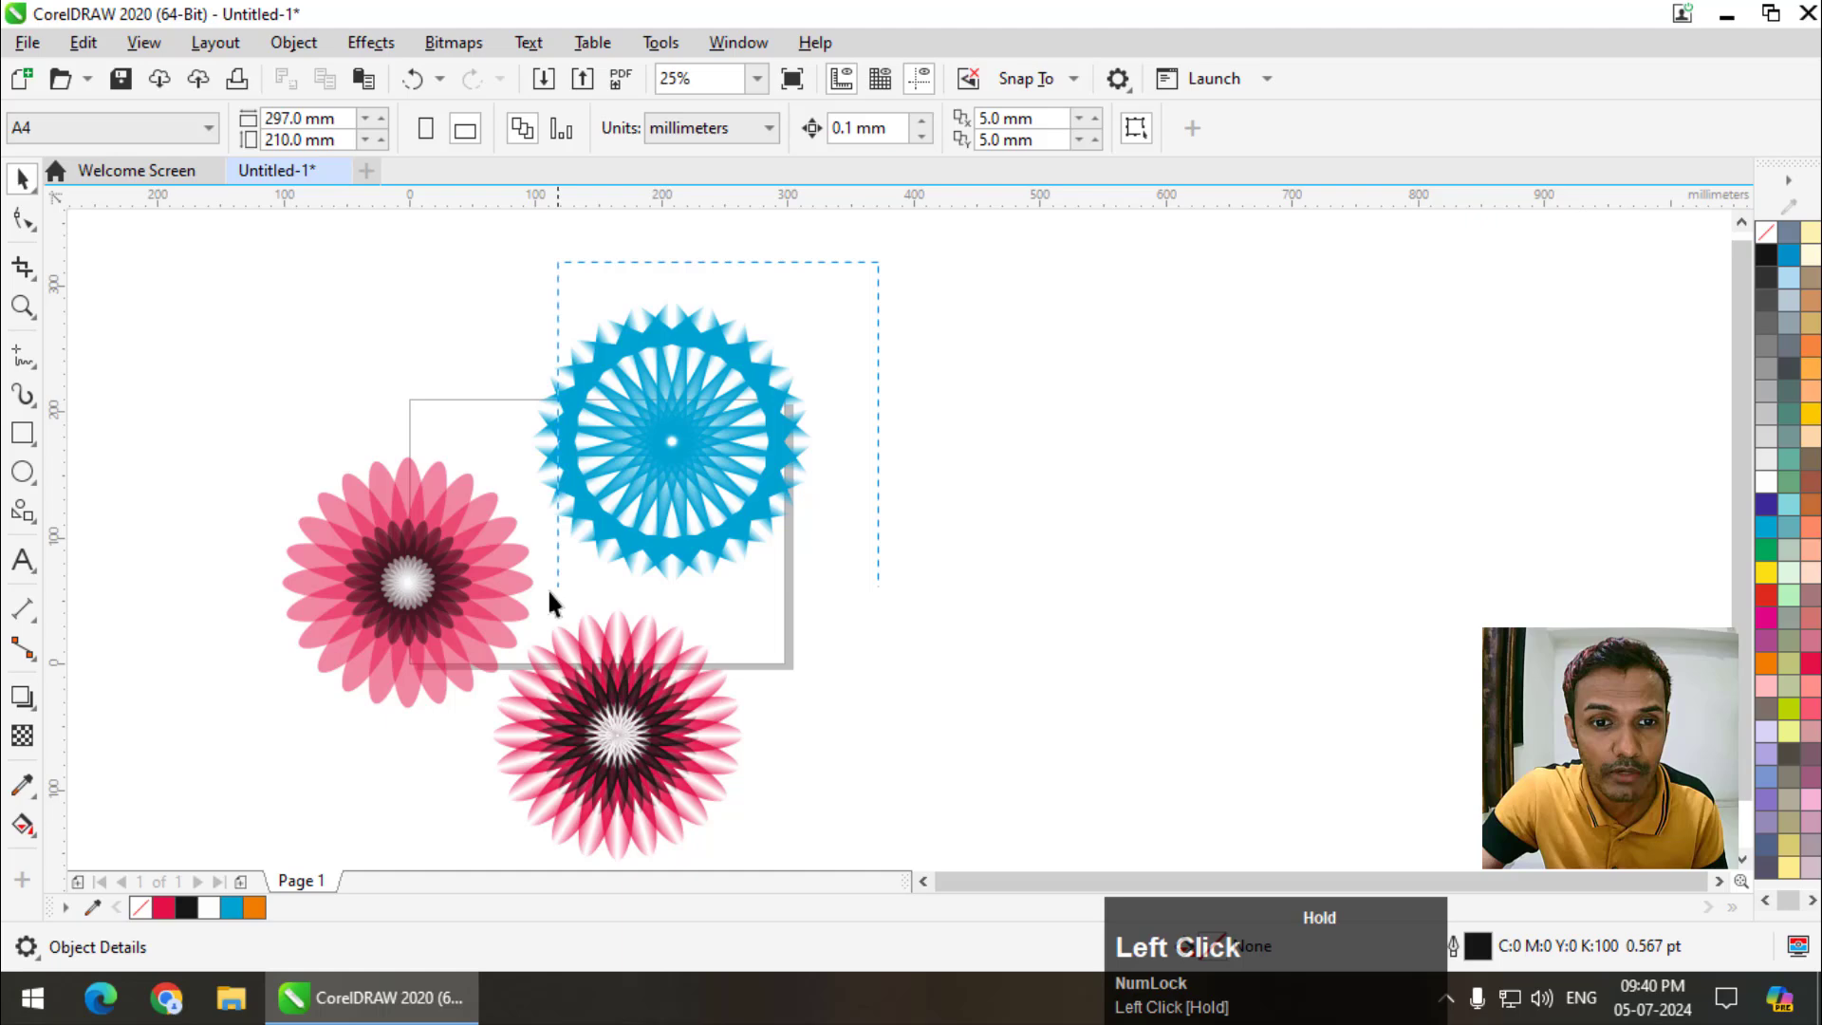
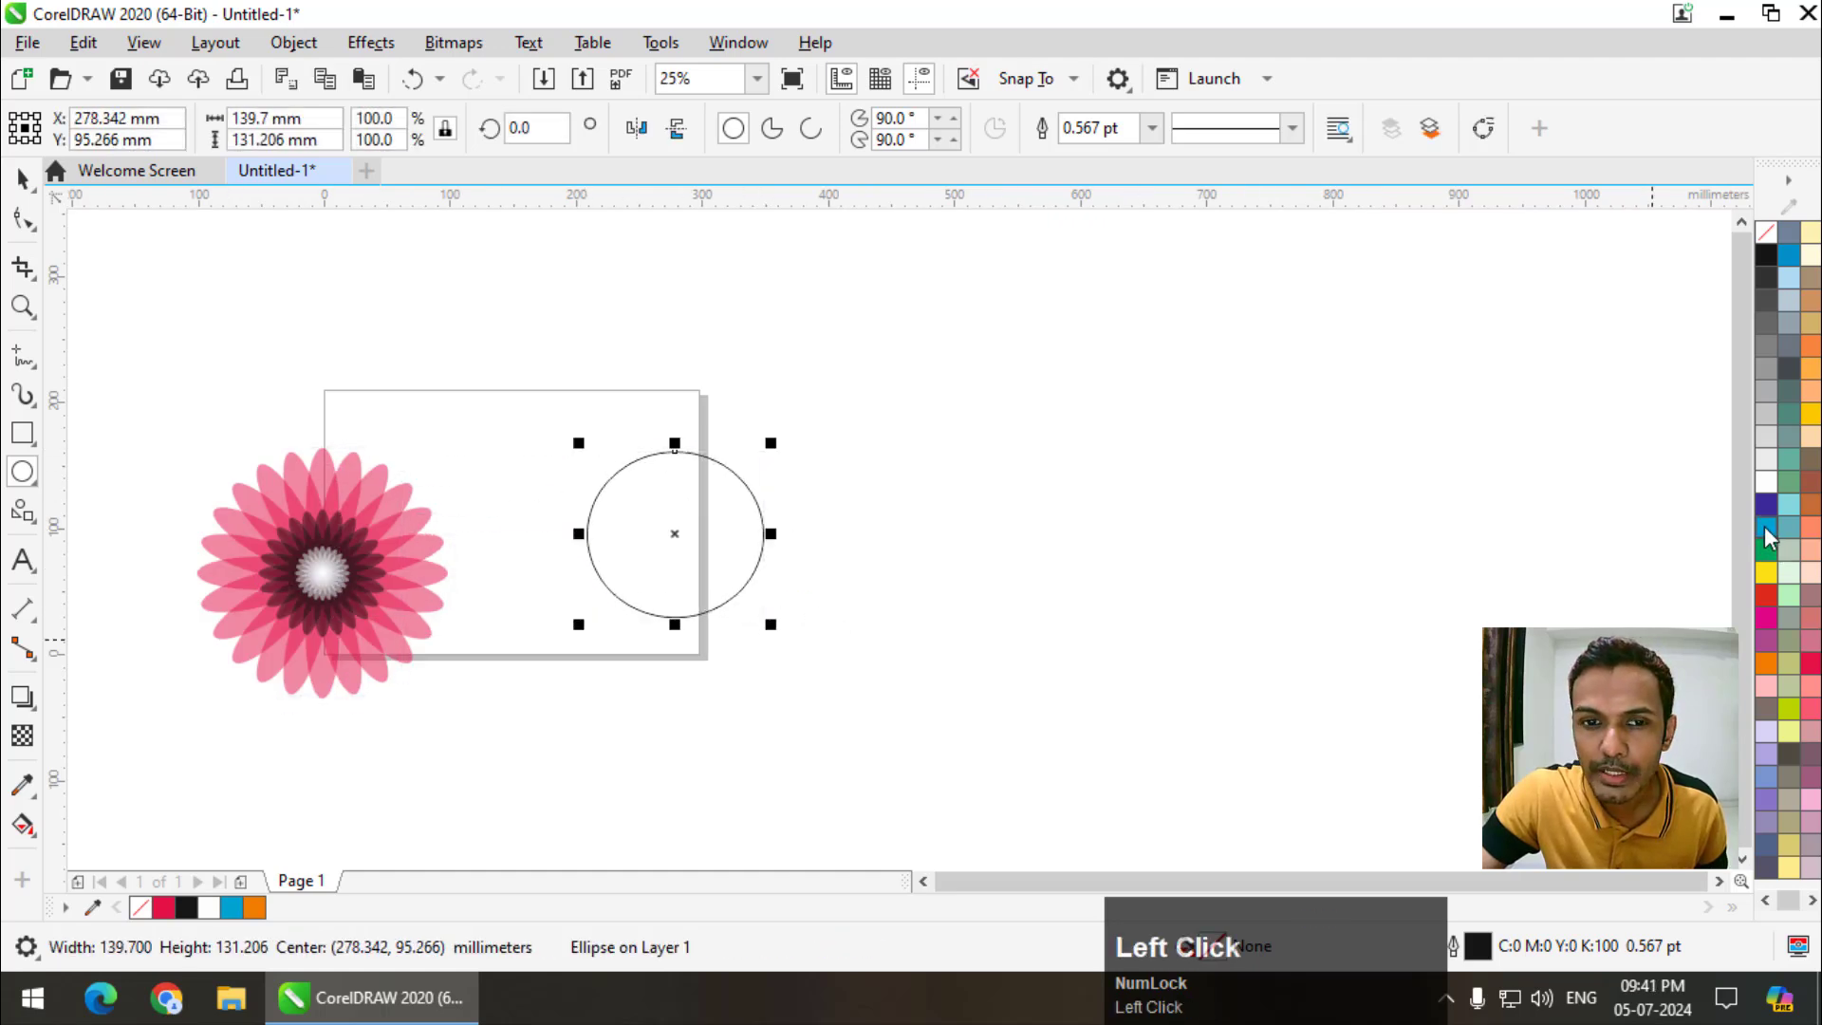
- Remove the outline from the solid blue circle via the no-colour swatch
right_click(1765, 238)
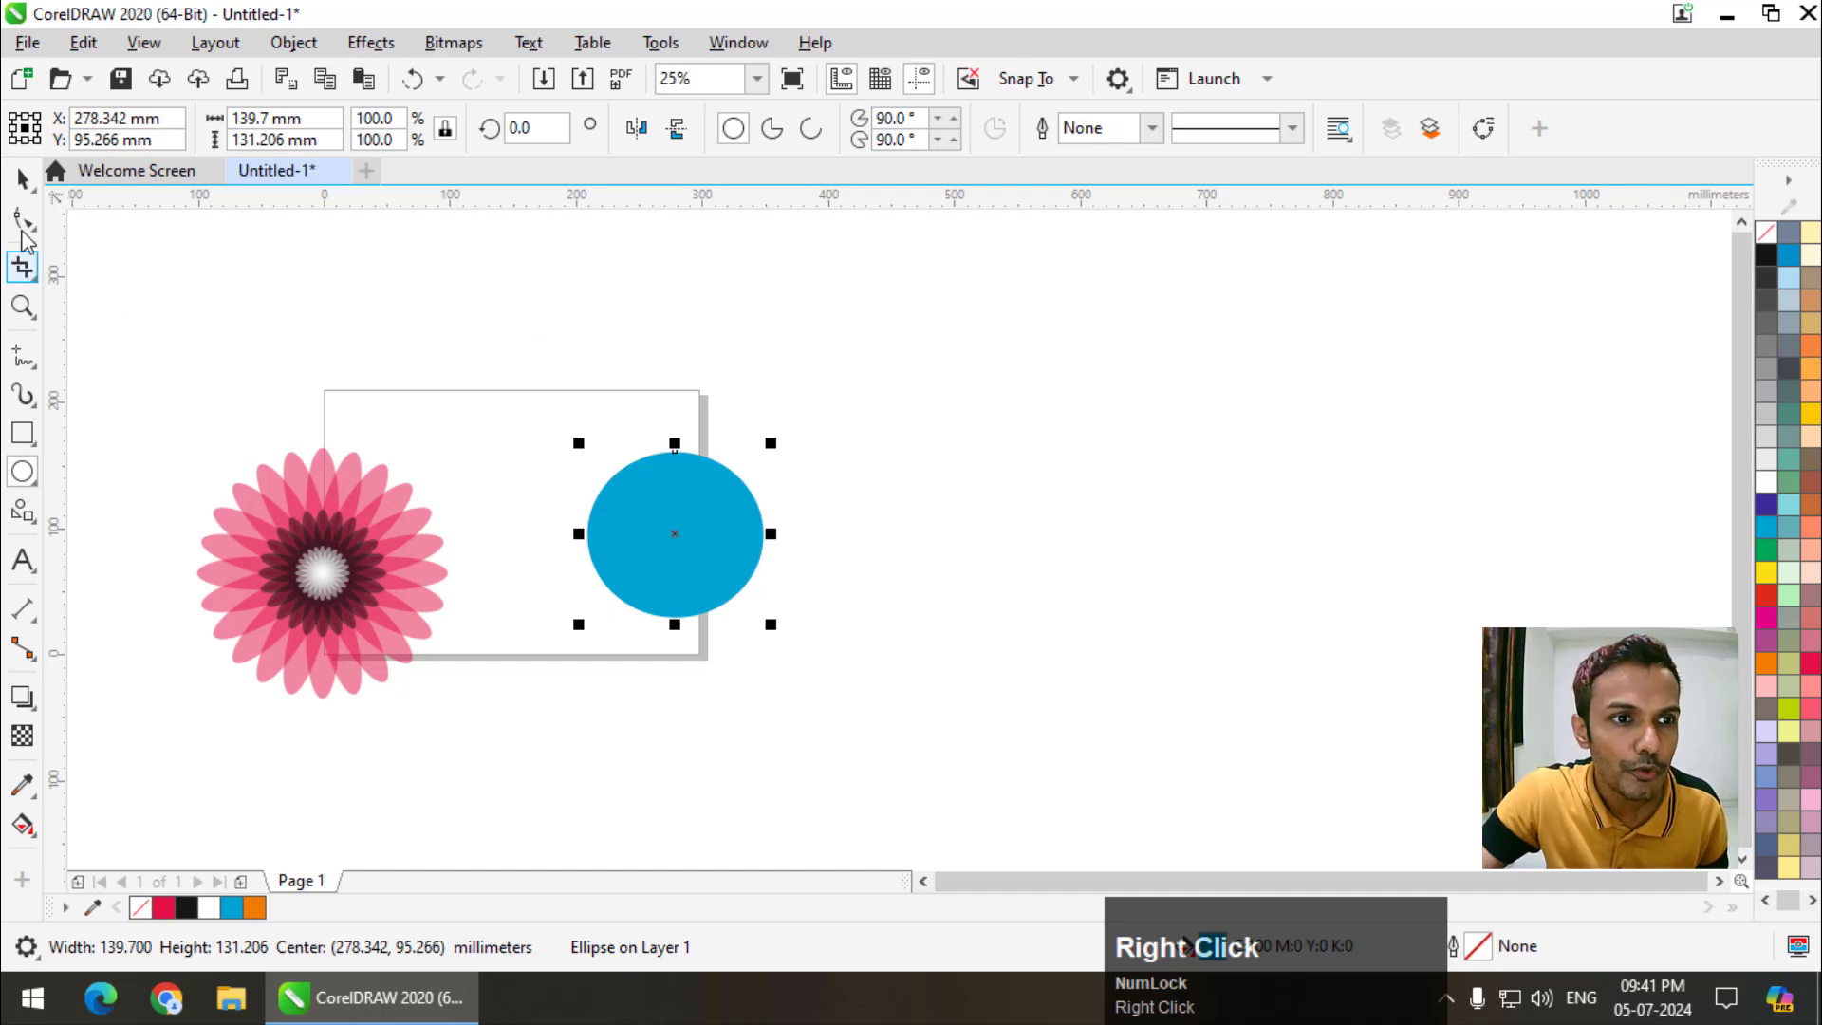
- Twirl the edges of the blue circle repeatedly into a marbled, swirling multi-lobed blob
drag(25, 231, 137, 324)
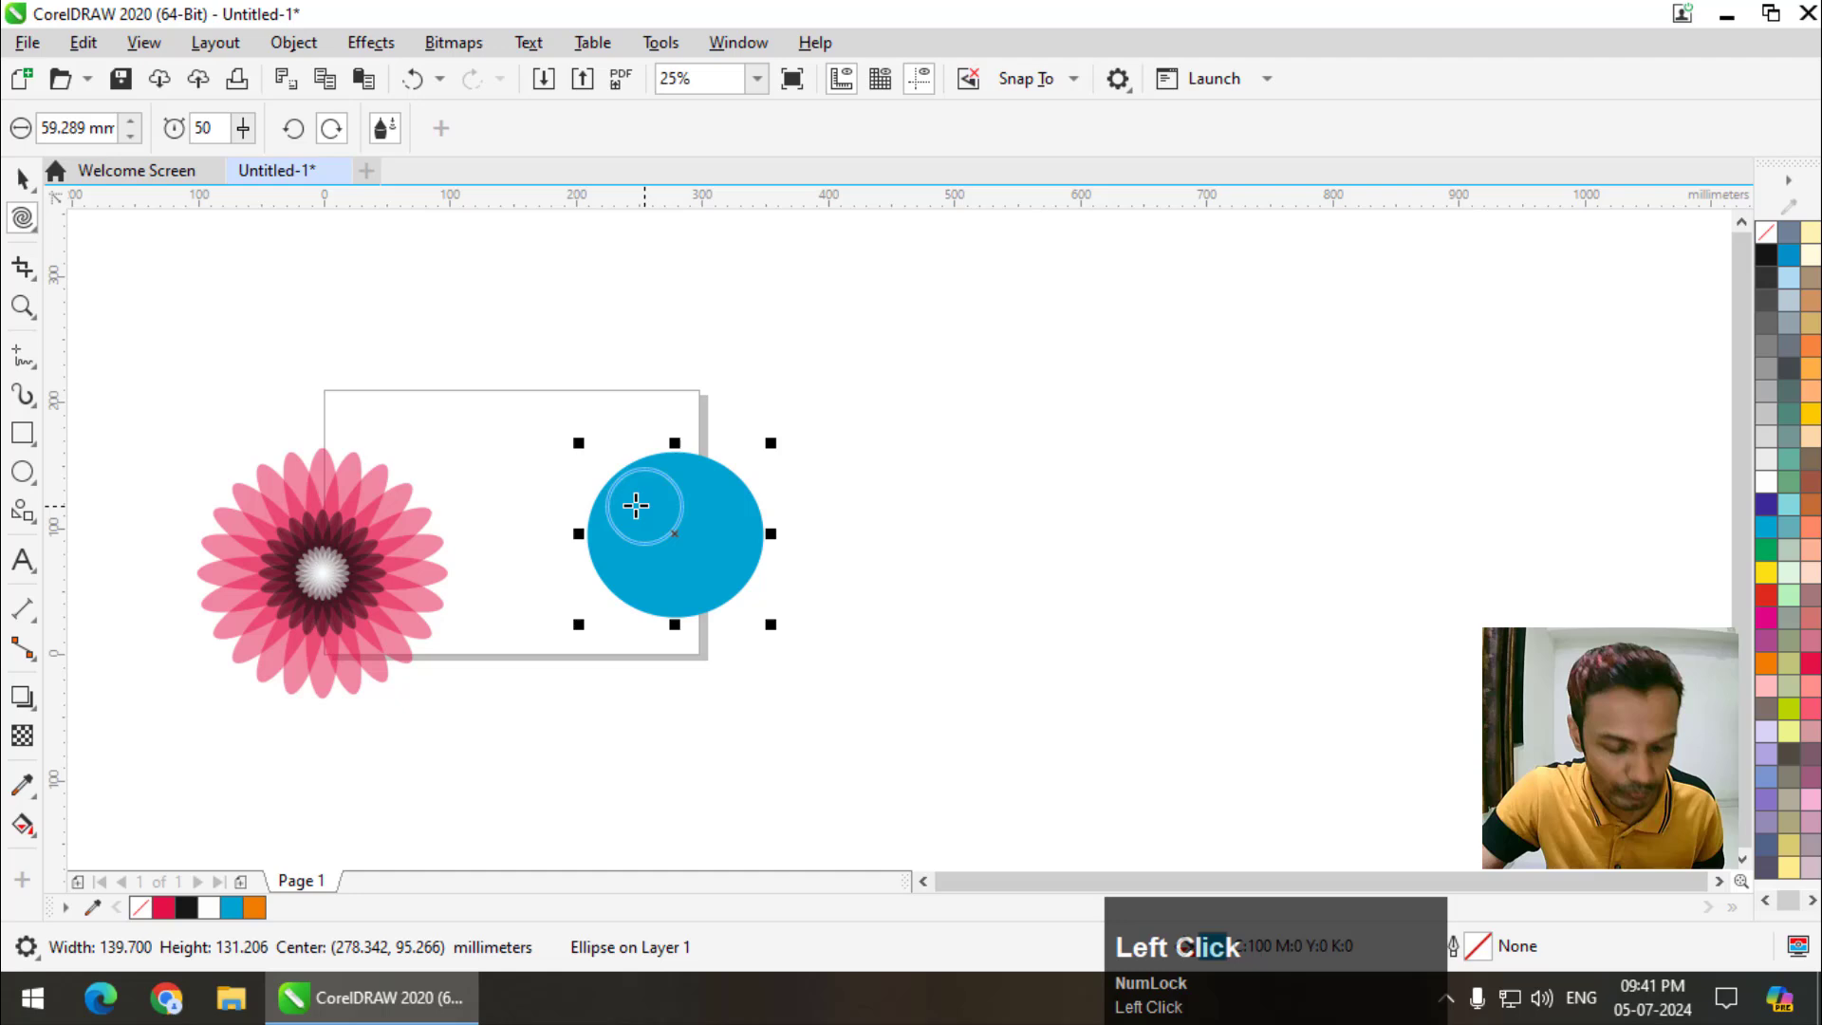
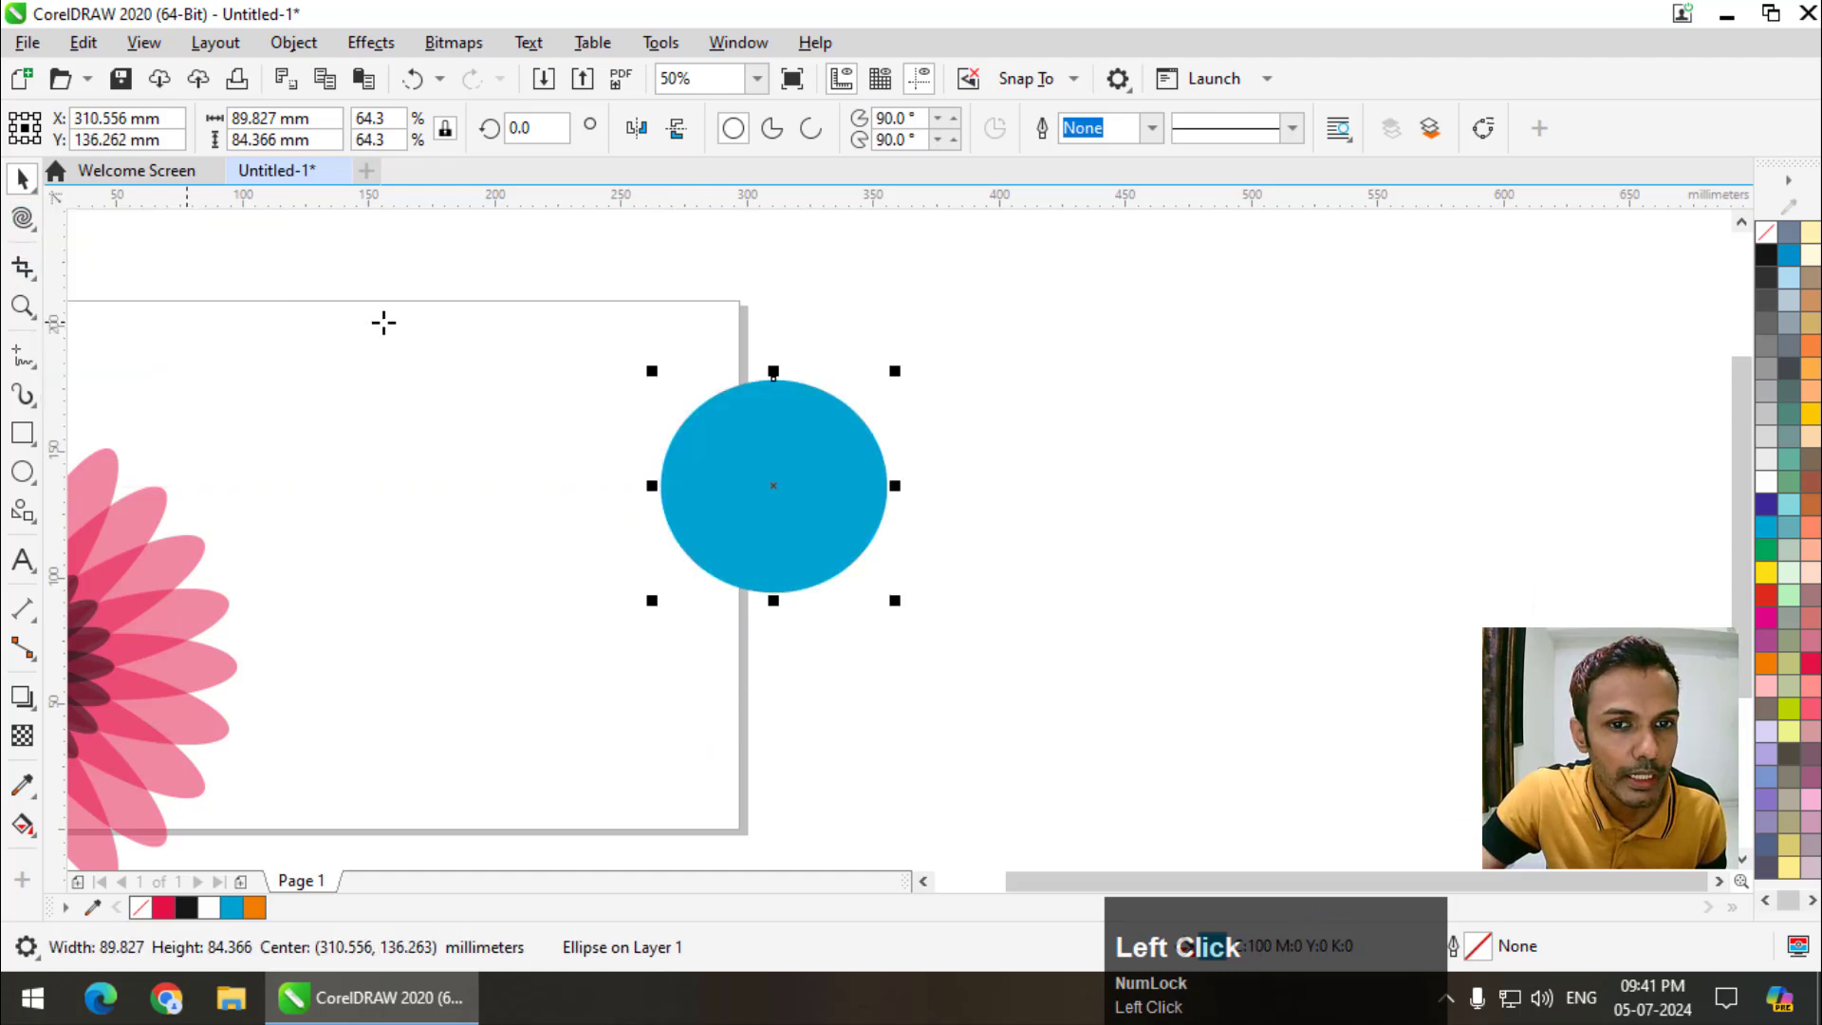
scroll(up, 3)
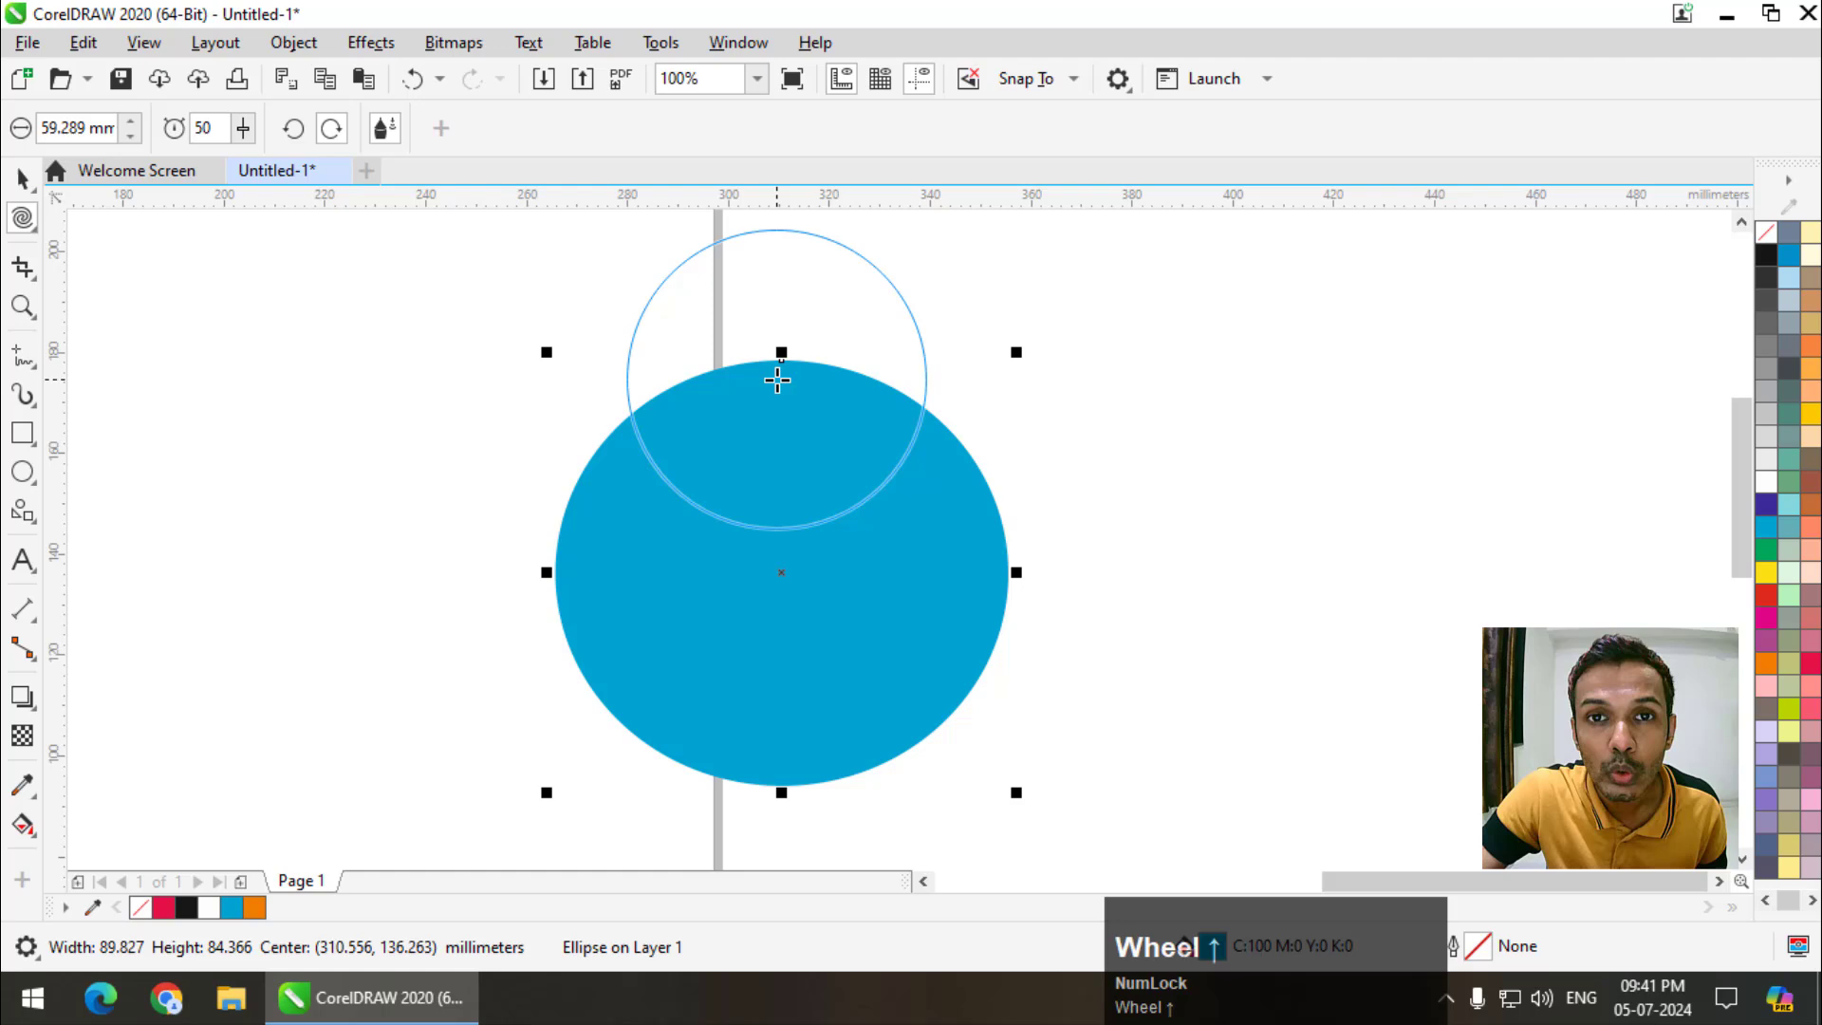
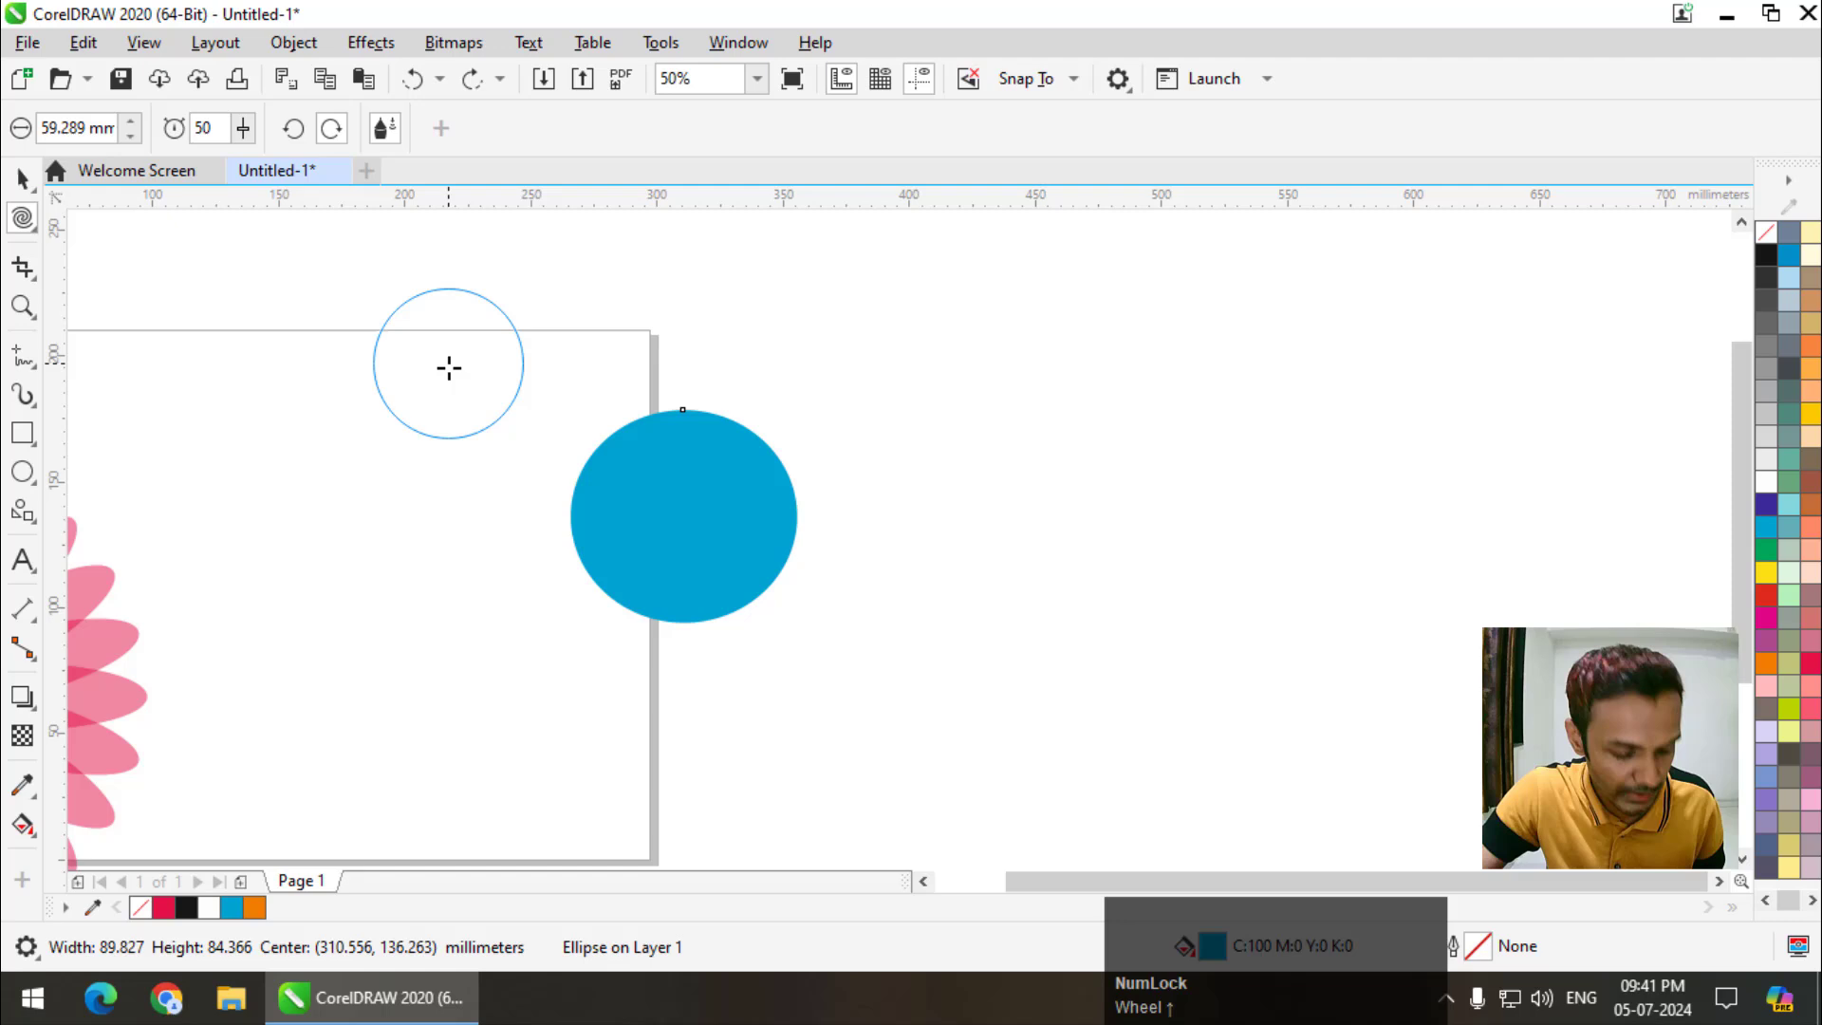
scroll(up, 3)
scroll(up, 3)
scroll(down, 3)
scroll(up, 3)
scroll(down, 3)
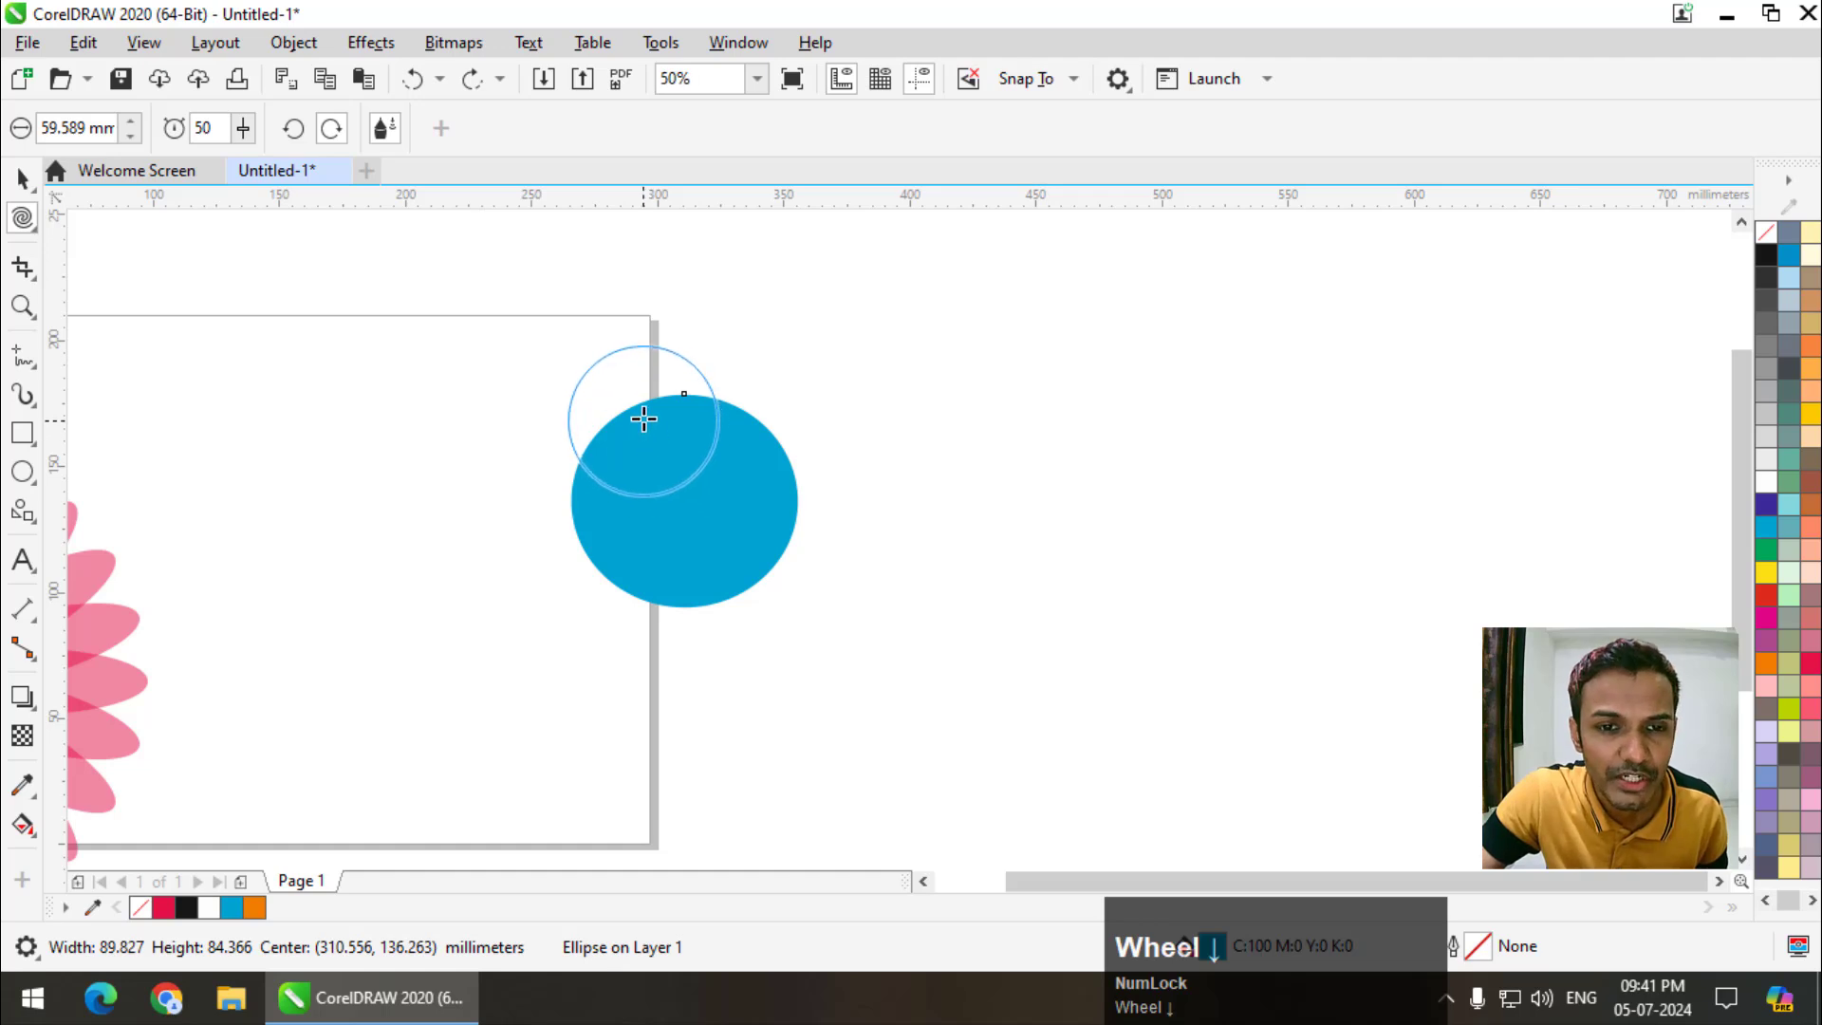
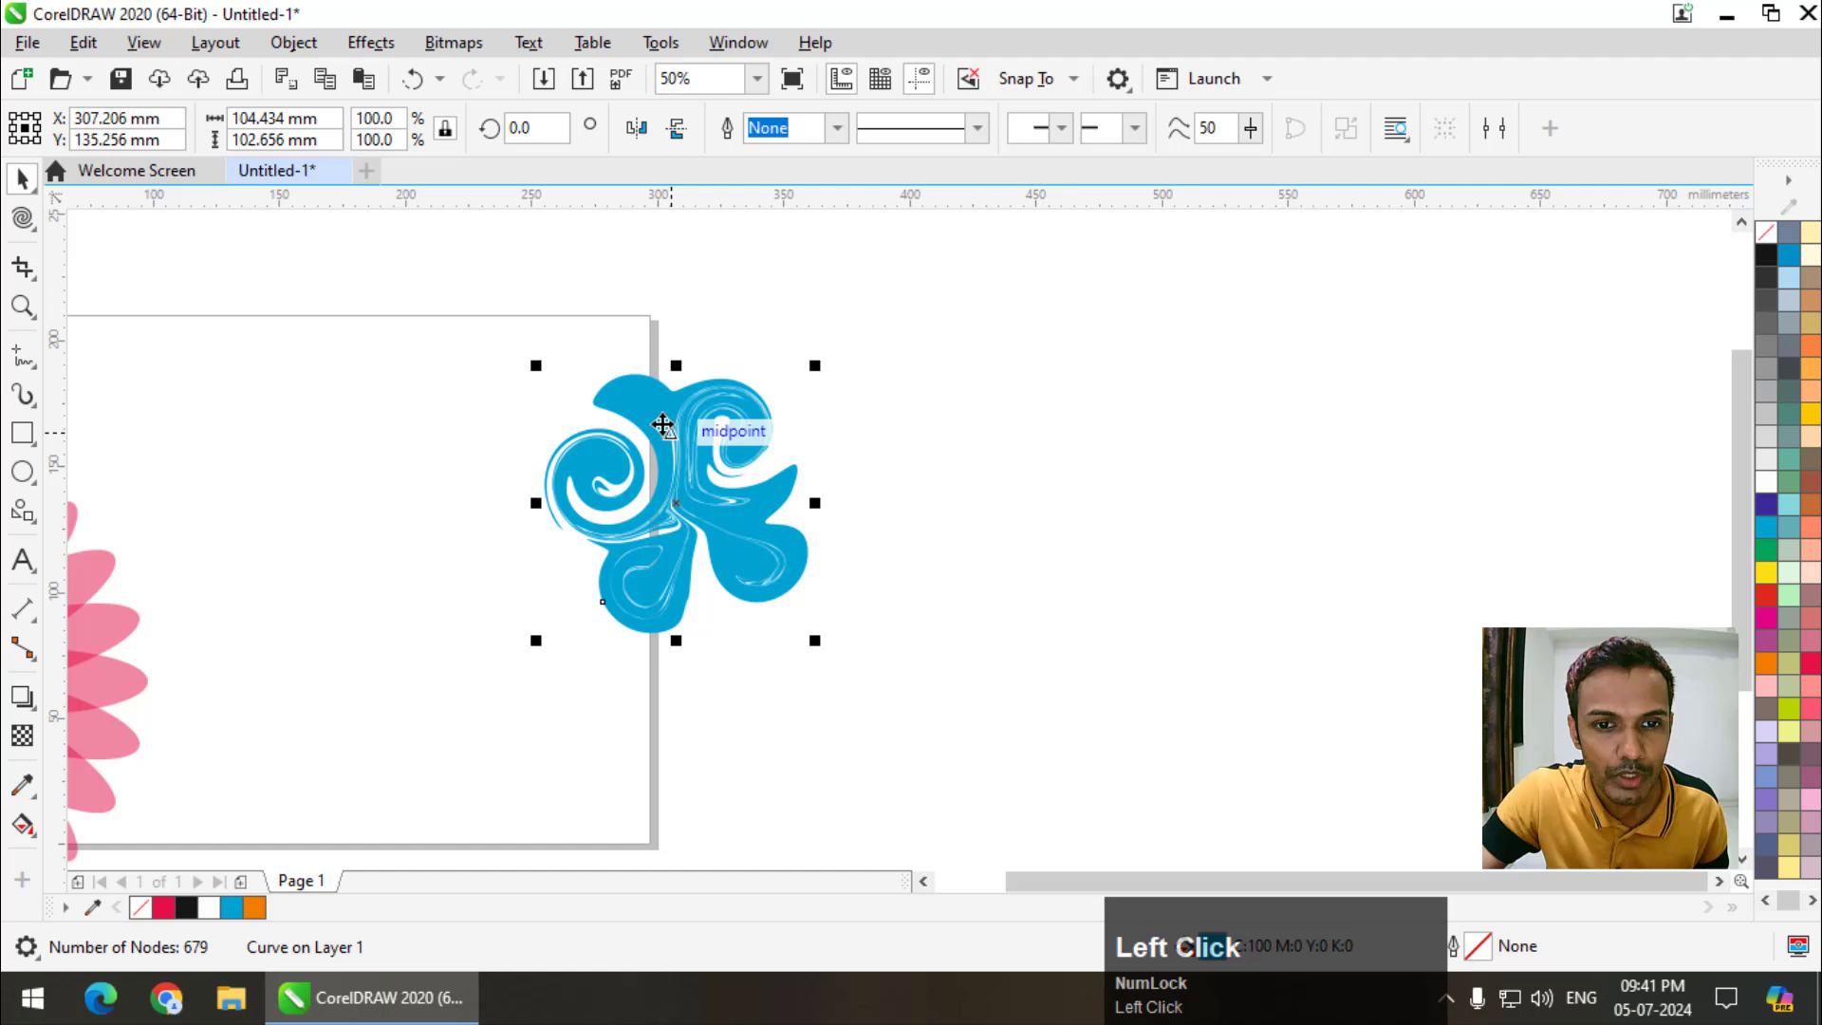
scroll(up, 3)
scroll(down, 3)
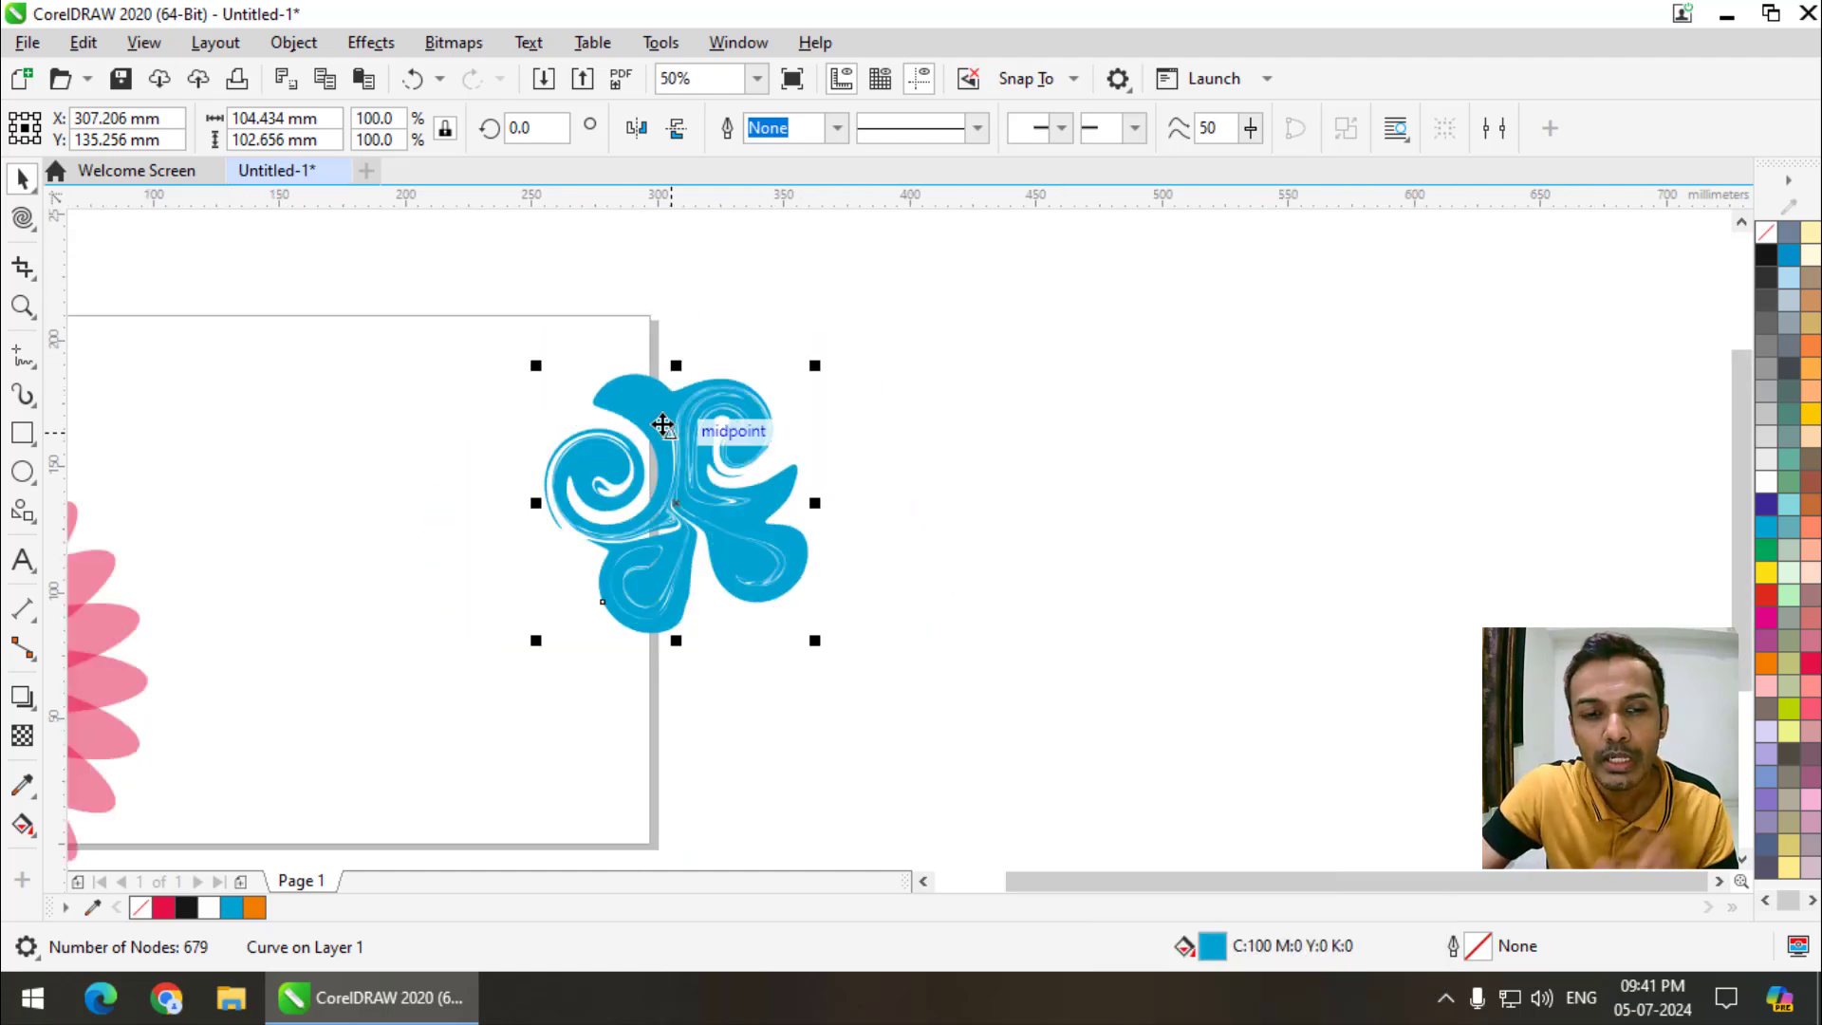
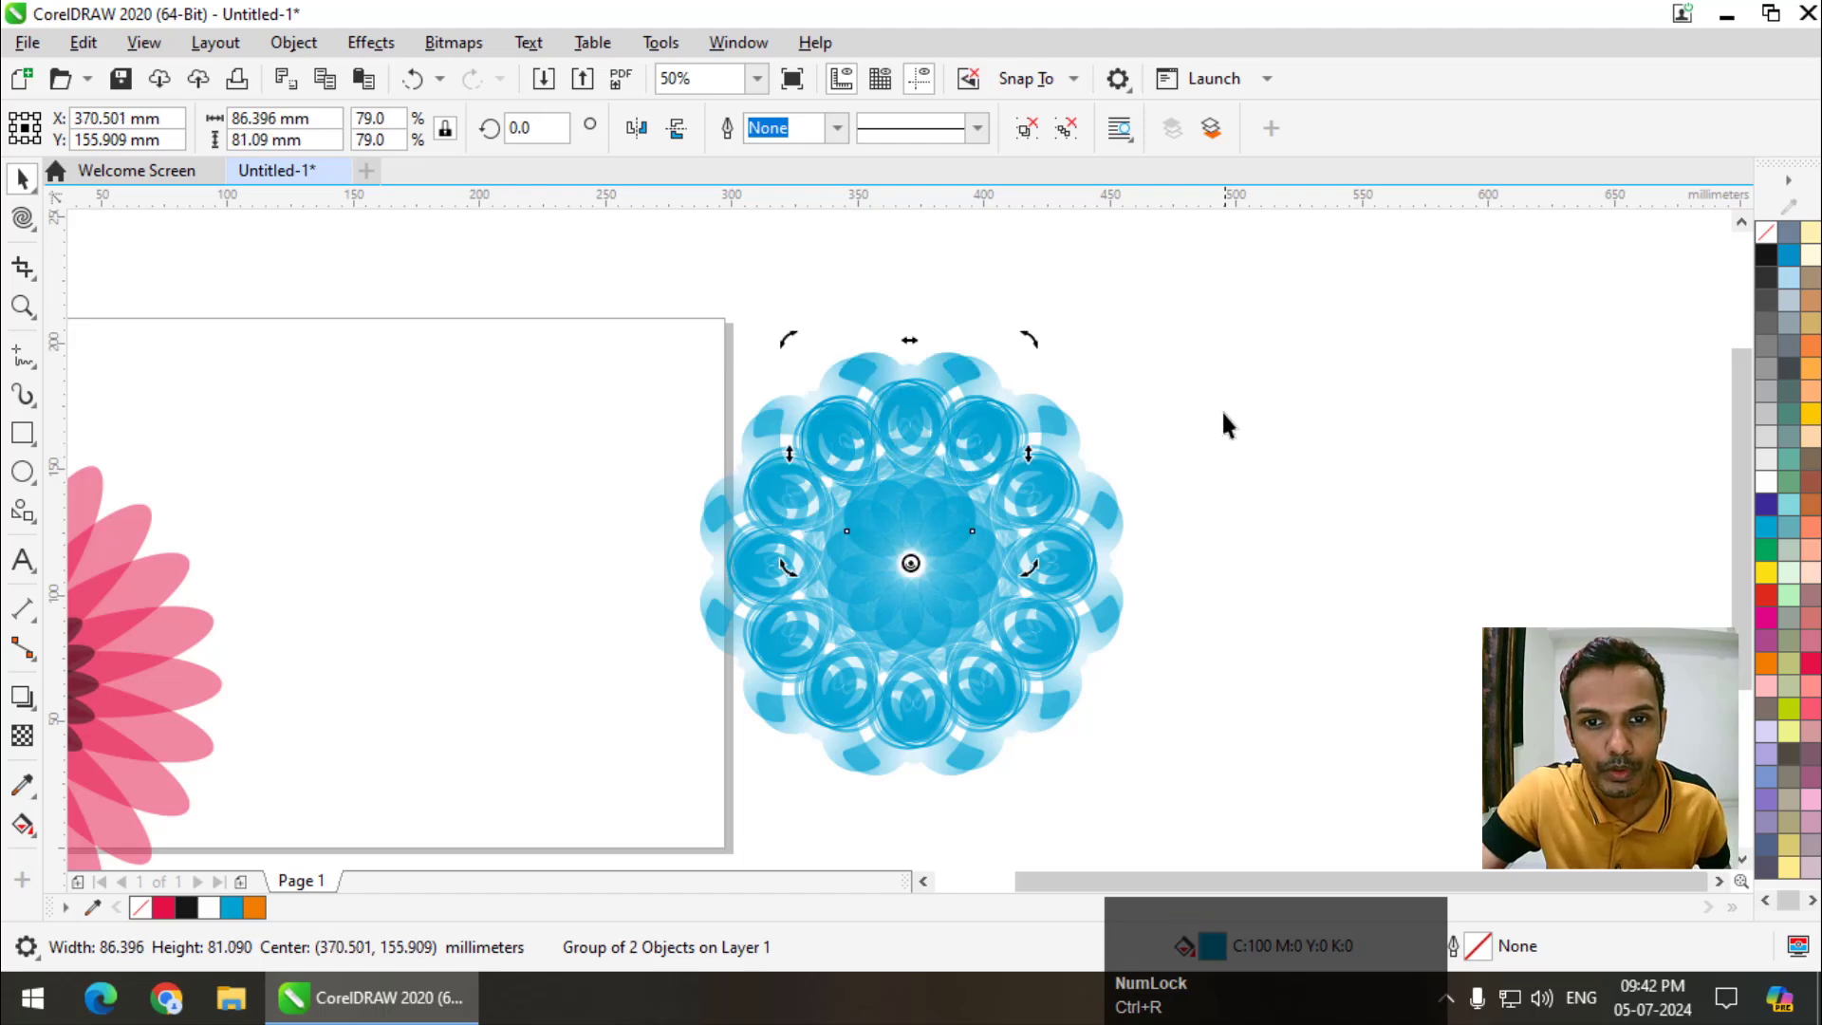
- Undo the last change and marquee-select every part of the blue mandala
key(ctrl+z)
click(1248, 357)
scroll(down, 3)
scroll(up, 3)
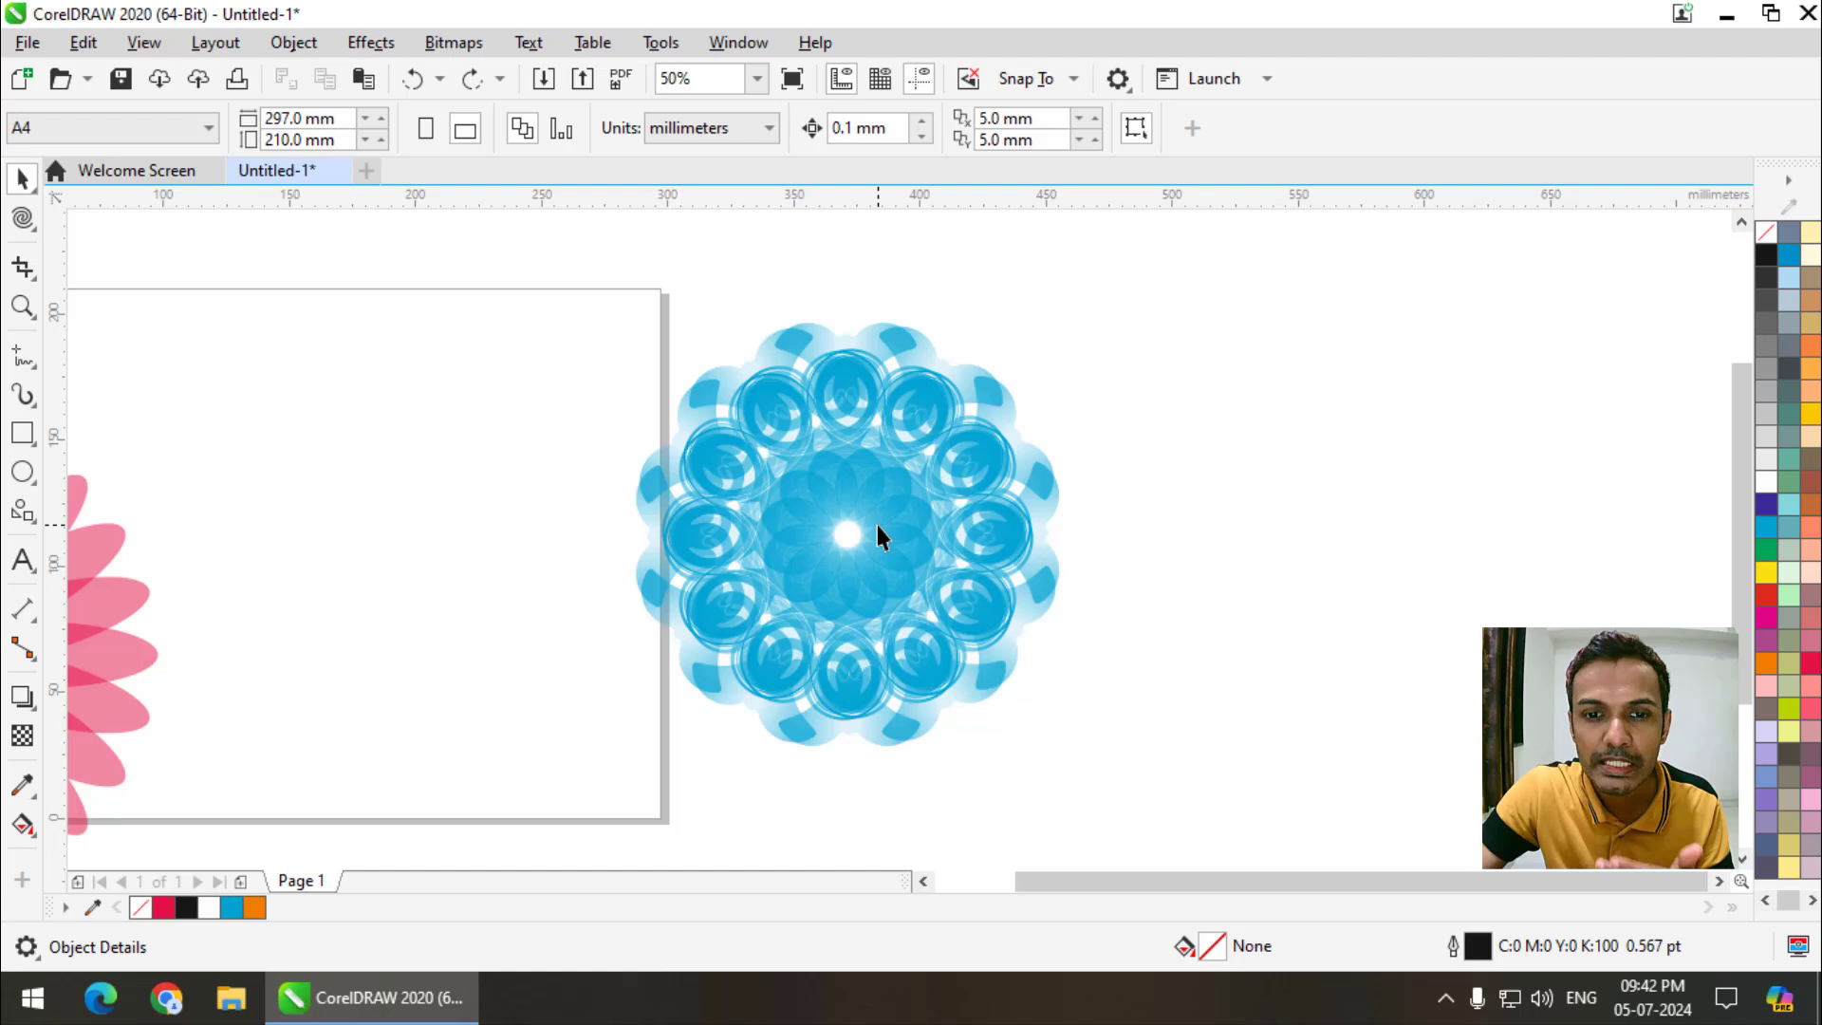
scroll(down, 3)
drag(1031, 425, 883, 489)
scroll(up, 3)
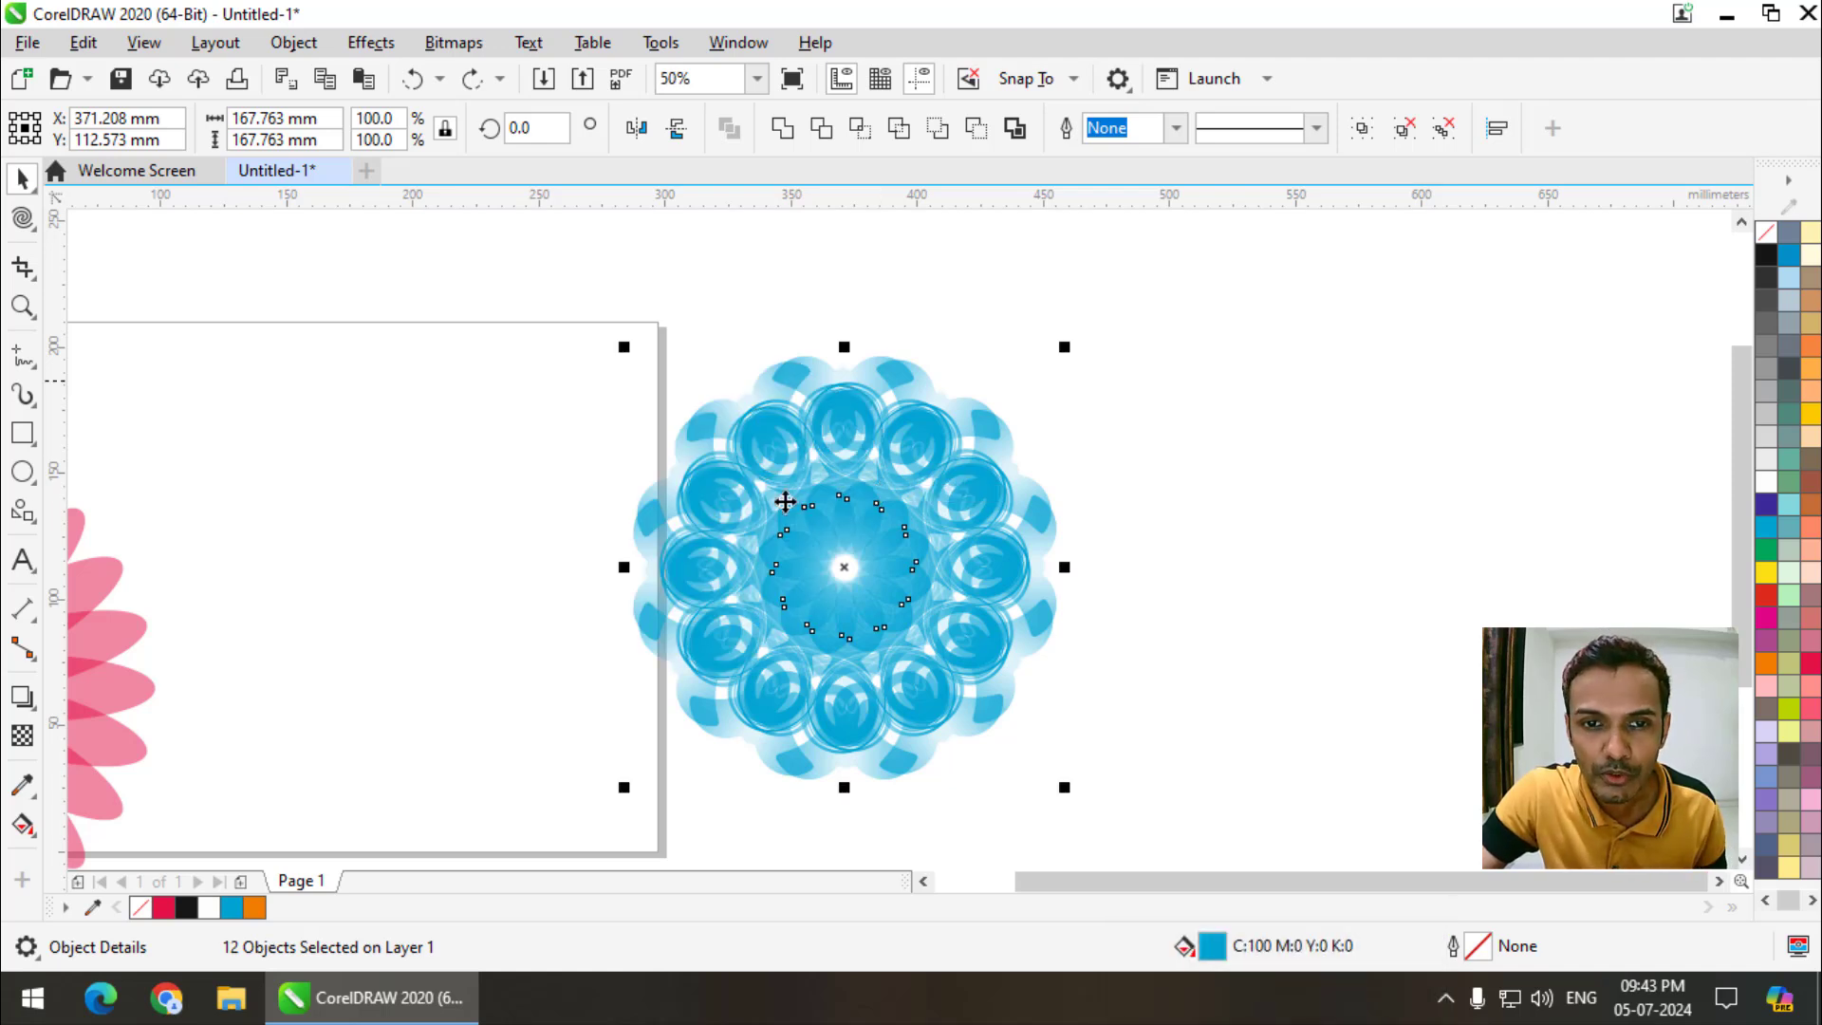
- Convert the mandala to a 100 dpi bitmap with transparent background and move it beside the pink flower
click(459, 53)
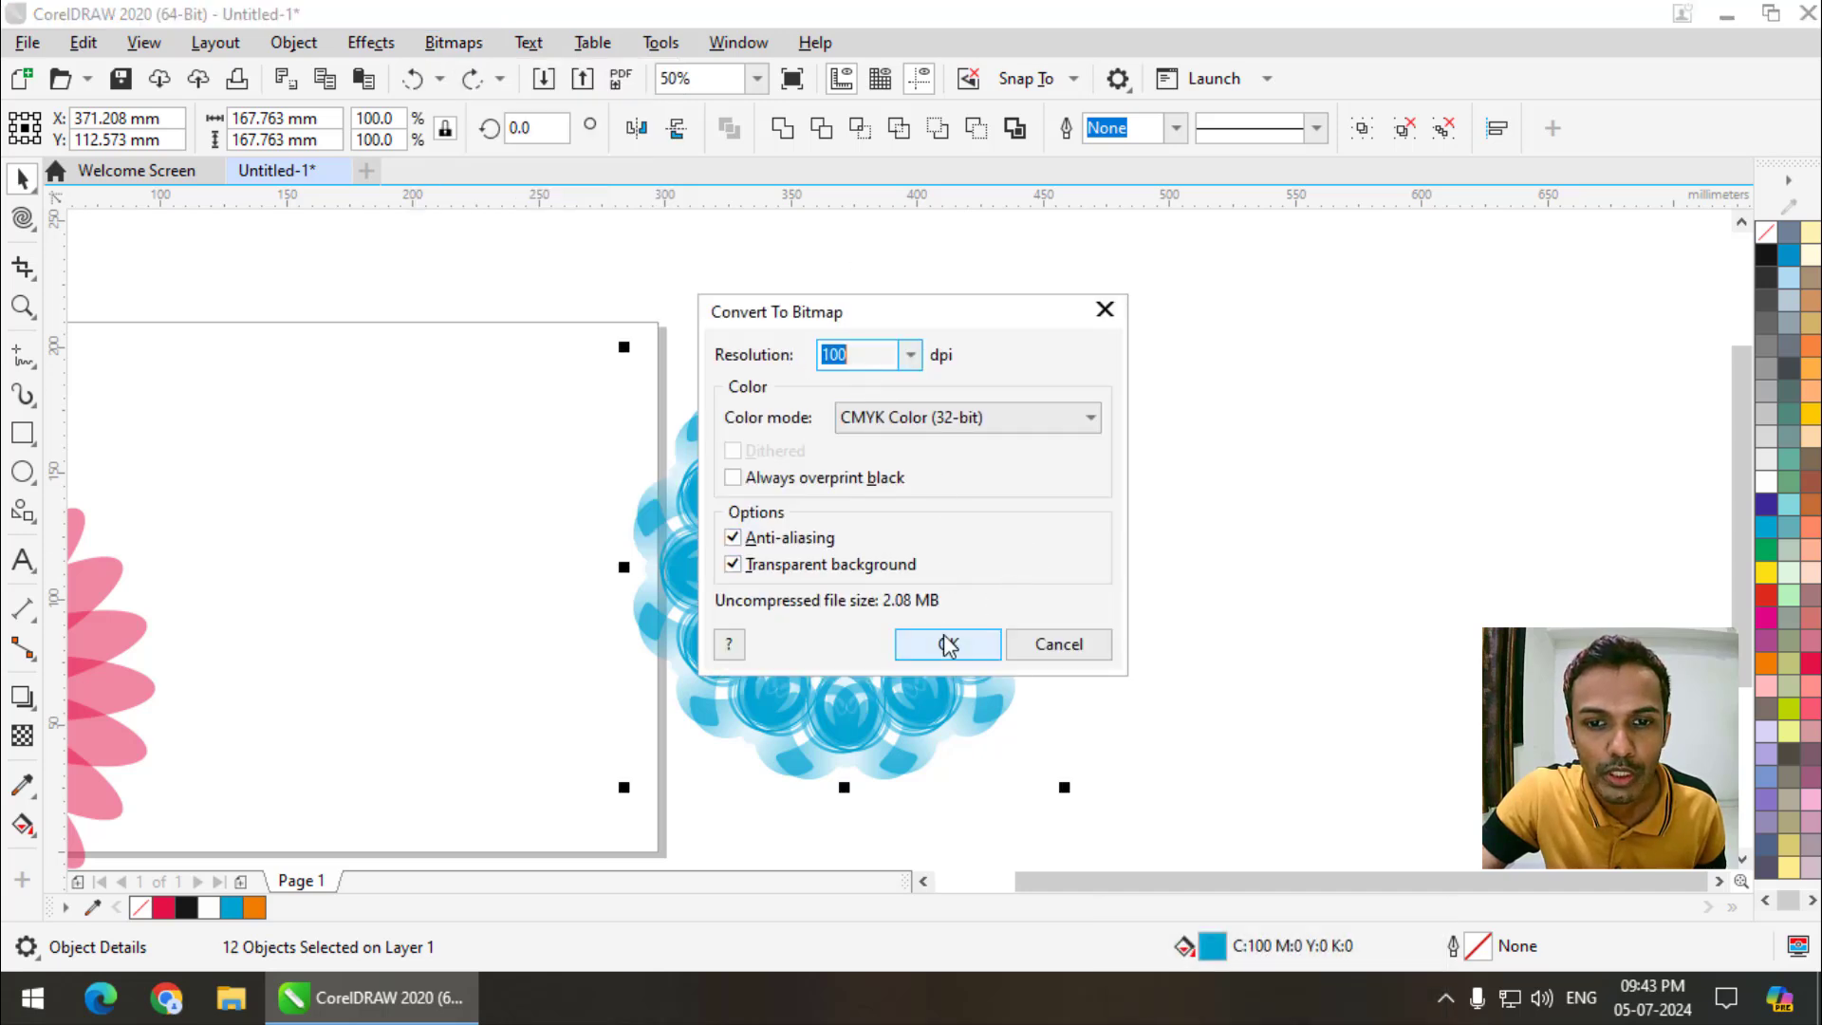
click(949, 647)
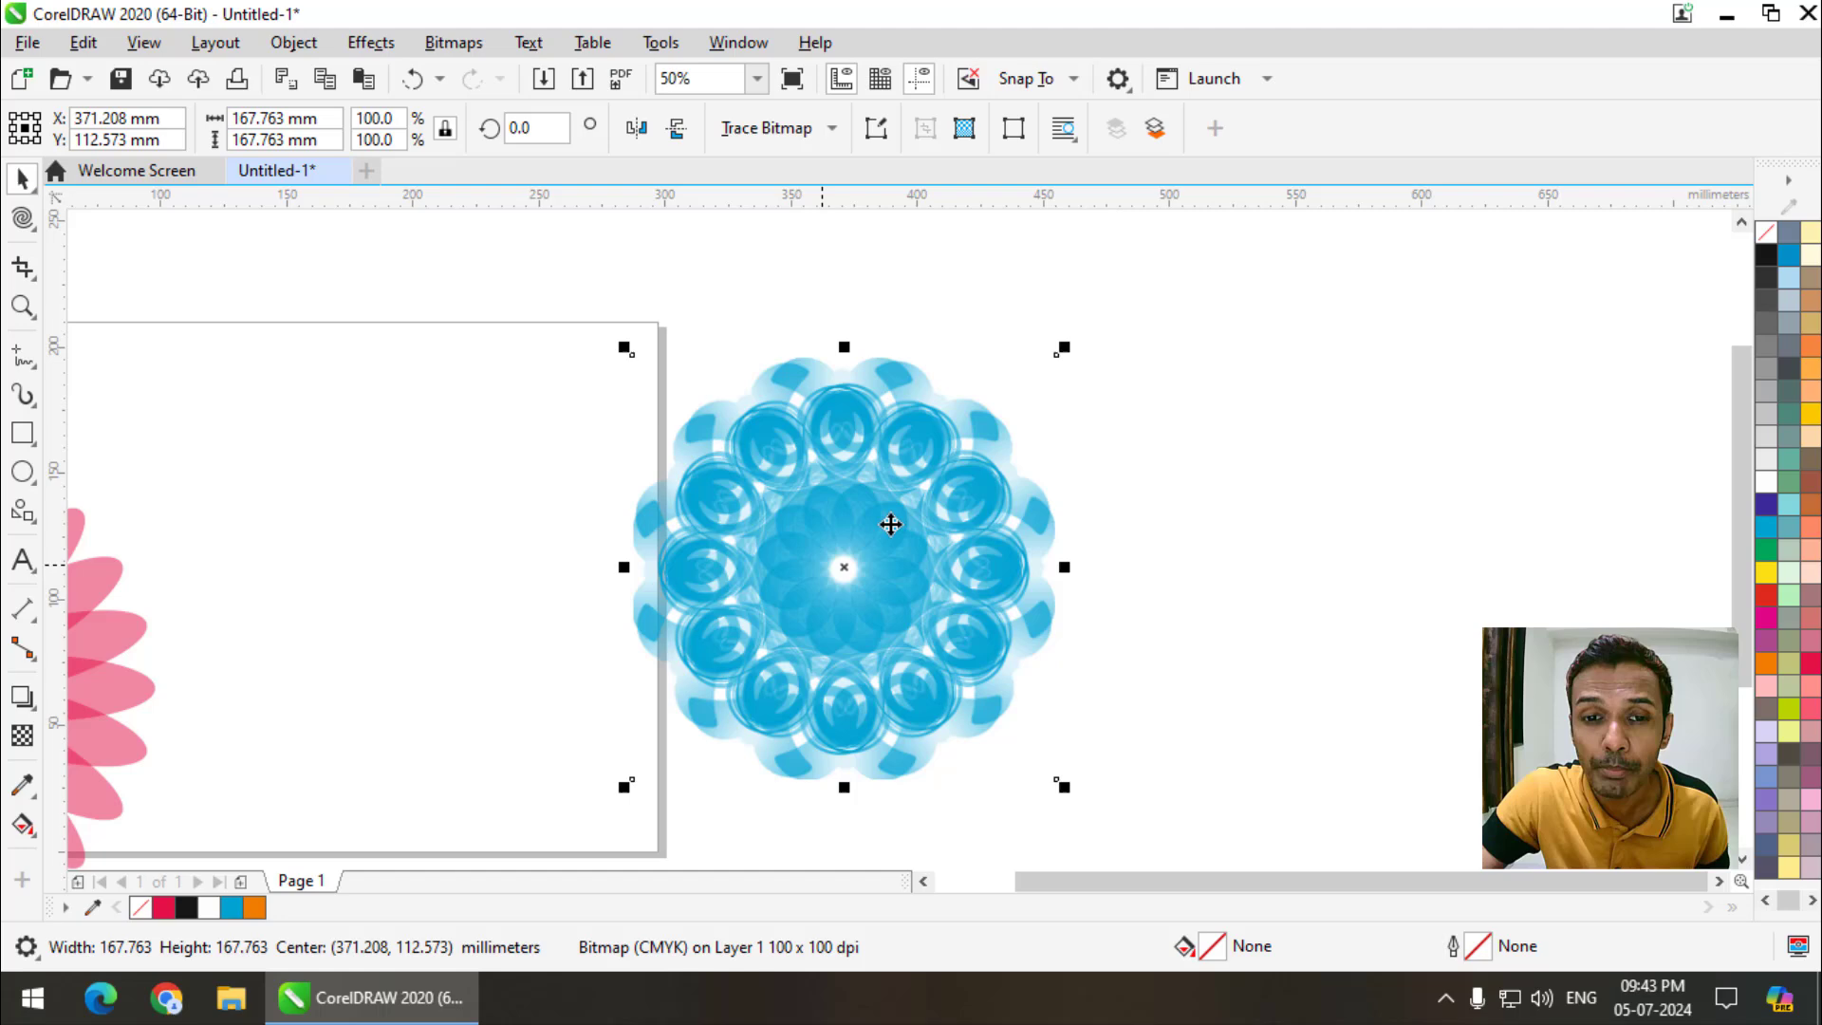
scroll(down, 3)
double_click(815, 545)
scroll(up, 3)
click(855, 482)
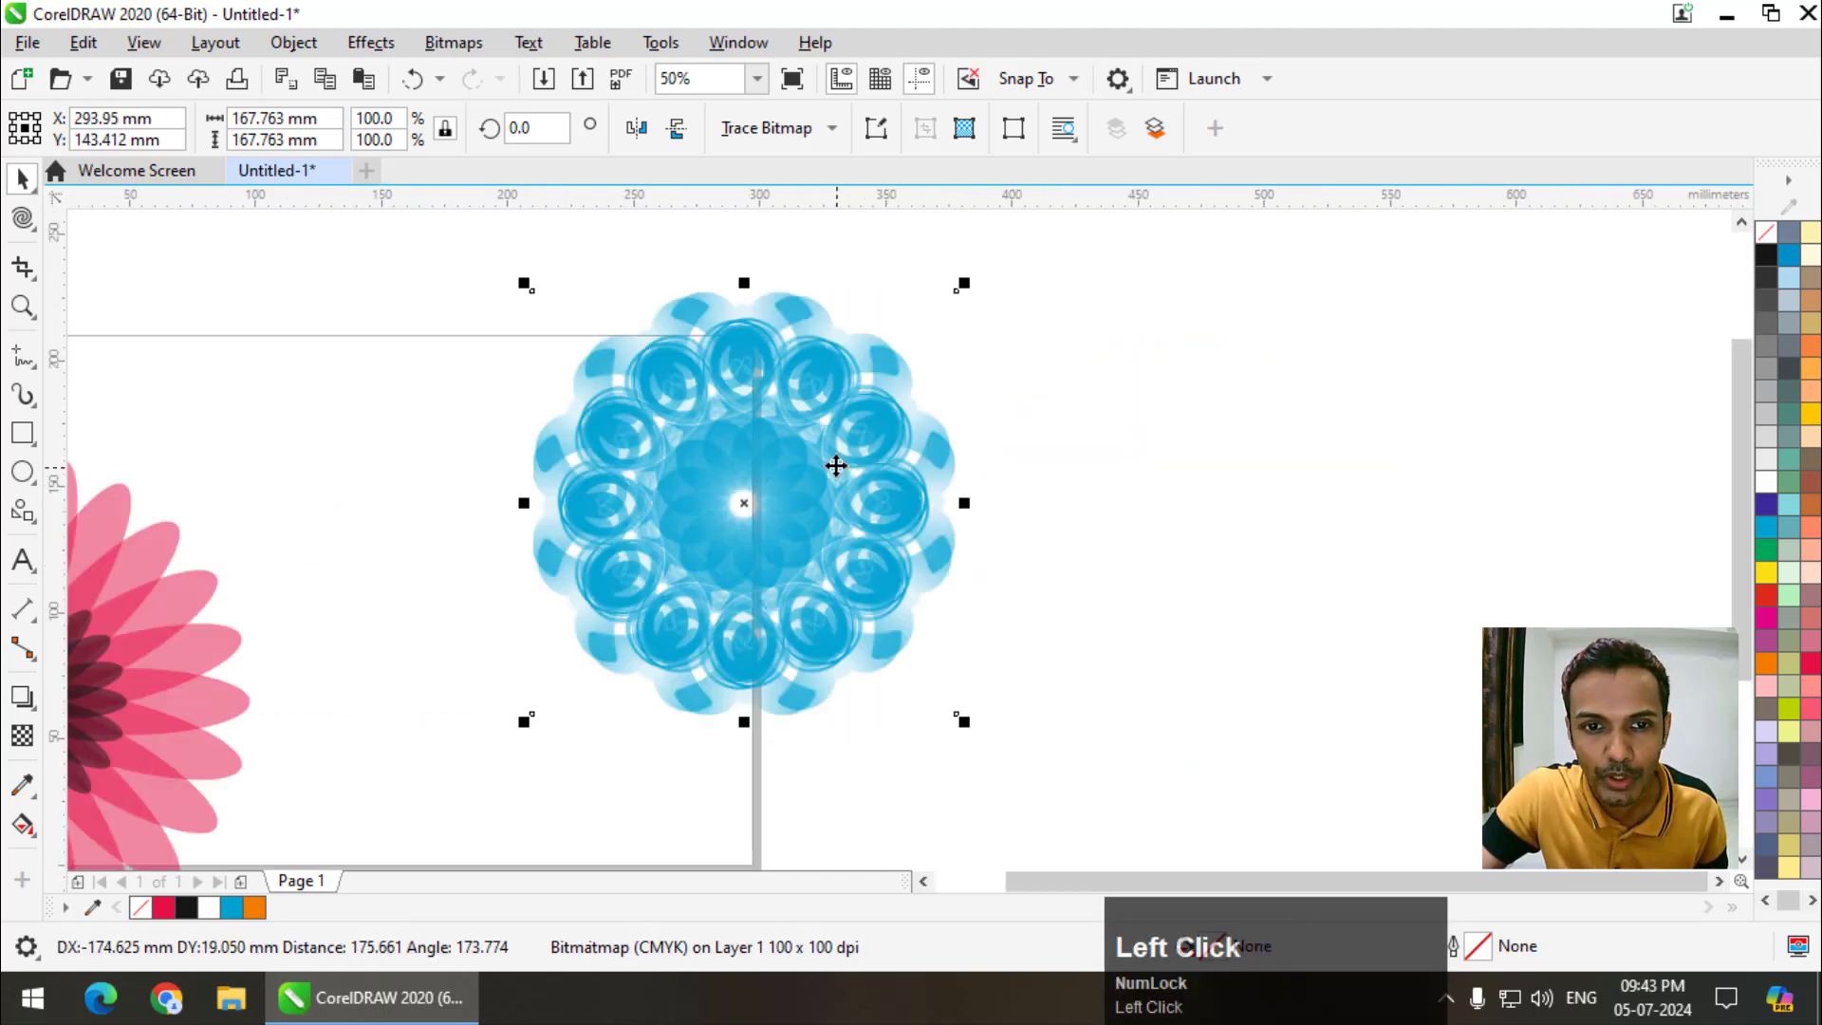
scroll(down, 3)
click(787, 470)
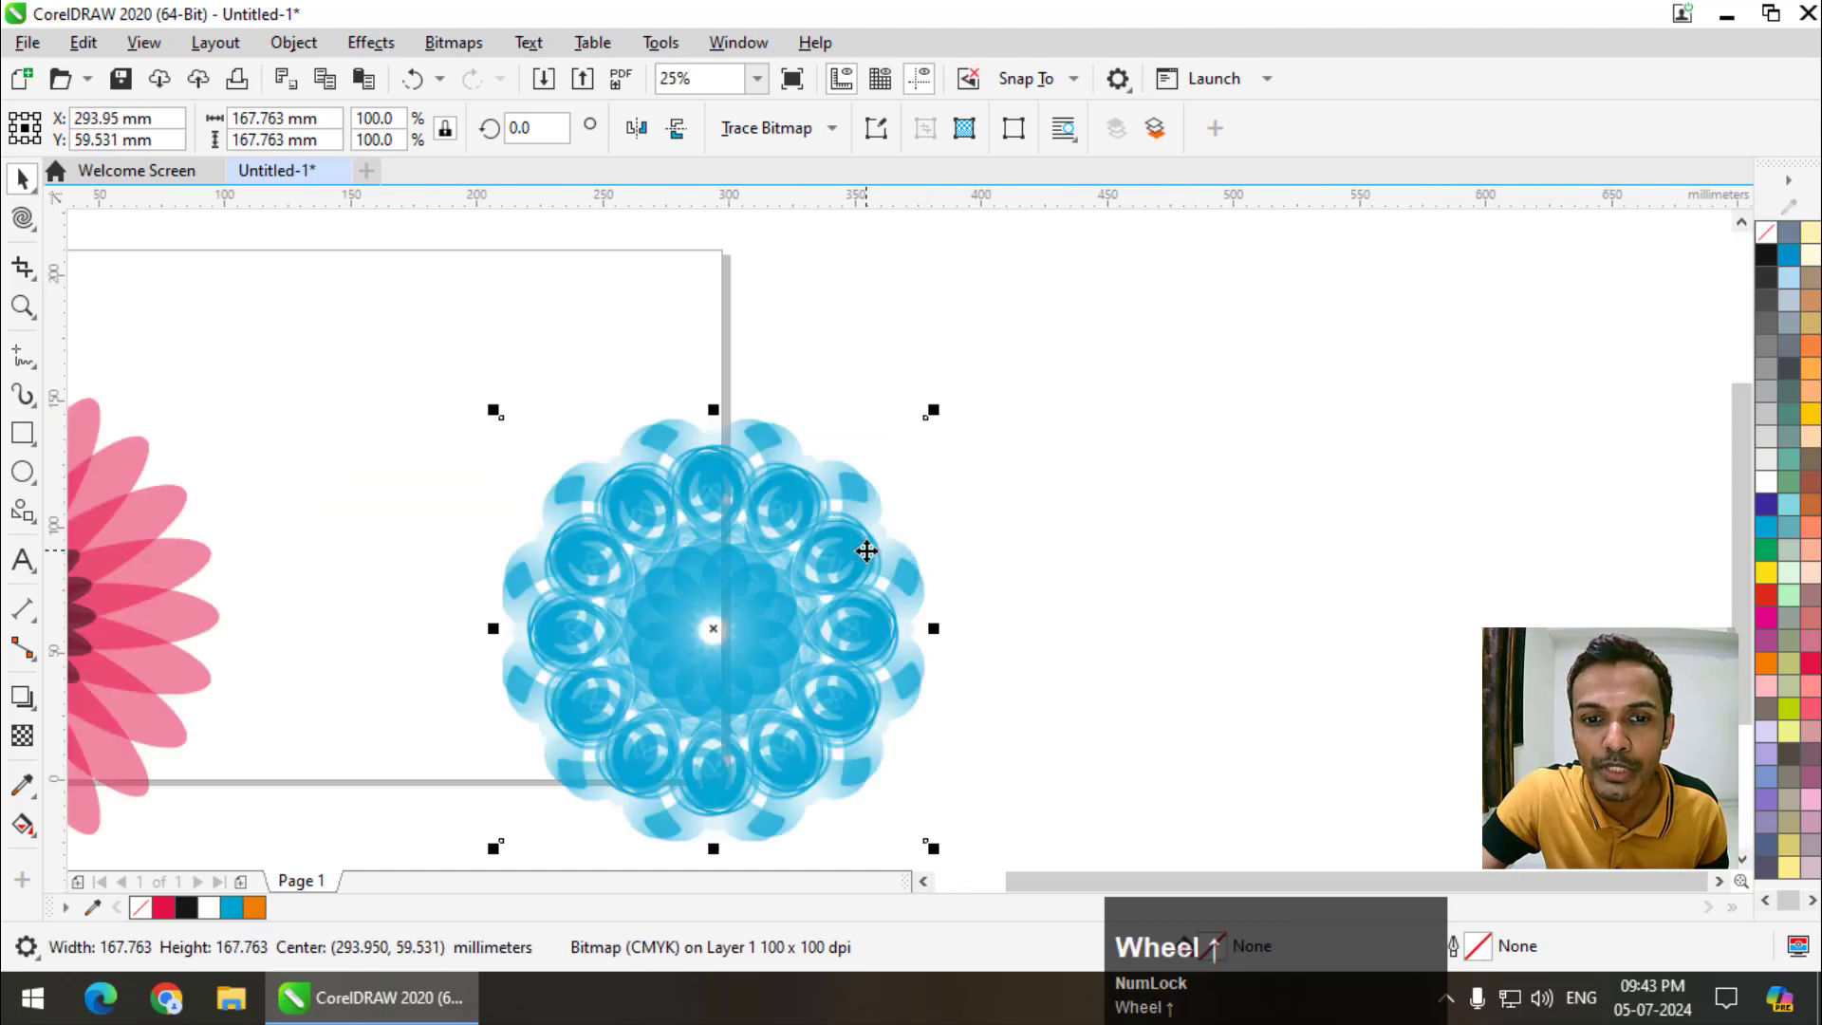
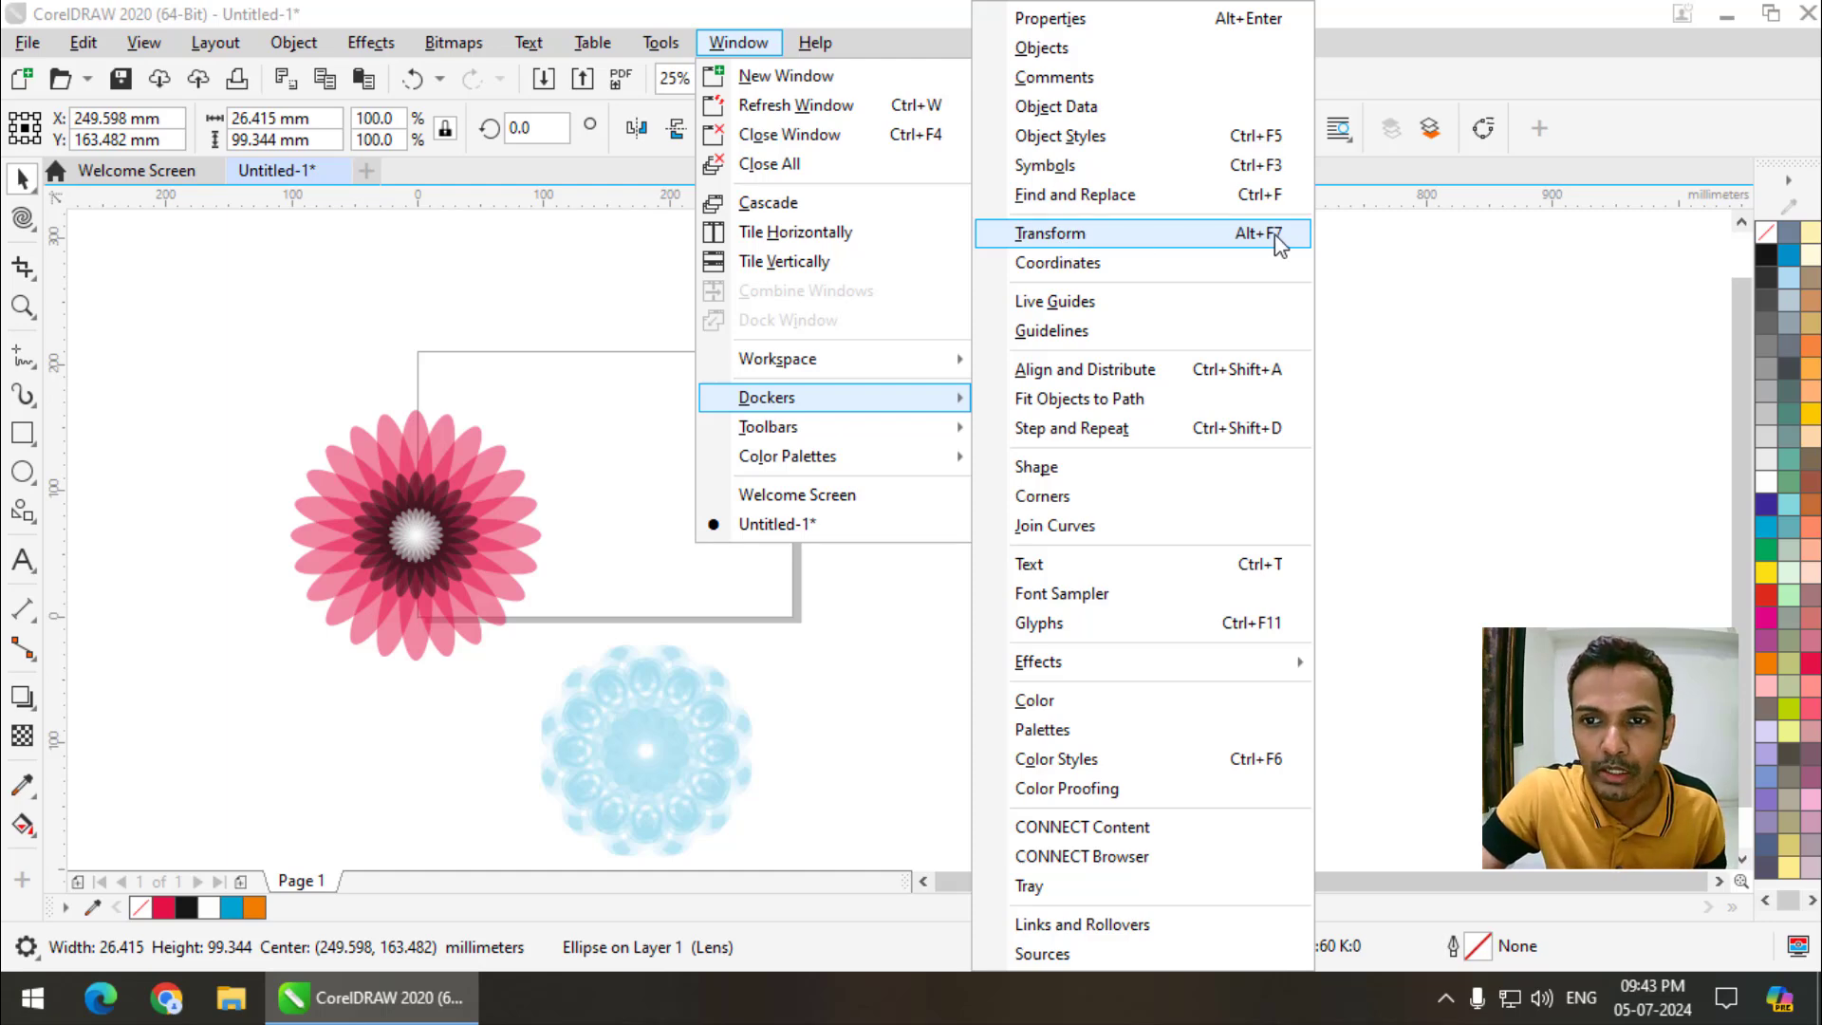
- Set the Transform docker offset and copy count and apply a first transform to the pink petal
click(1270, 242)
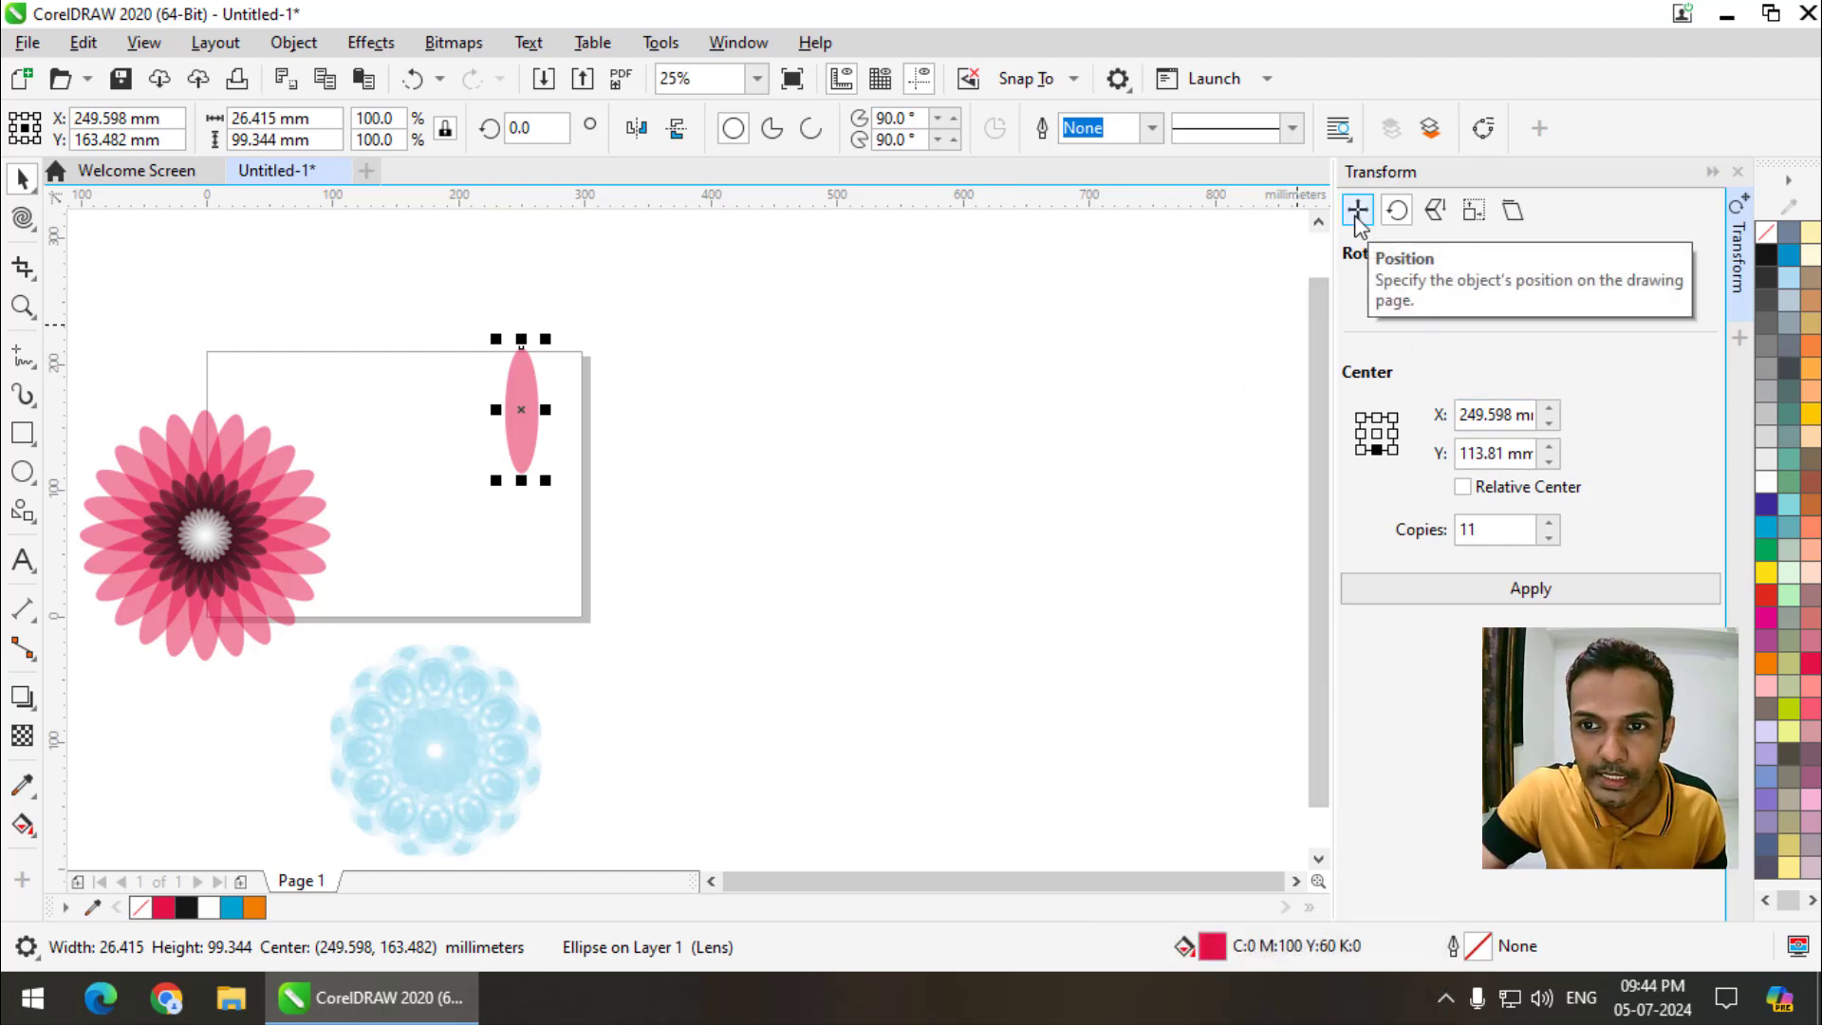
double_click(1359, 223)
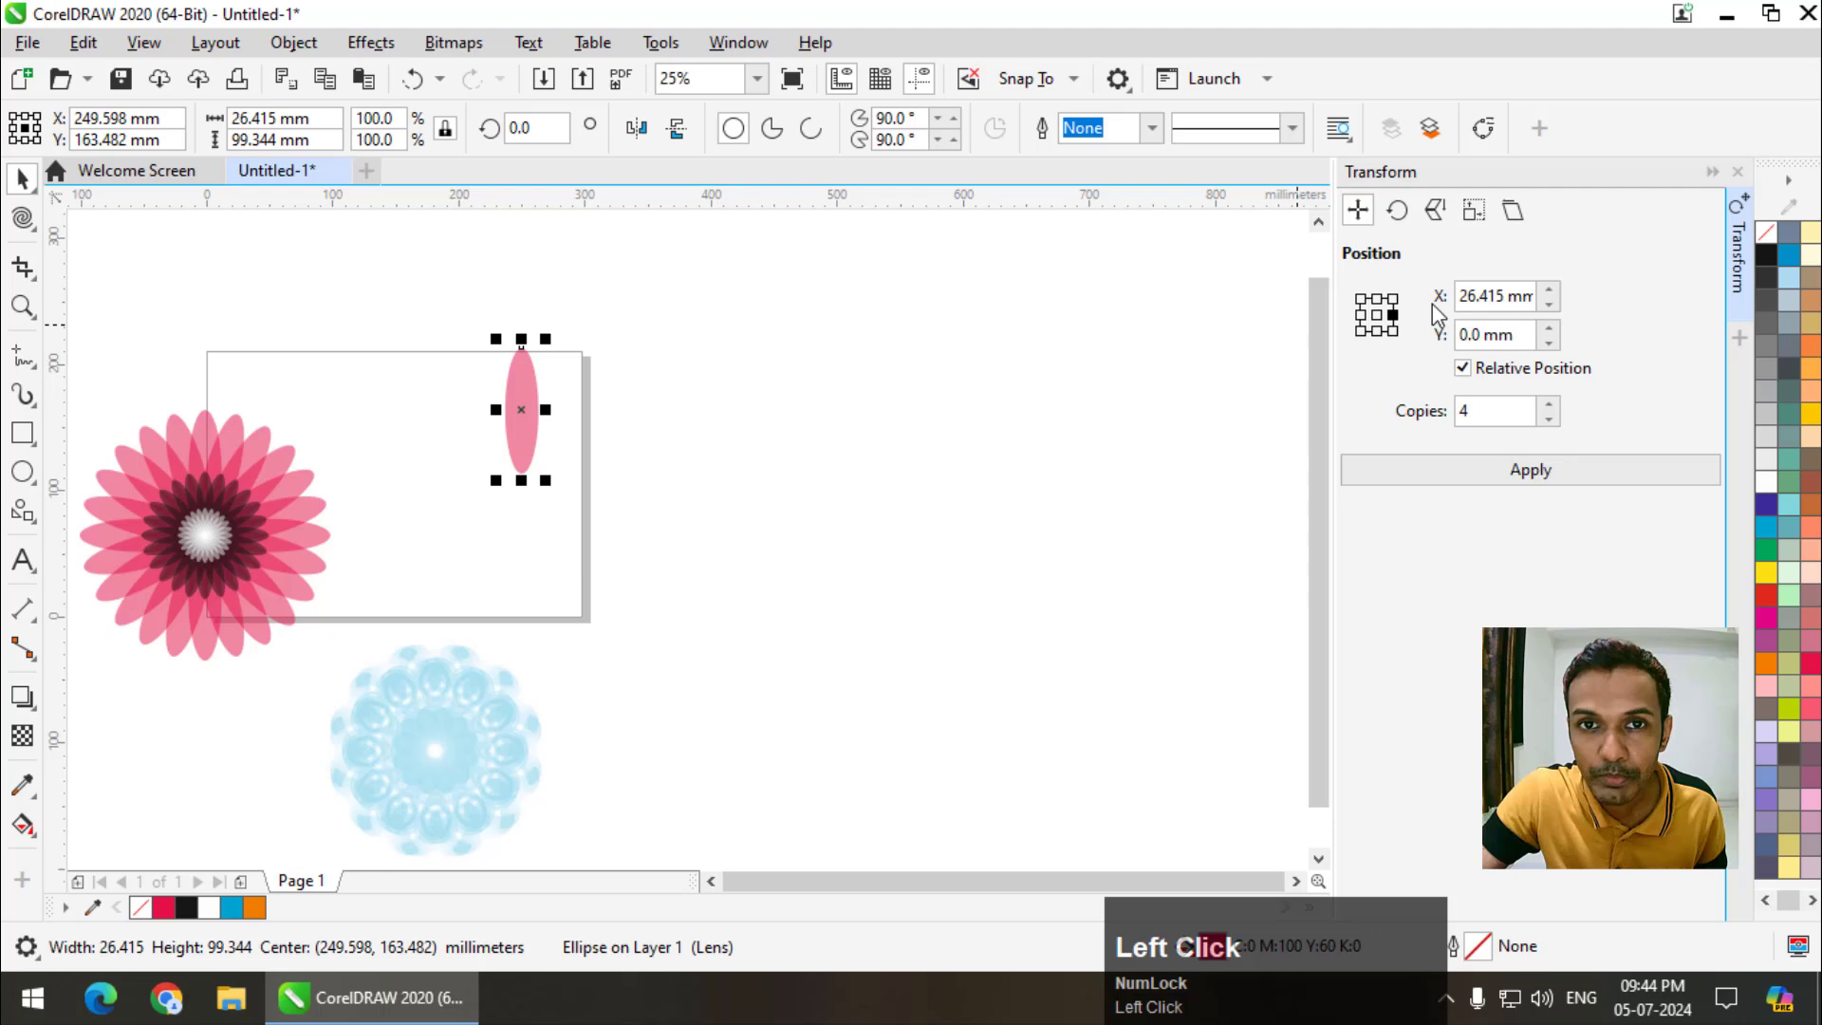
click(1553, 295)
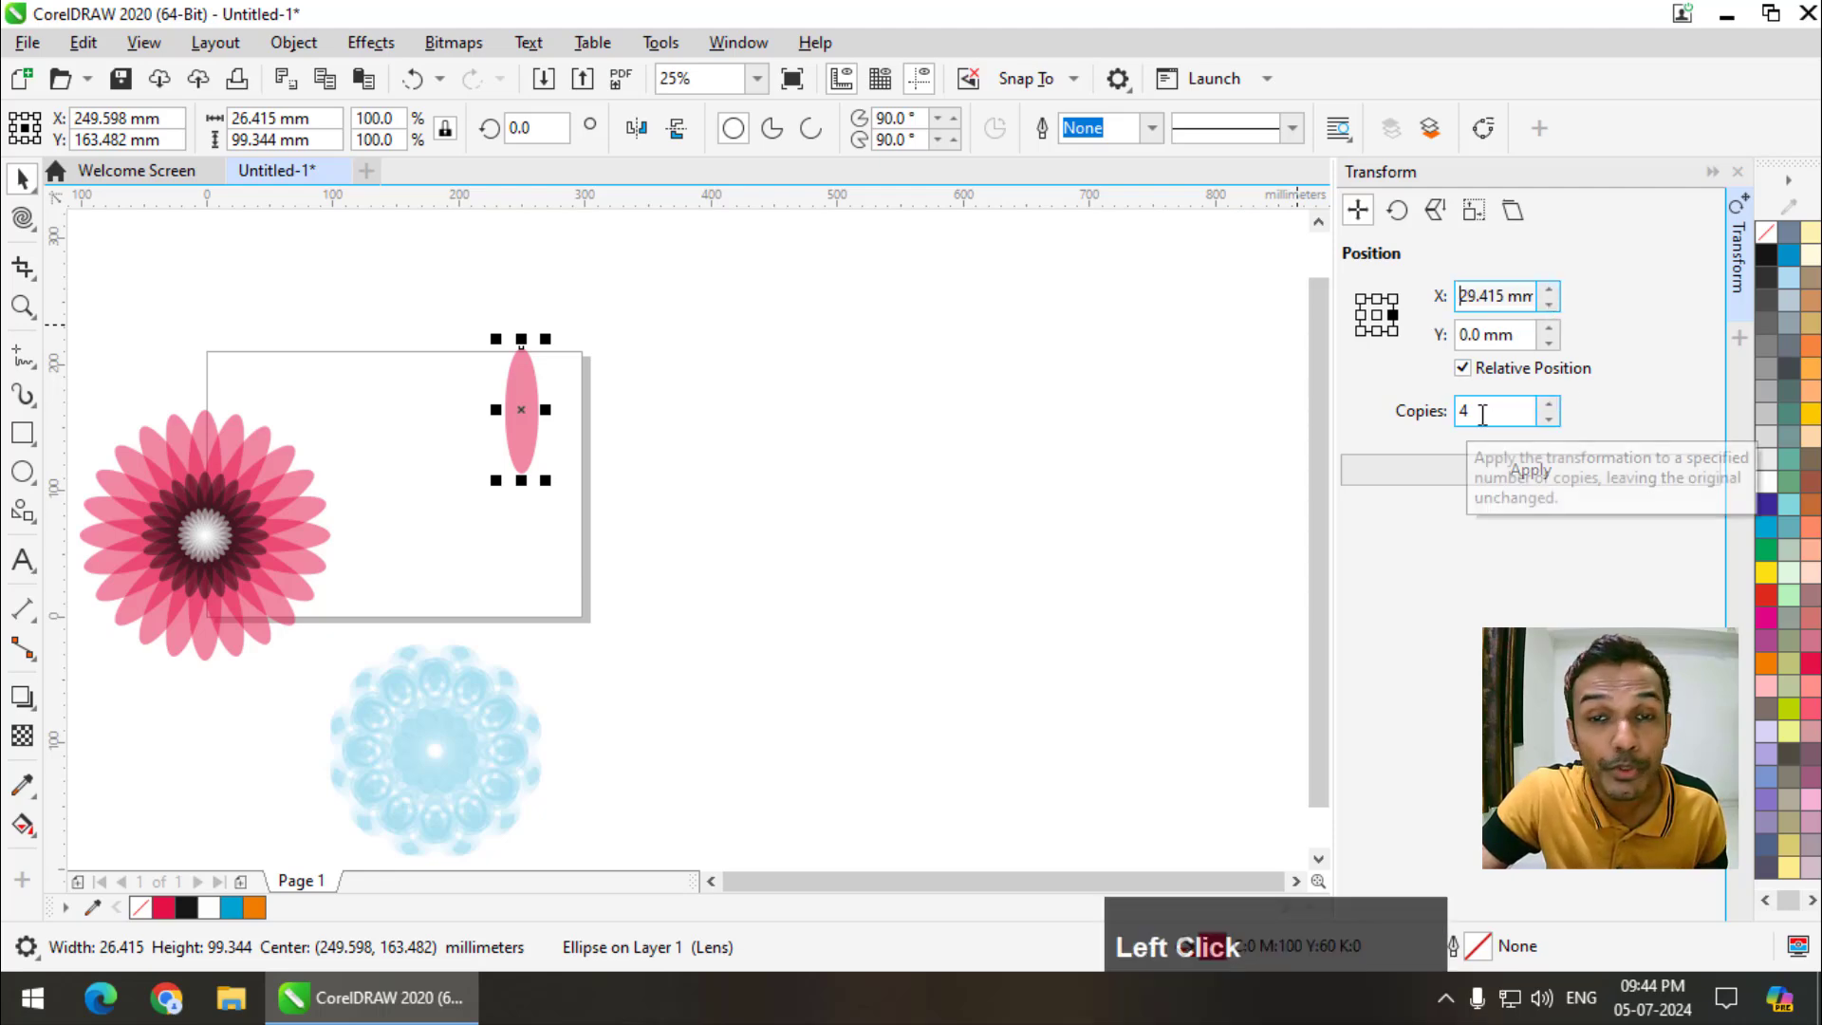
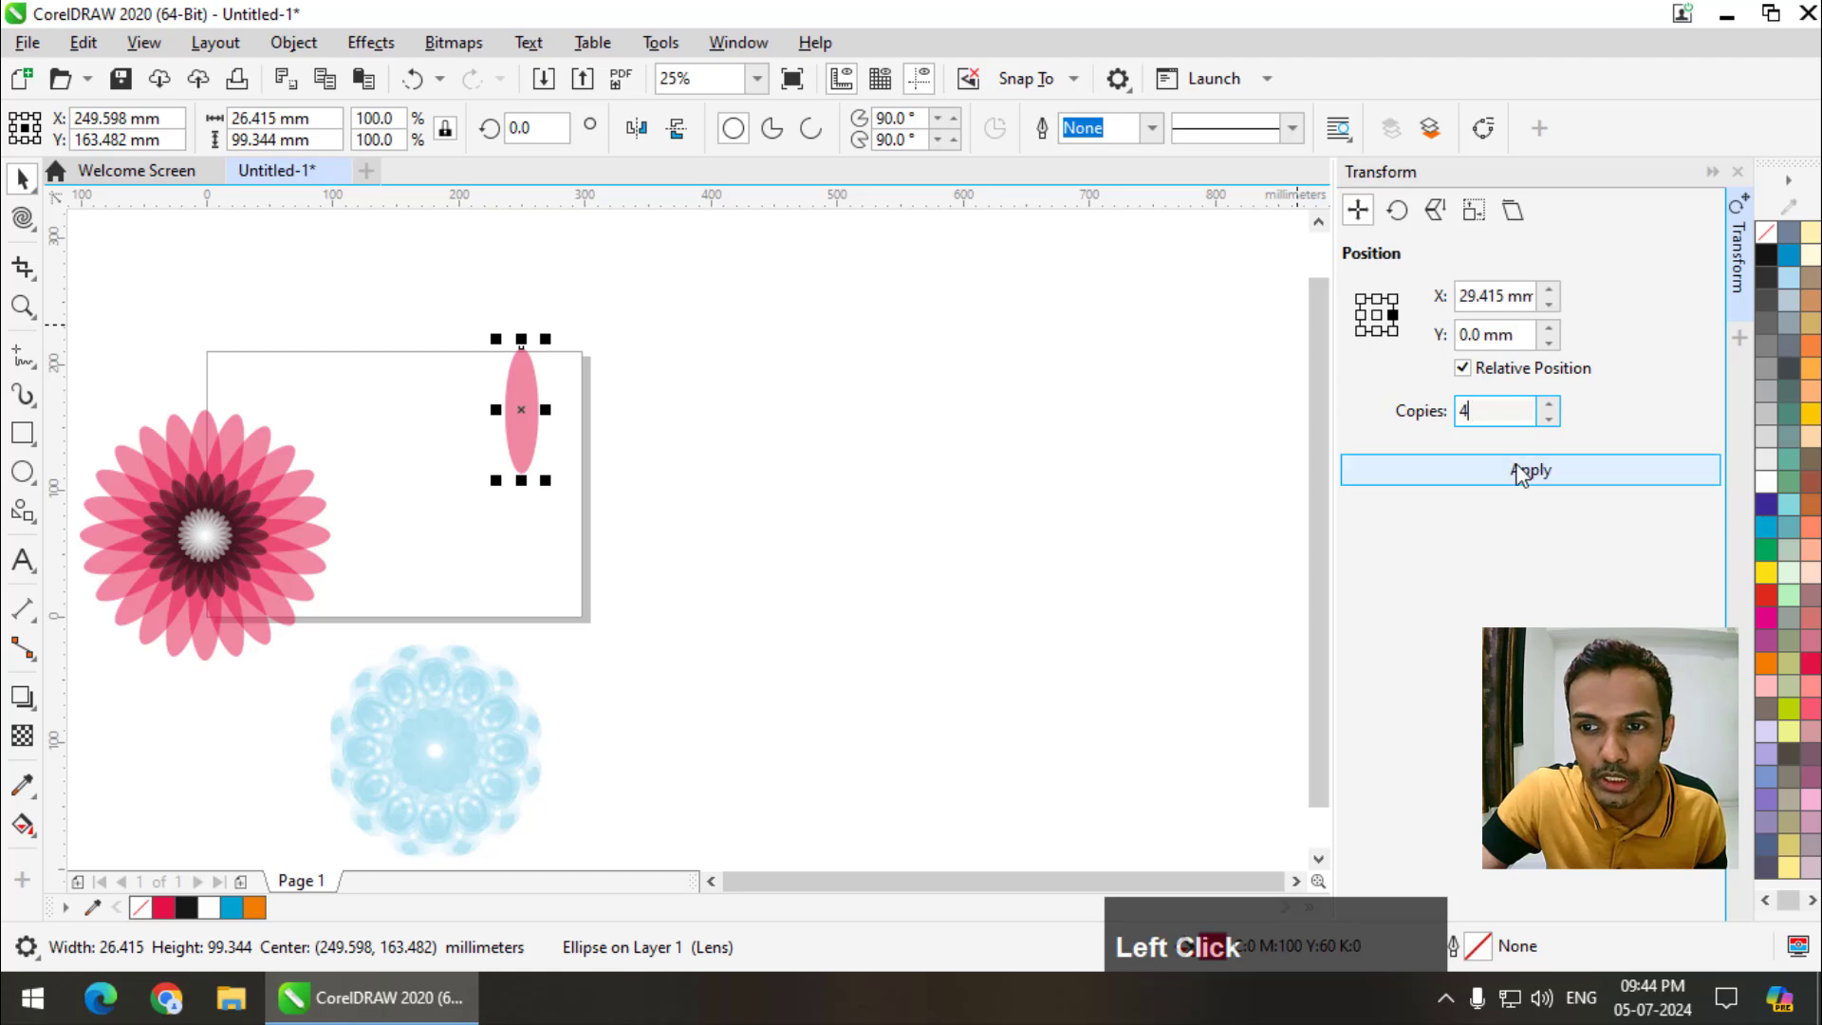
scroll(up, 3)
click(871, 395)
key(Delete)
click(486, 491)
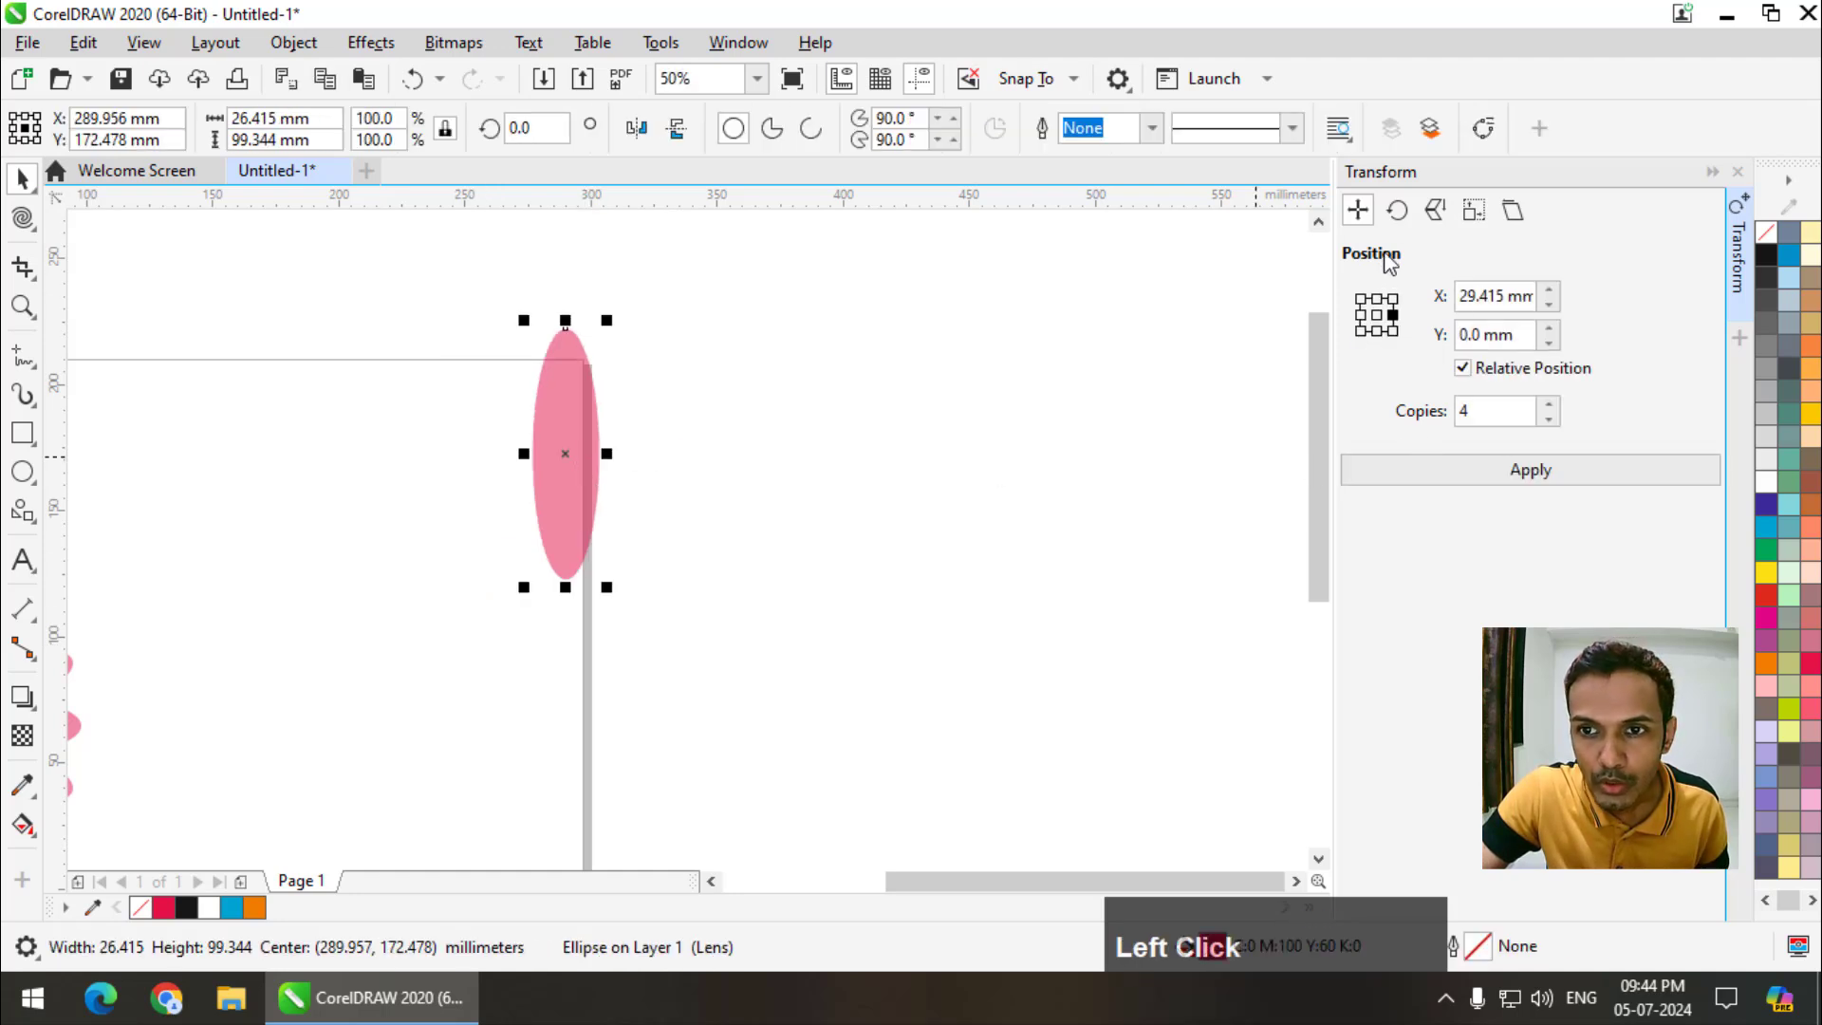
- Rotate the petal 15° about its bottom-centre with 23 copies into a 24-petal pink flower and select it
click(1398, 231)
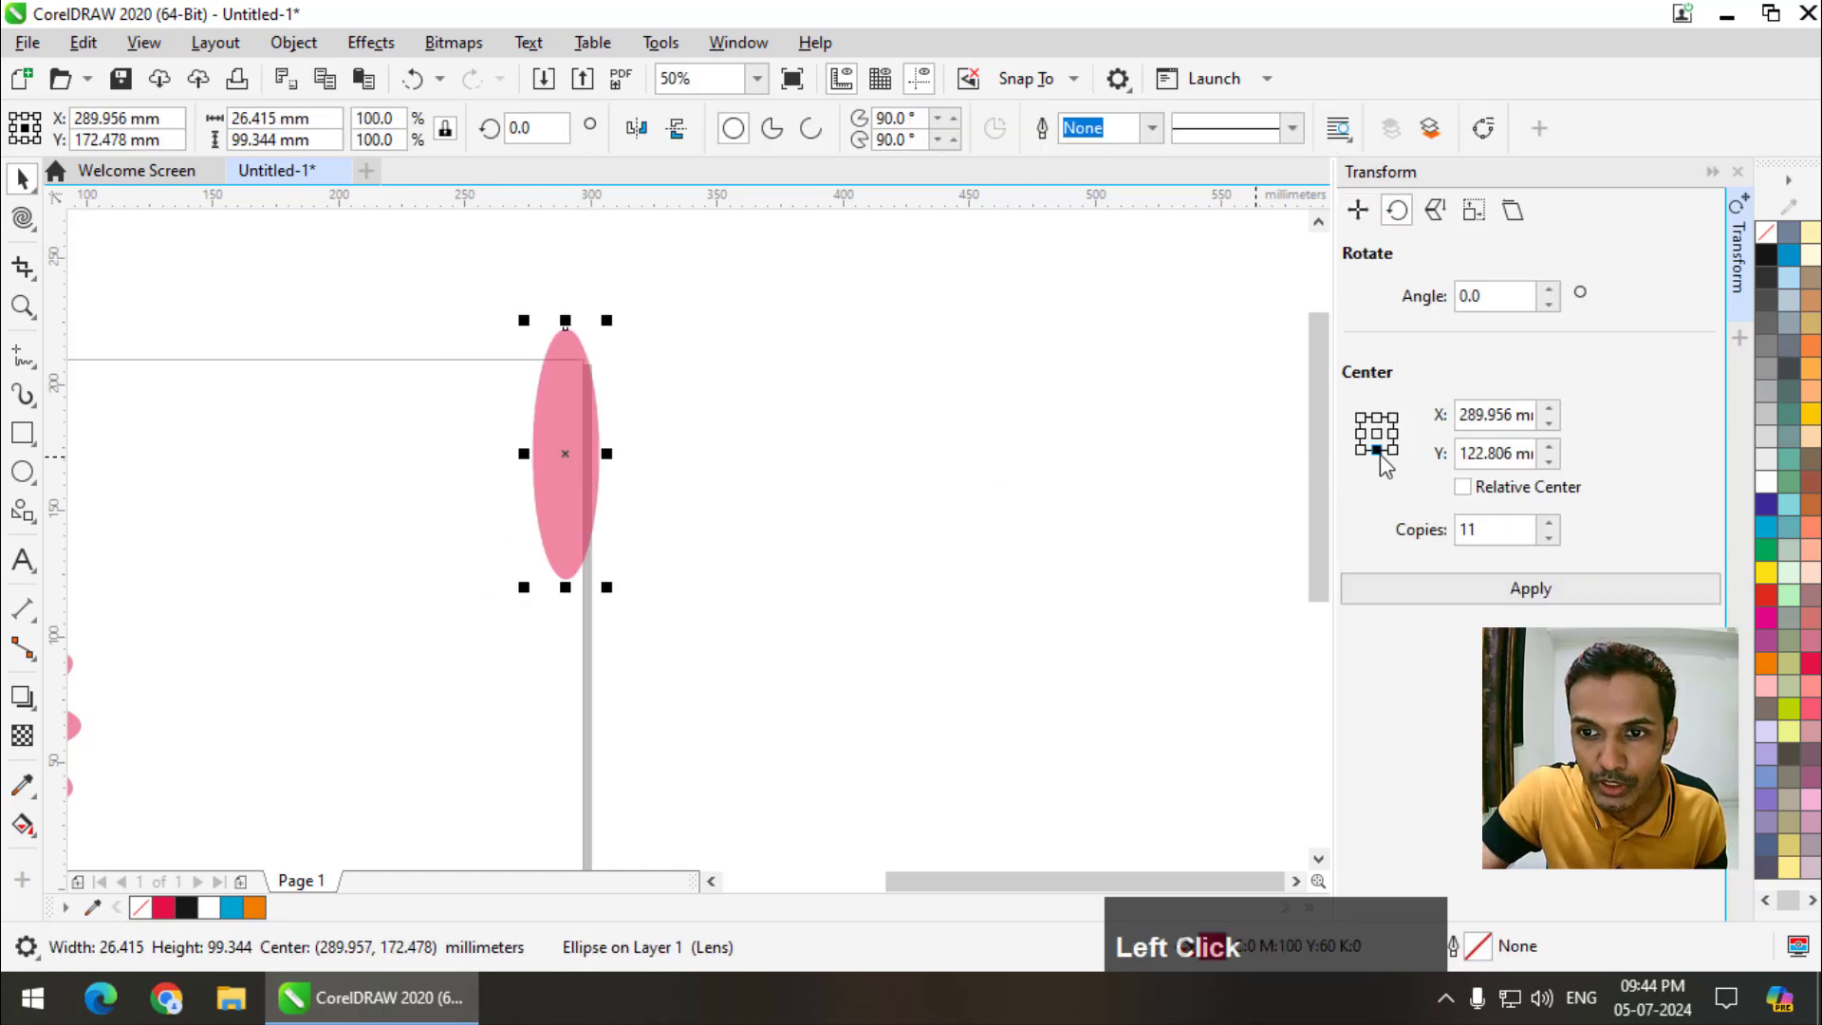
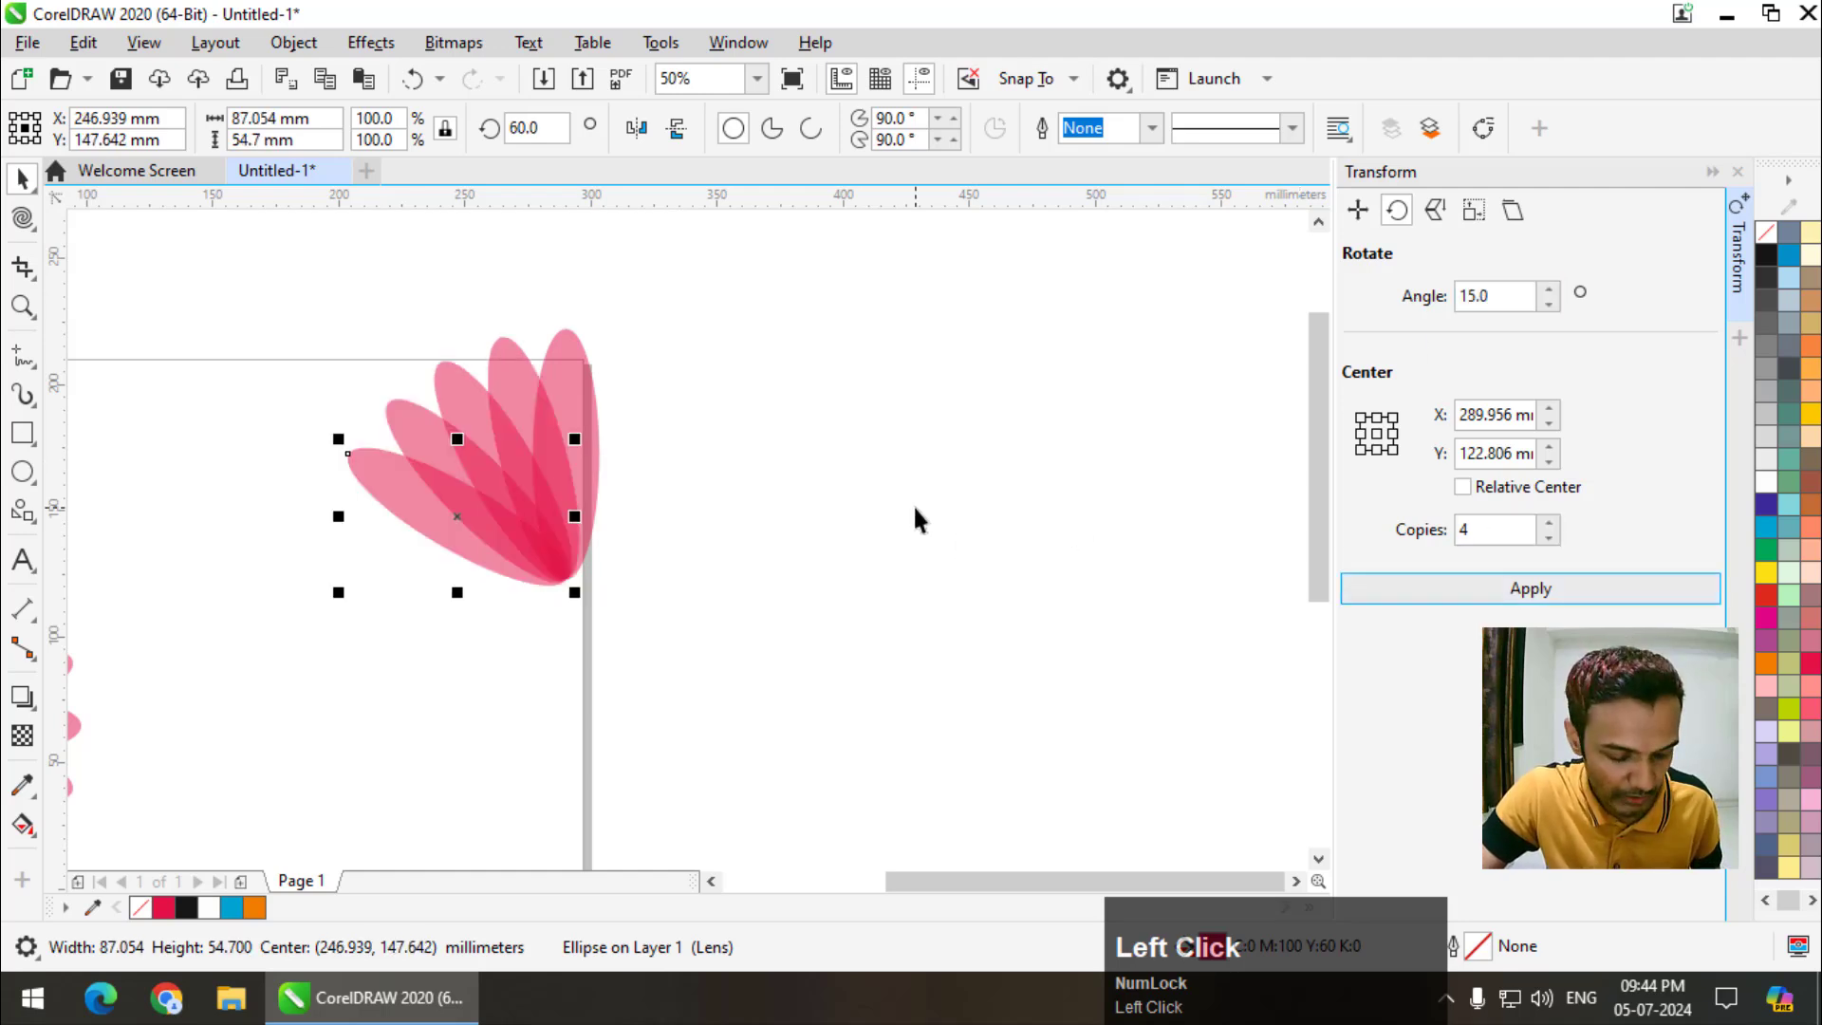
key(ctrl+z)
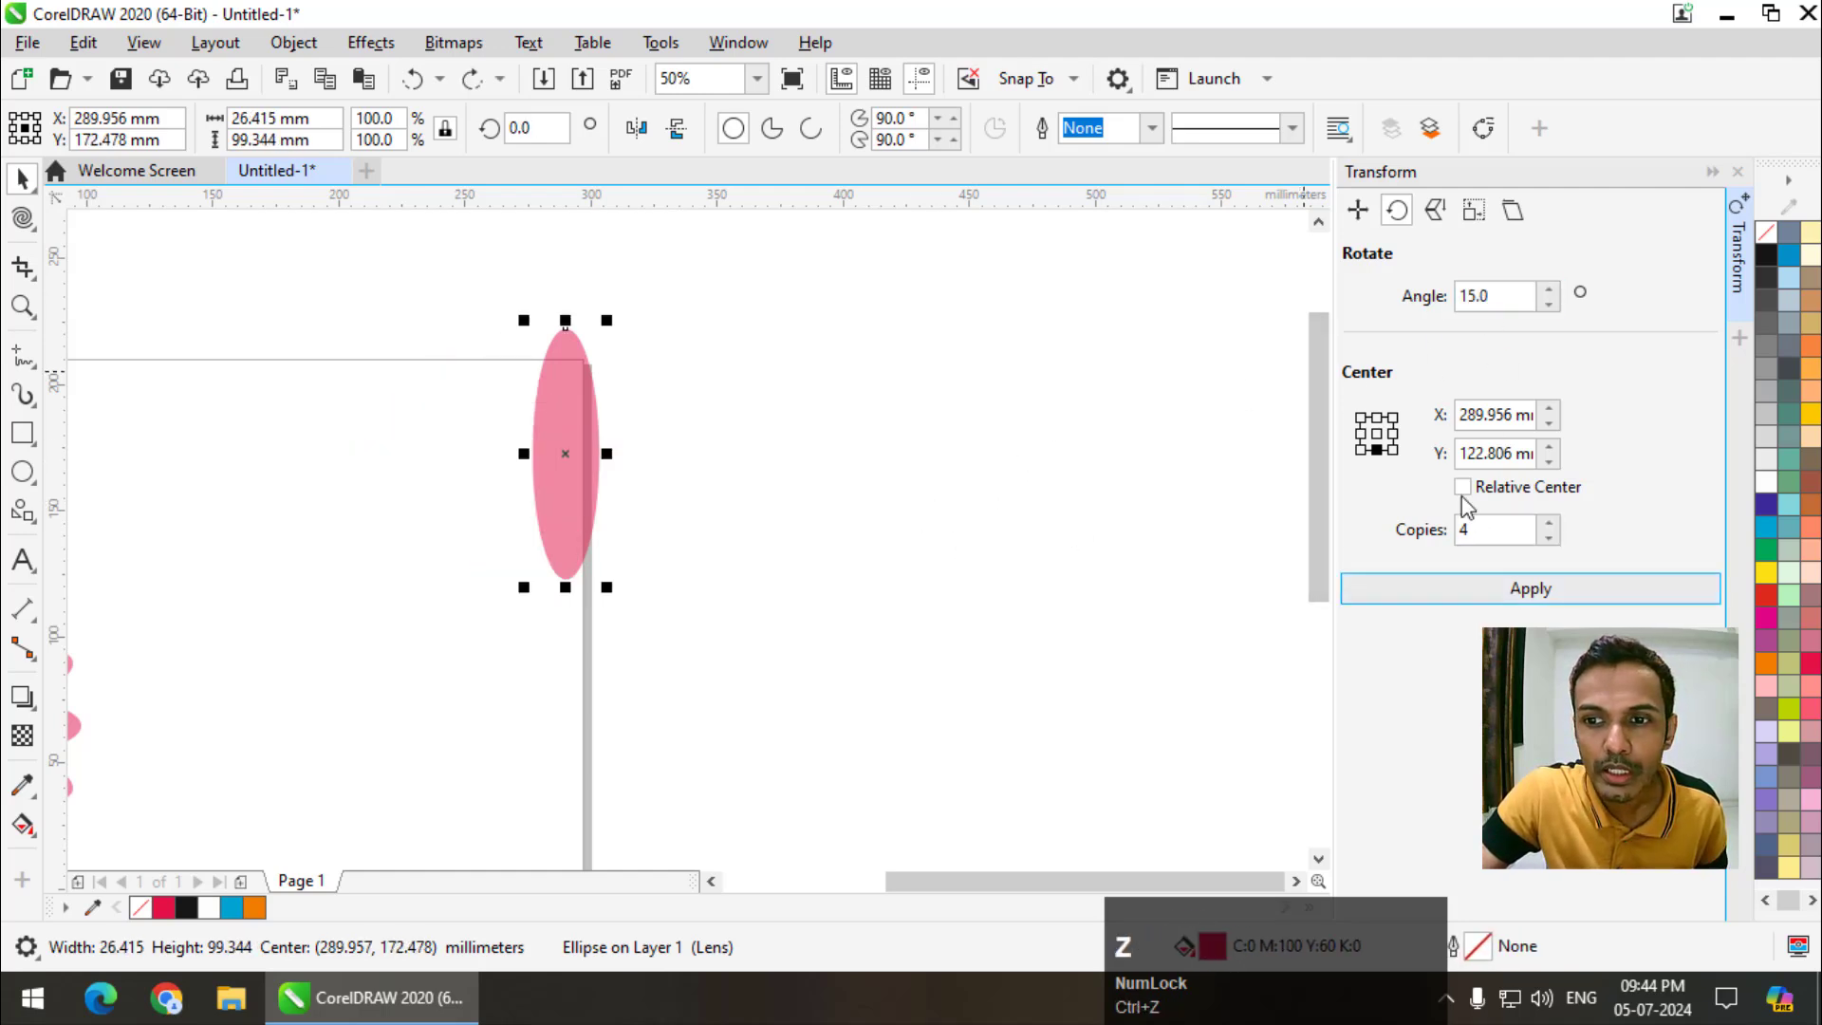
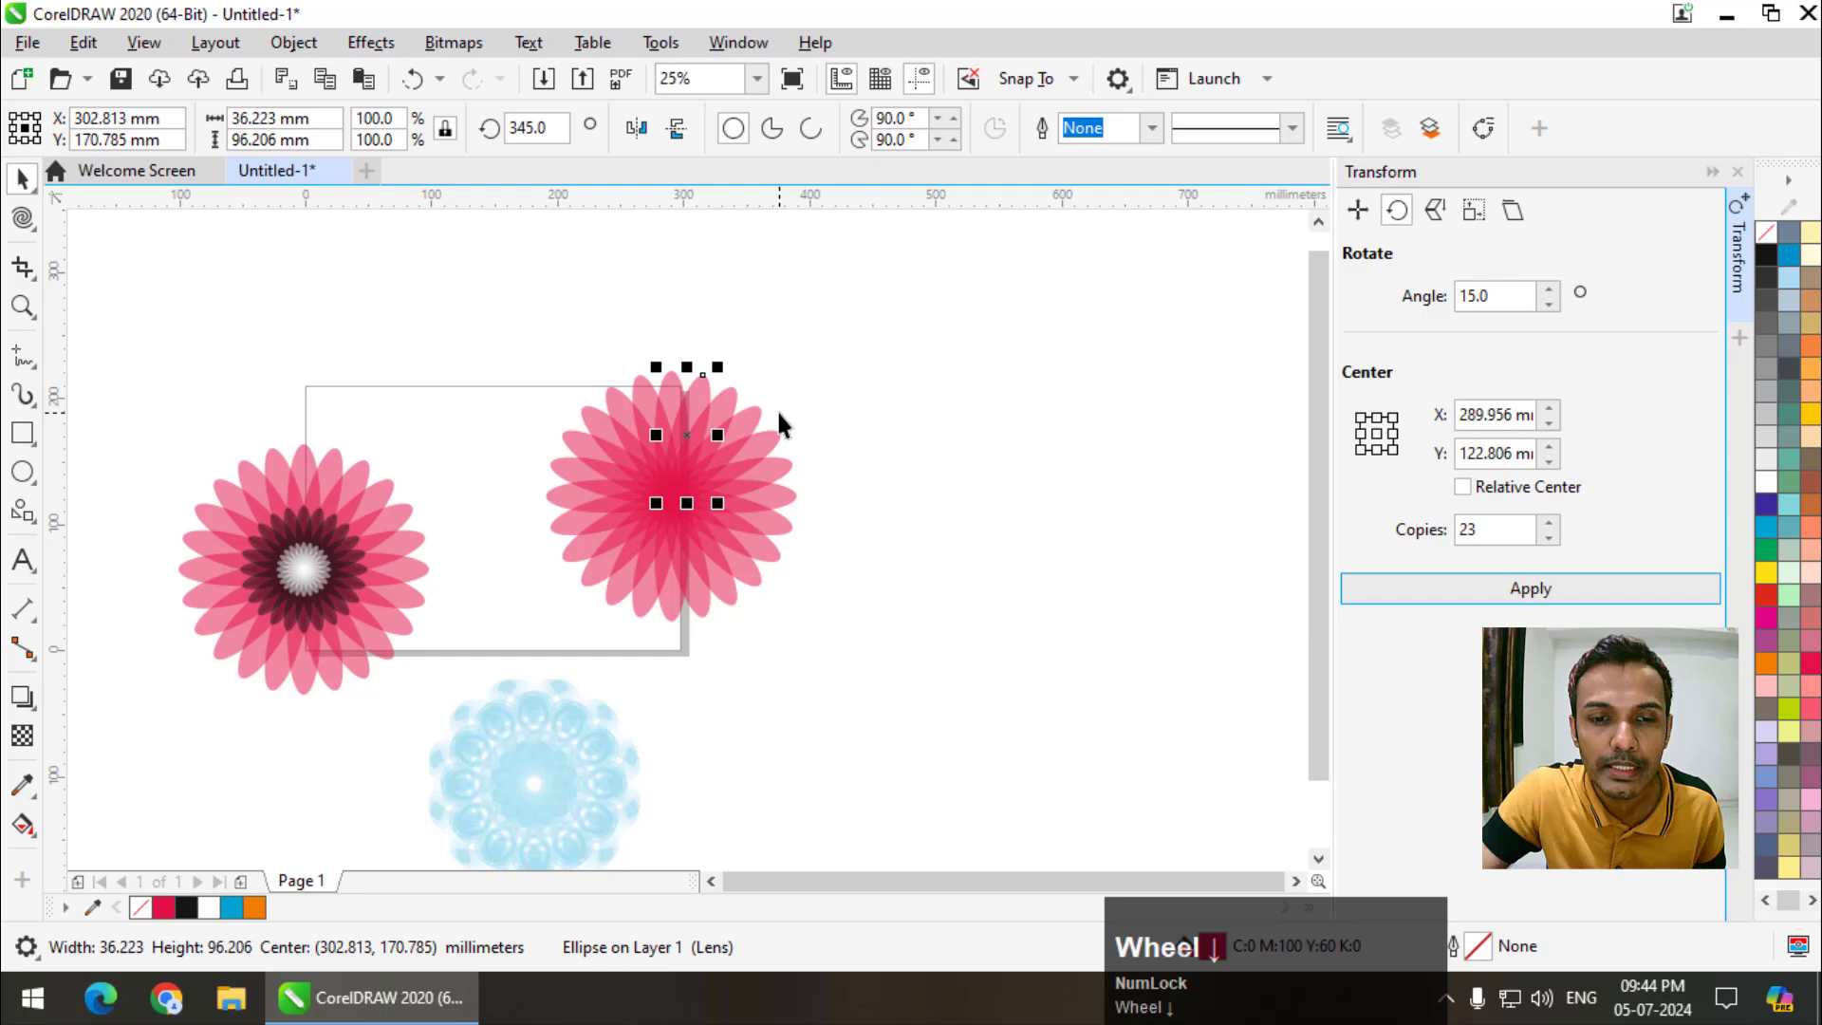
drag(936, 343, 798, 449)
scroll(up, 3)
scroll(down, 3)
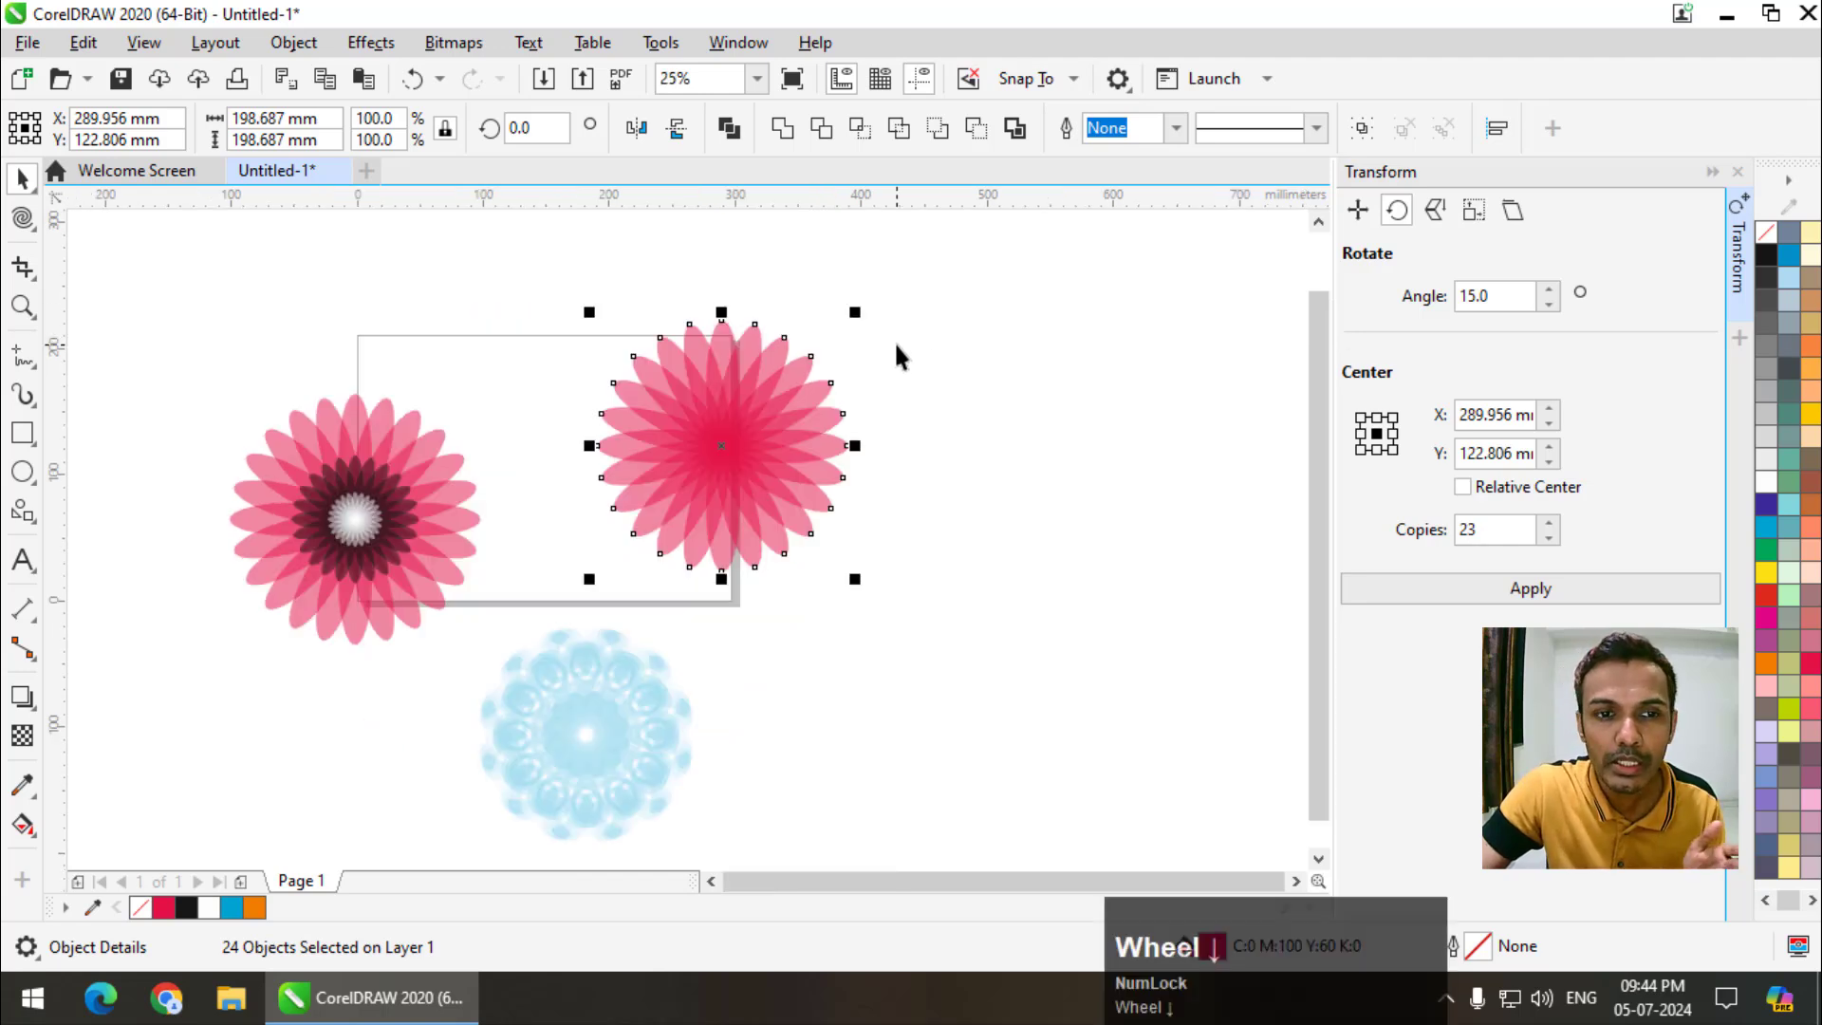